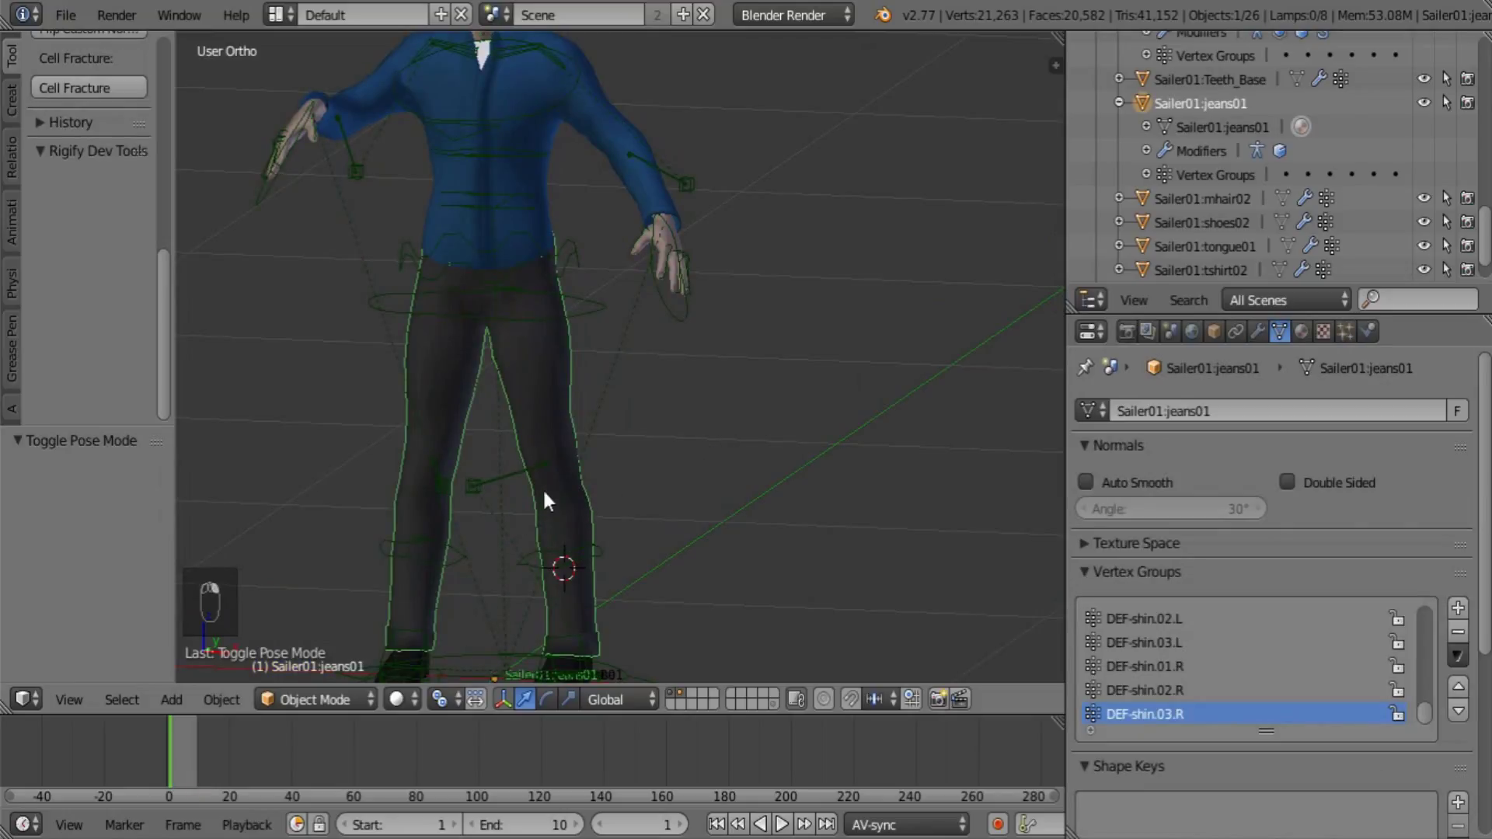
# Duplicate Sailer01:jeans01 in place and remove the EdgeSplit modifier from the copy
pyautogui.press('shift+d')
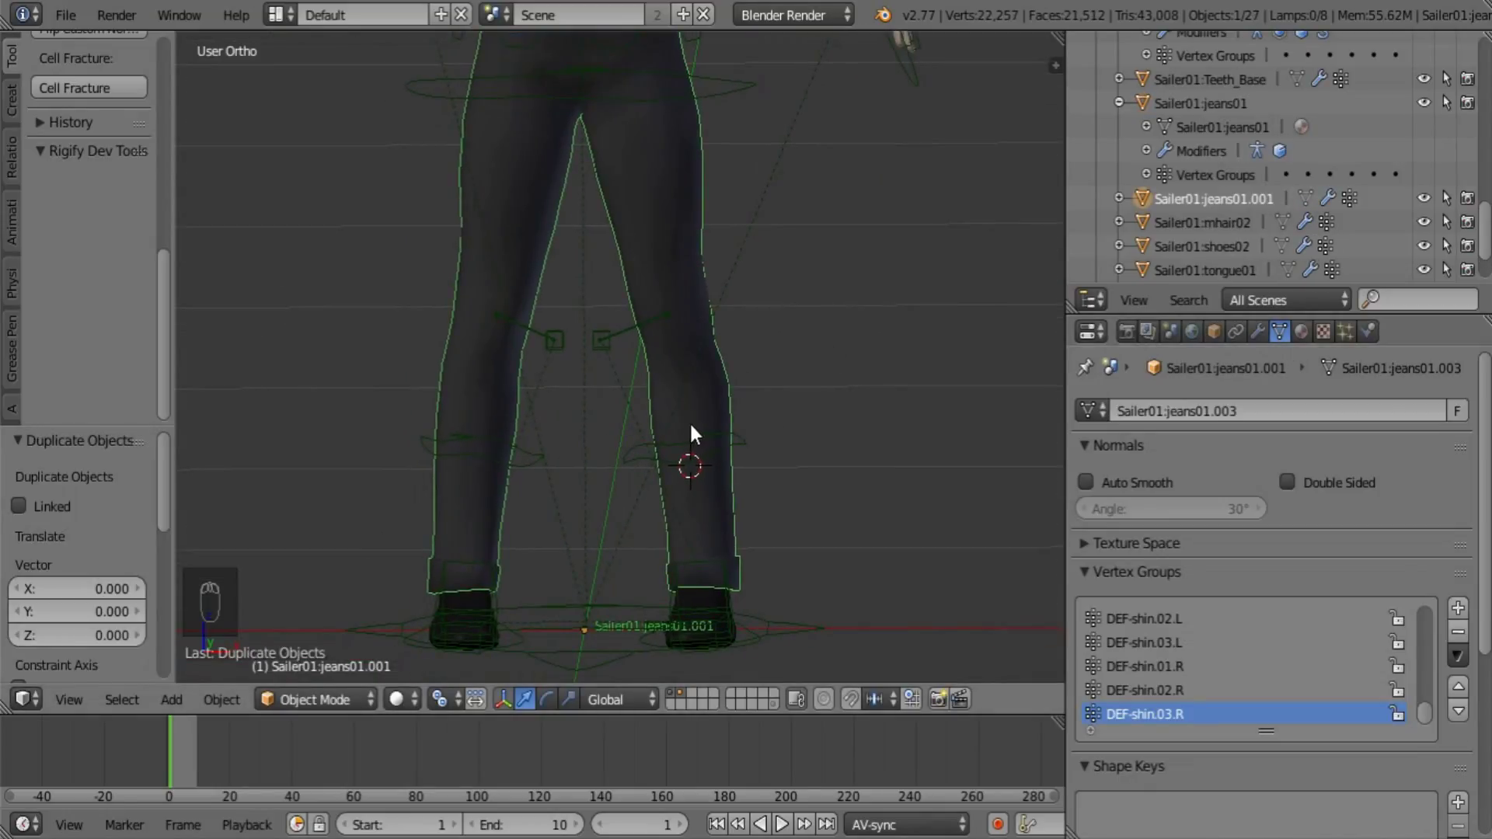
pyautogui.moveTo(1272, 341); pyautogui.dragTo(1031, 428)
pyautogui.press('ctrl+z')
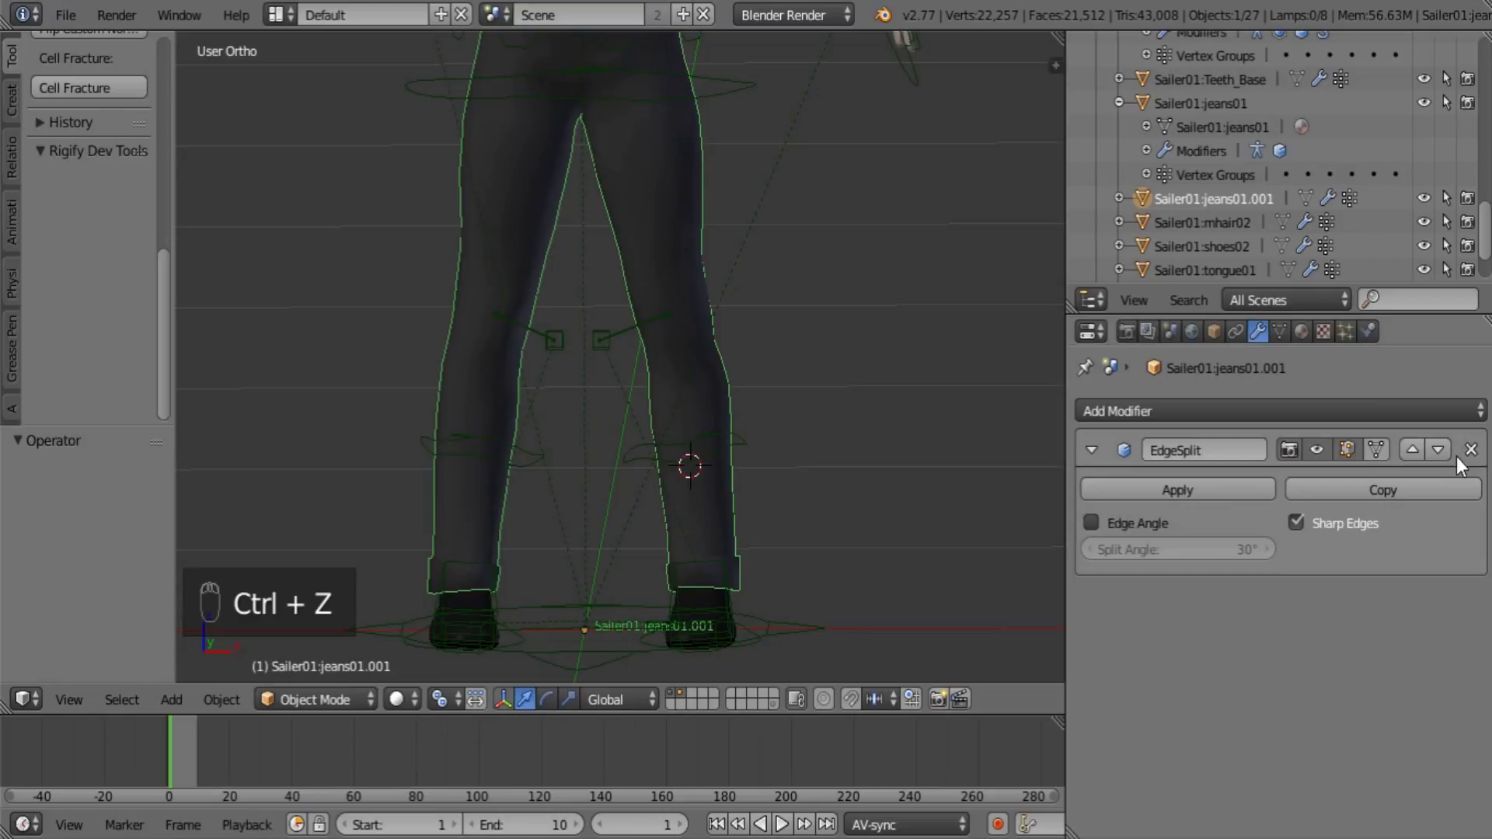
pyautogui.moveTo(1479, 454); pyautogui.dragTo(718, 409)
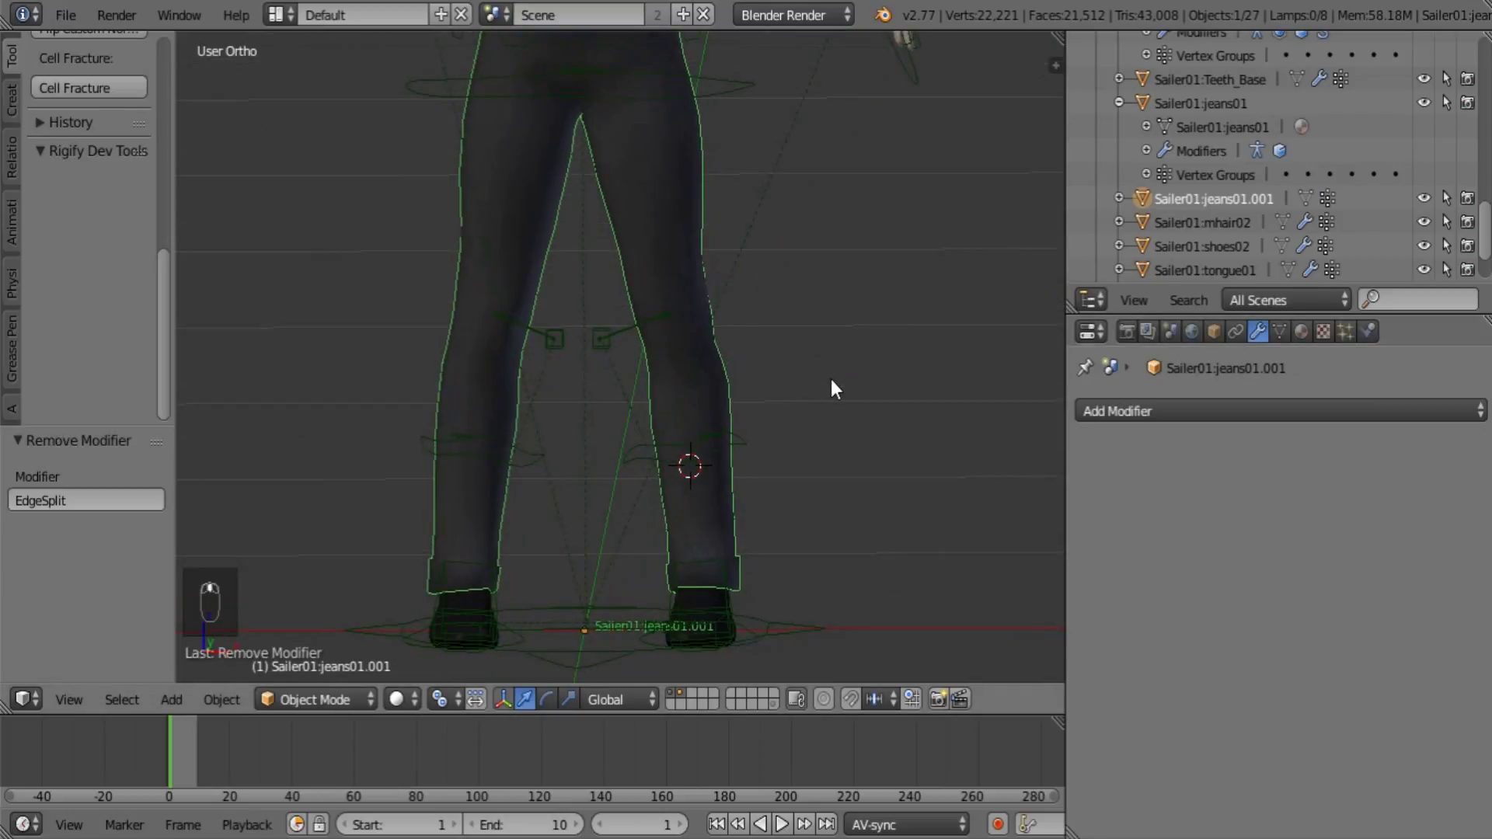
# Enter Edit Mode on Sailer01:jeans01.001 and orbit to review the arms and hand
pyautogui.press('Tab')
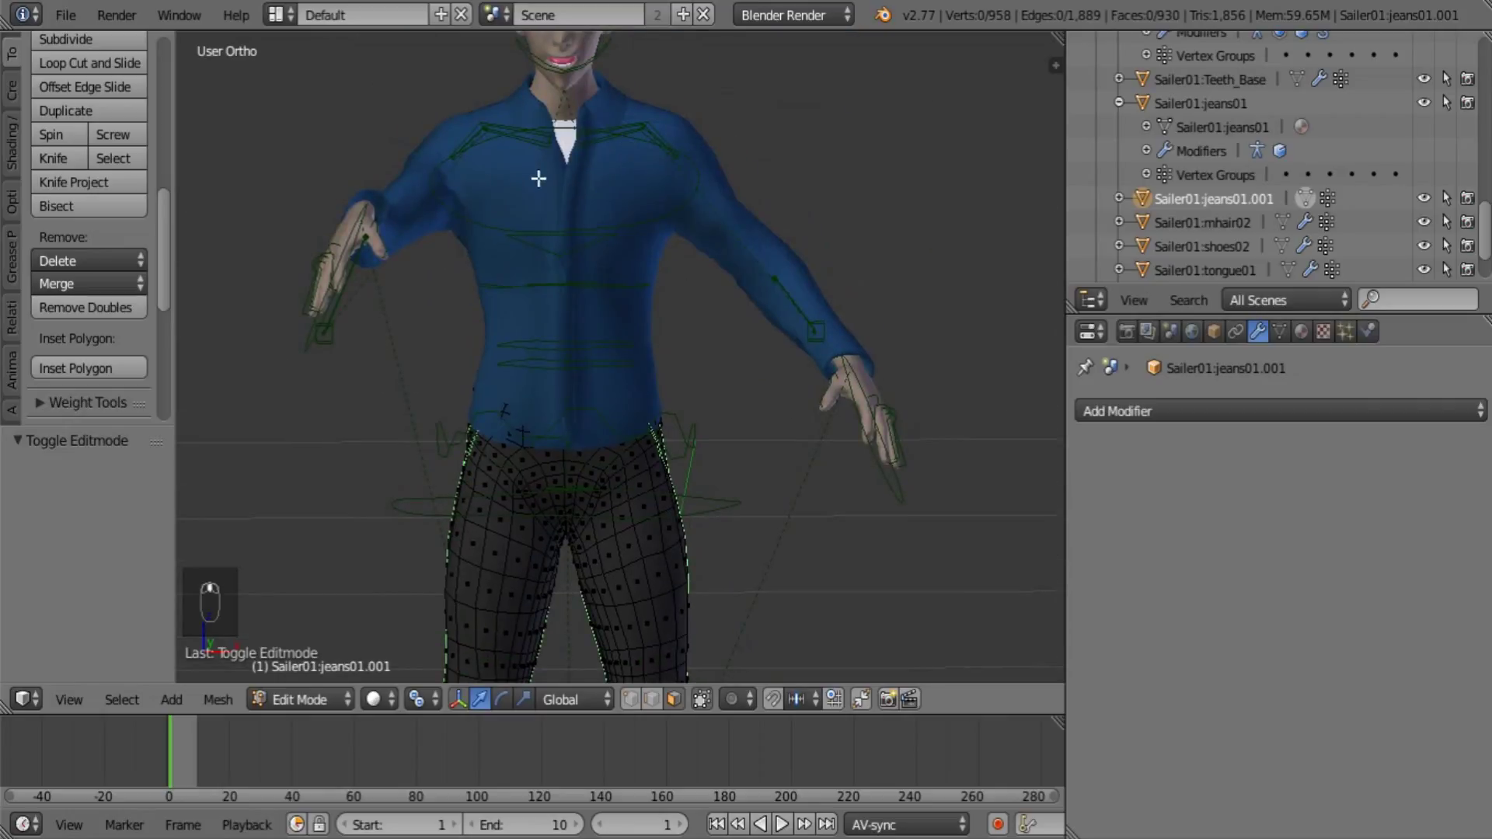
pyautogui.moveTo(532, 211); pyautogui.dragTo(782, 378)
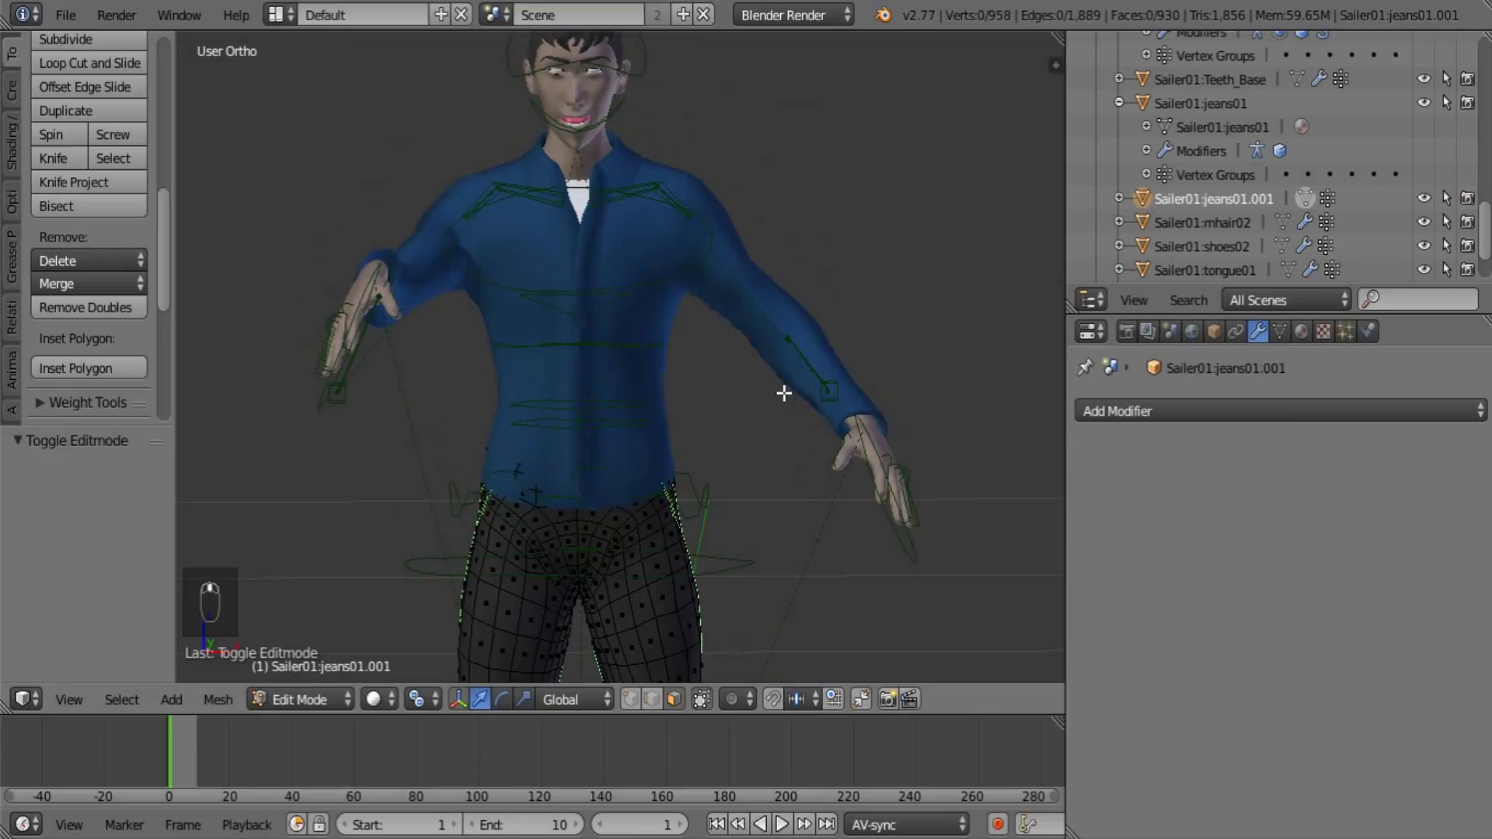
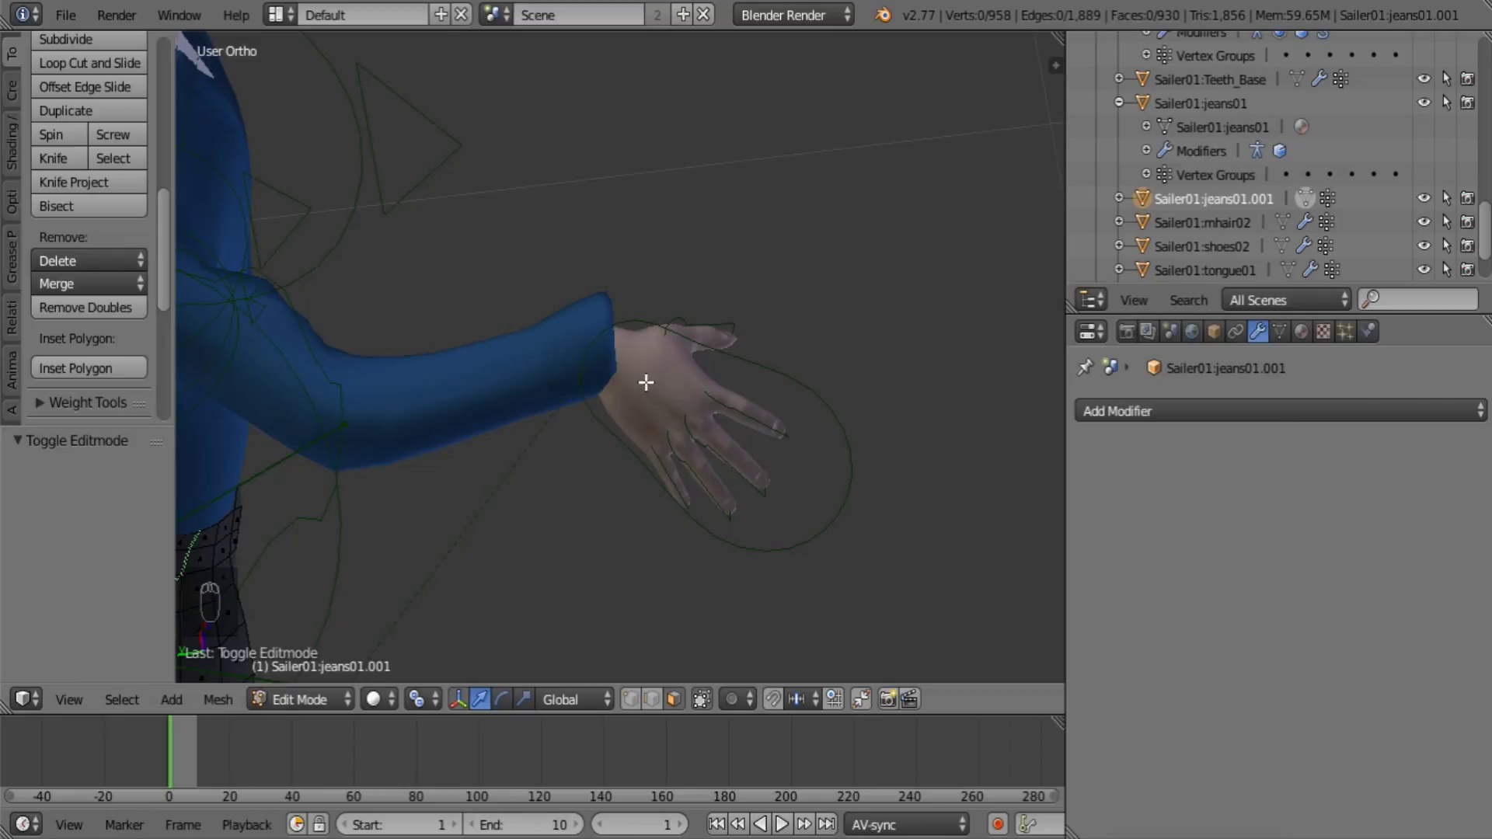
# Zoom to the lower leg and select the band of shin faces above the ankle
pyautogui.click(647, 382)
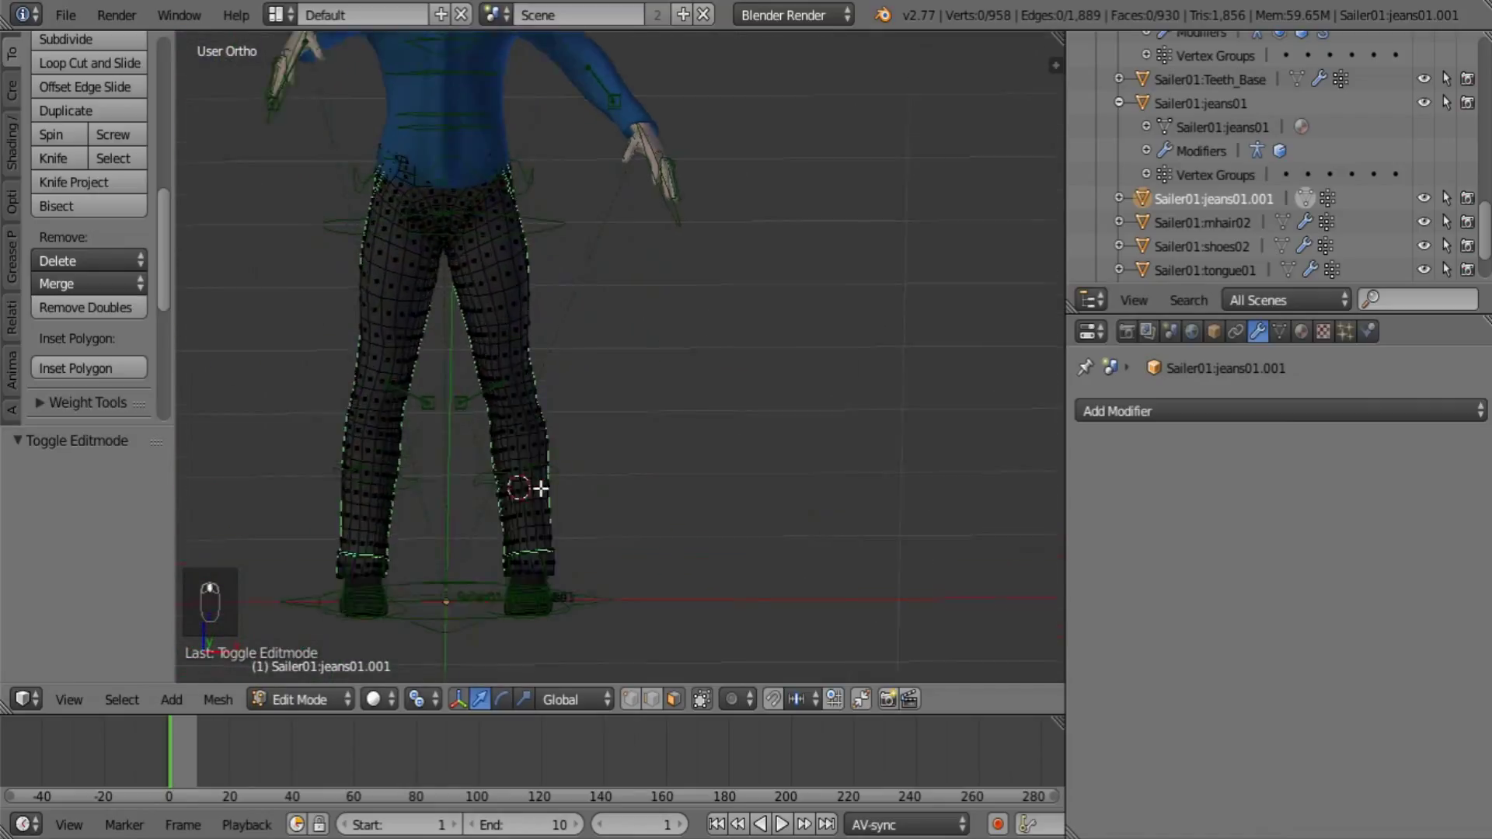
pyautogui.middleClick(411, 535)
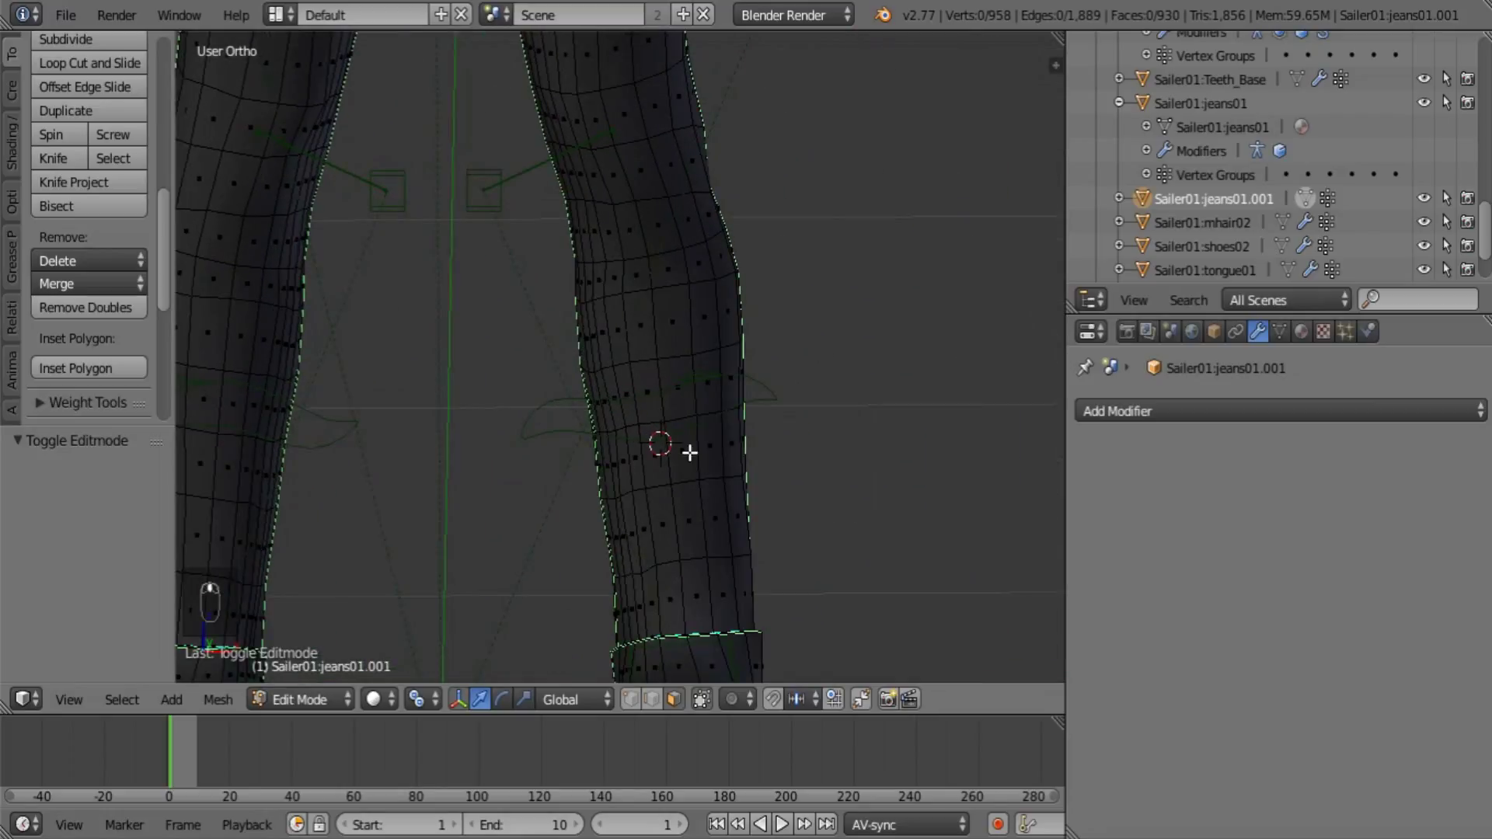
pyautogui.moveTo(682, 343); pyautogui.dragTo(710, 561)
pyautogui.moveTo(710, 560); pyautogui.dragTo(665, 481)
pyautogui.moveTo(618, 521); pyautogui.dragTo(591, 345)
pyautogui.moveTo(506, 339); pyautogui.dragTo(439, 341)
pyautogui.middleClick(539, 348)
pyautogui.moveTo(547, 340); pyautogui.dragTo(534, 361)
pyautogui.middleClick(535, 361)
# Separate the selected shin faces into their own object via P > Selection
pyautogui.press('ctrl+z')
pyautogui.press('p')
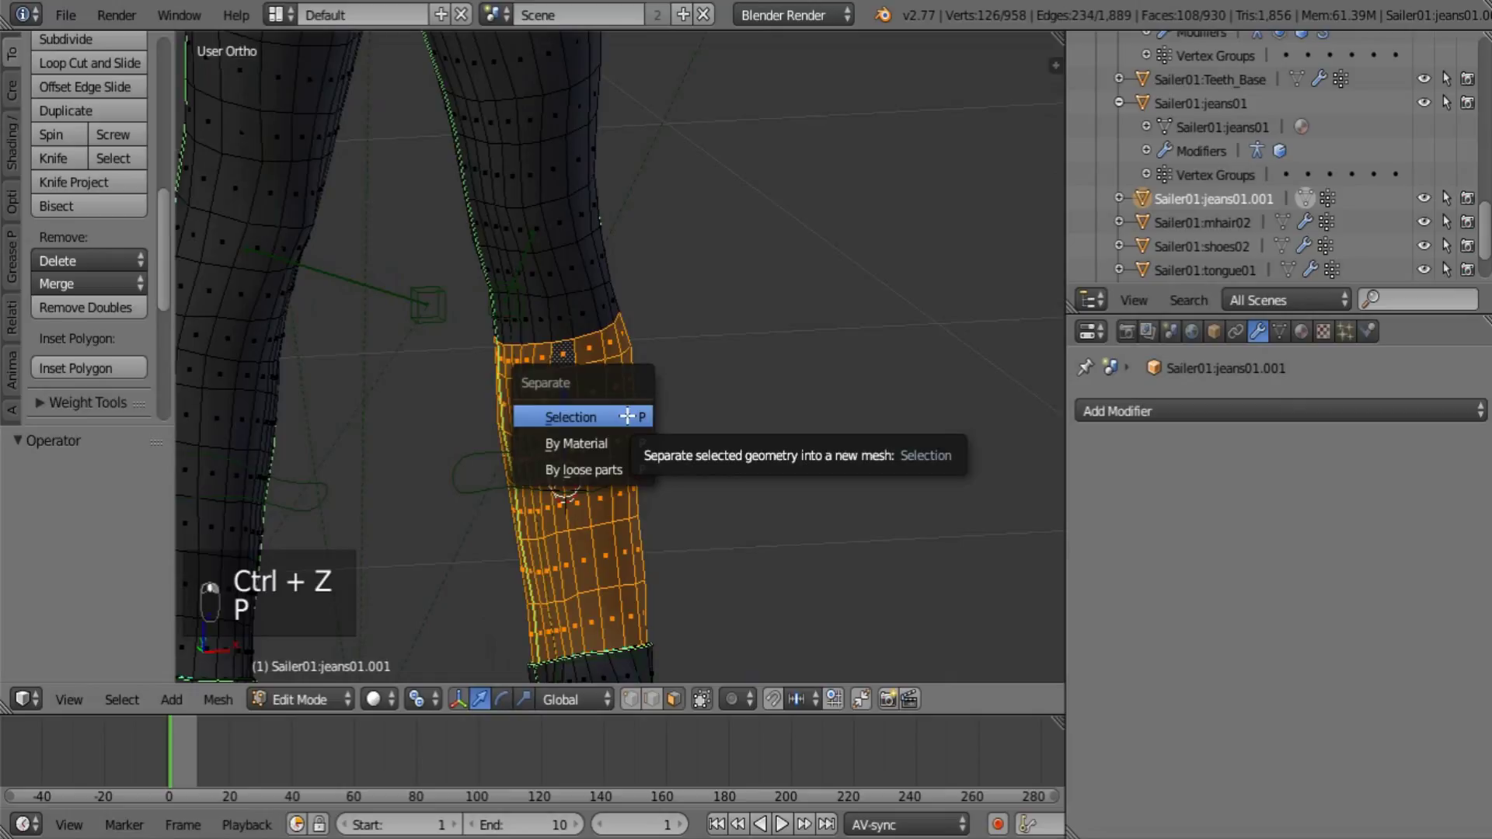
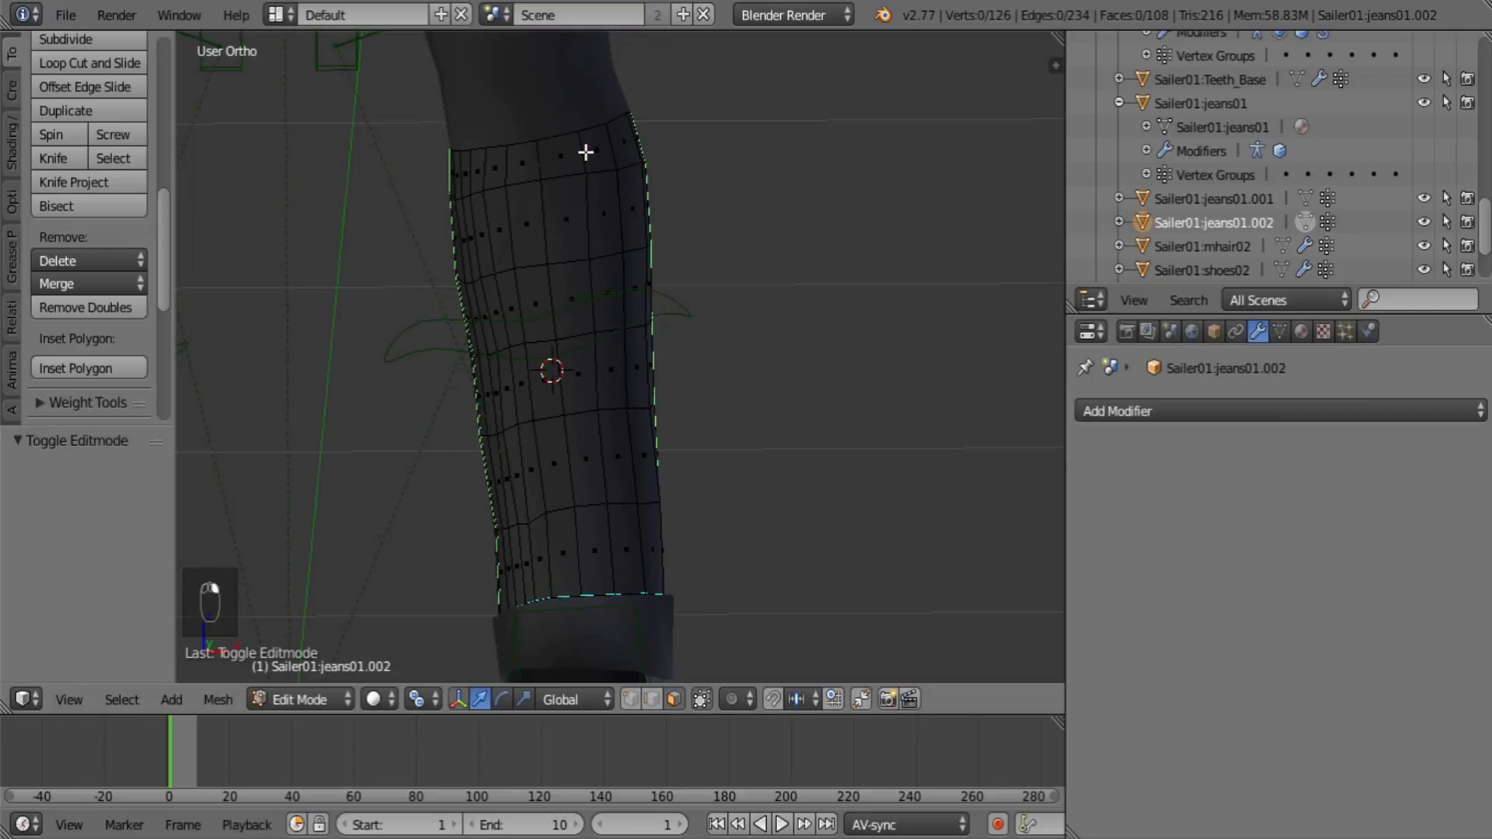
# In wireframe, scale the shin piece's top and bottom vertex rings inward to taper both ends
pyautogui.press('s')
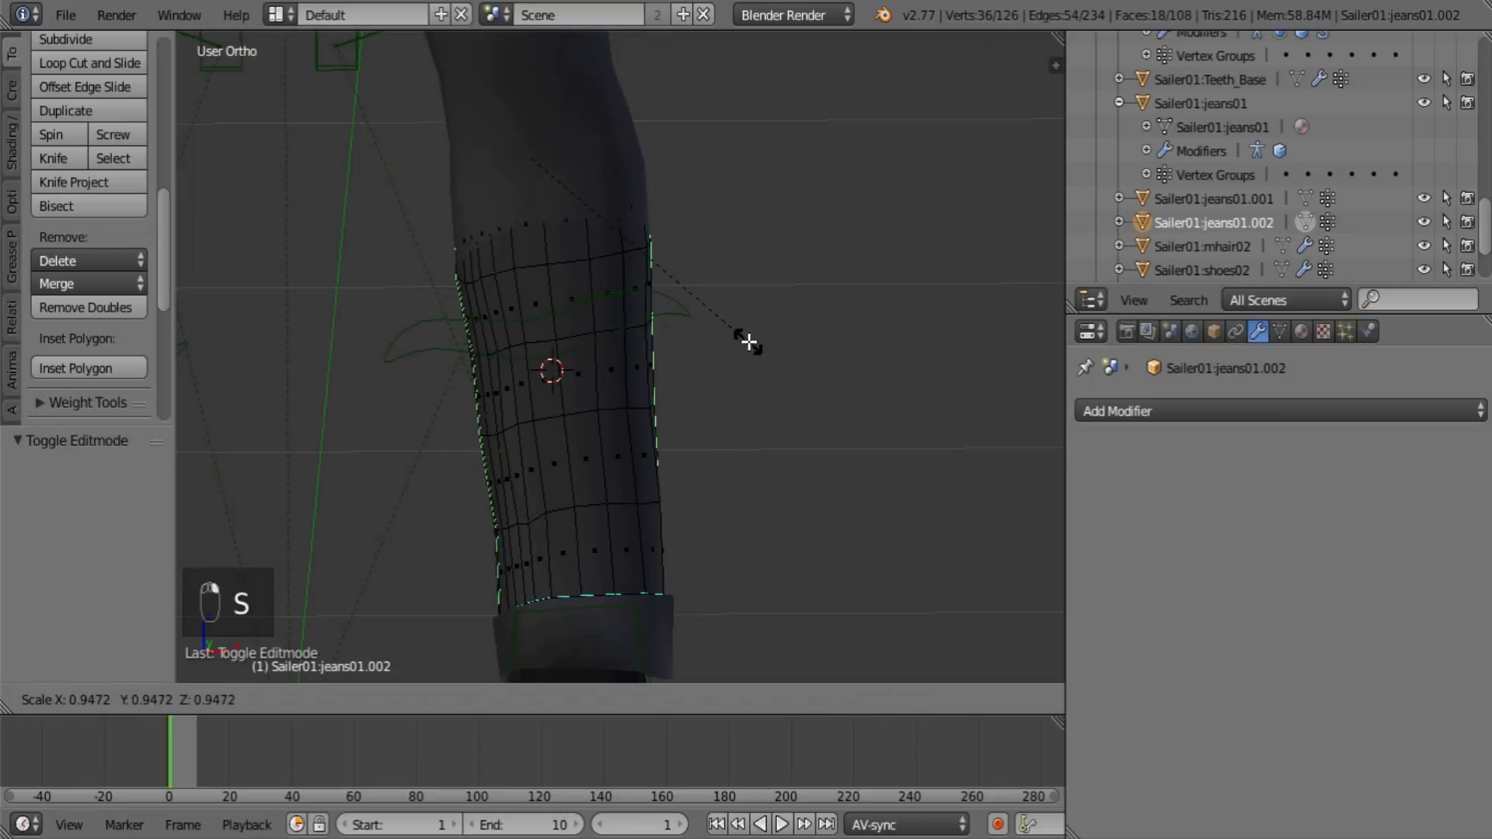
pyautogui.press('z')
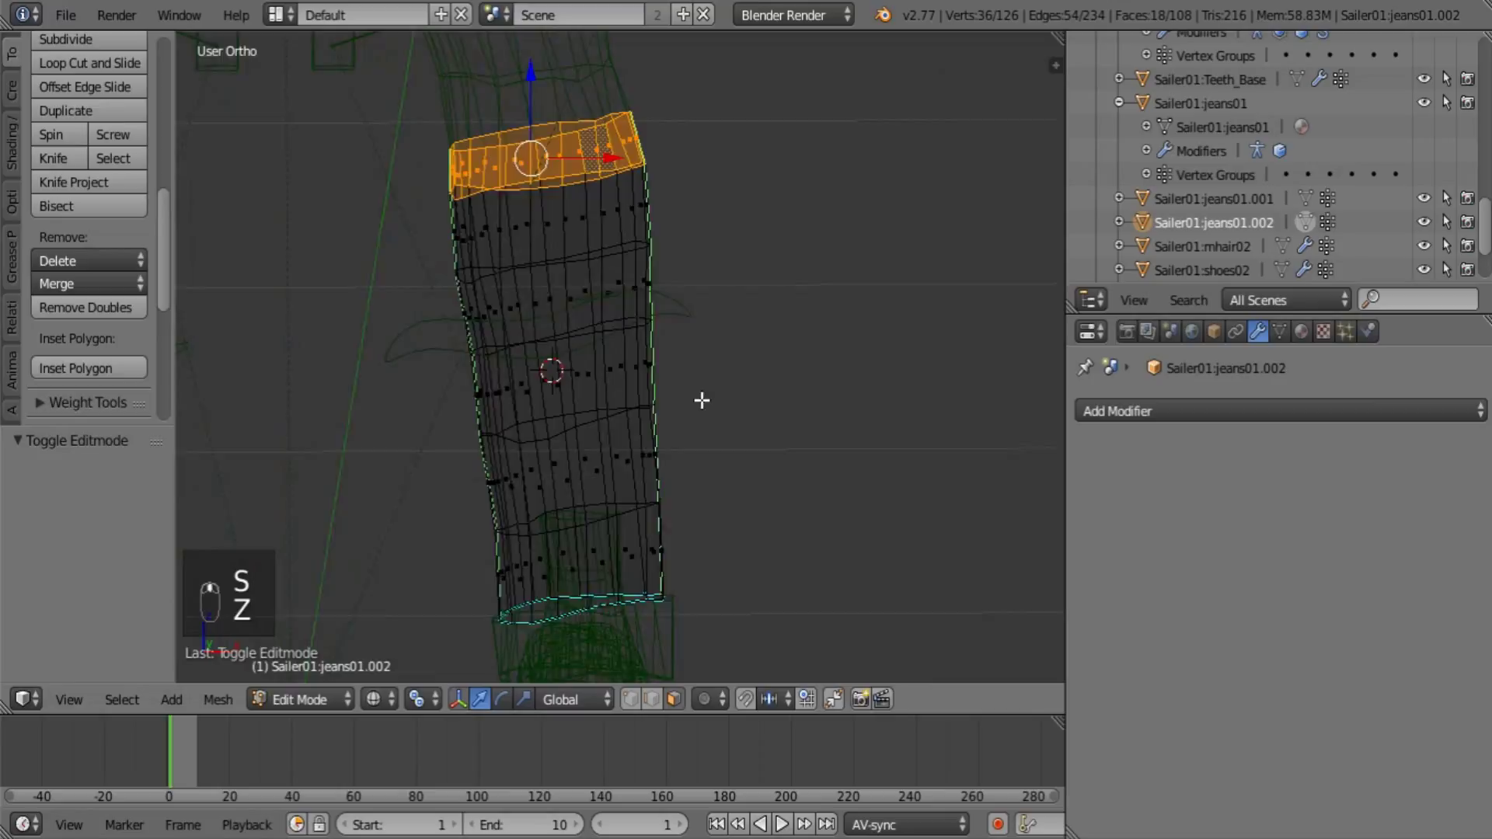
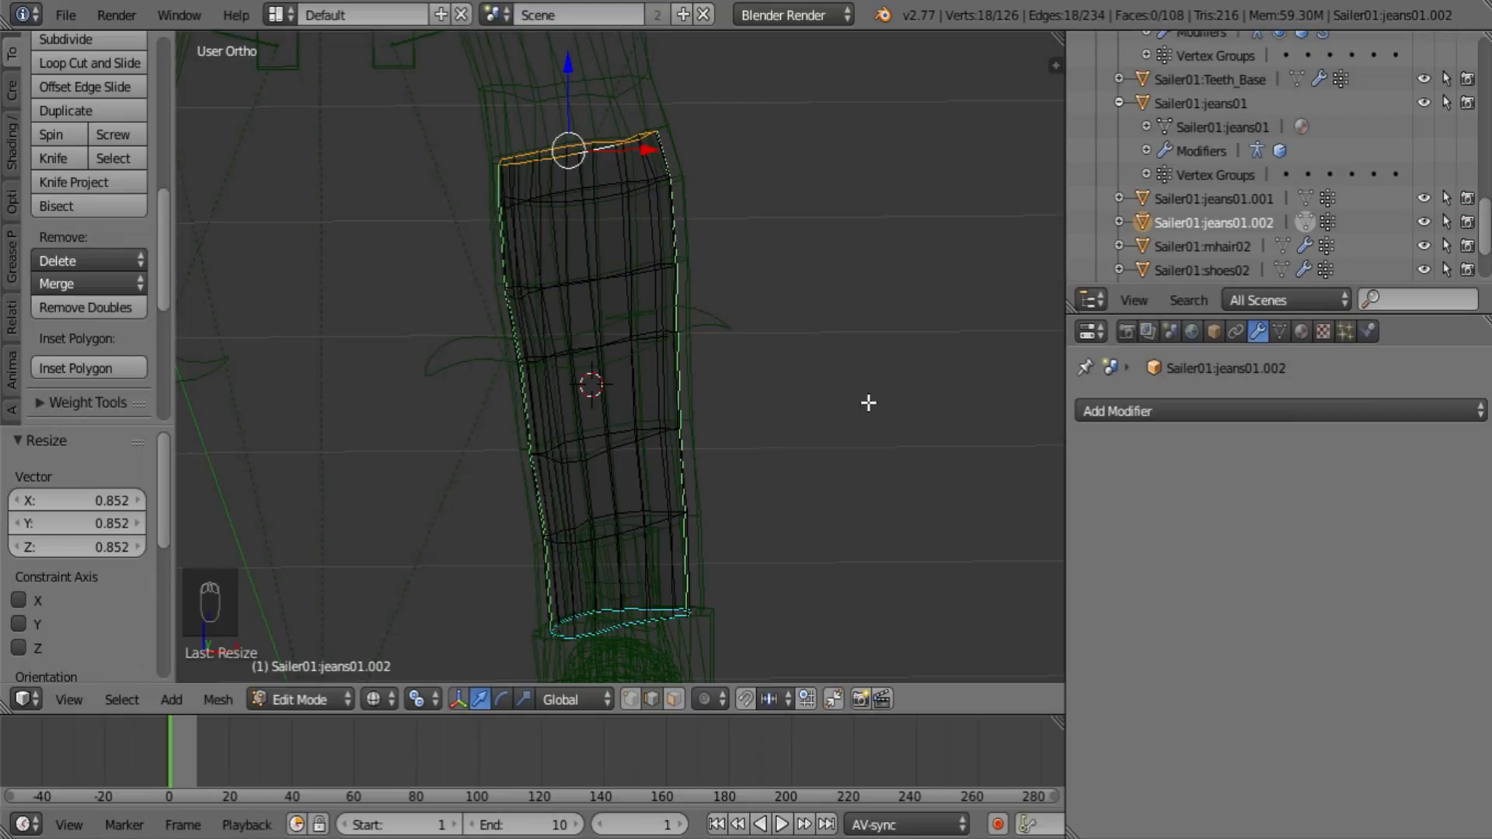
pyautogui.press('s')
pyautogui.moveTo(643, 610); pyautogui.dragTo(823, 609)
pyautogui.press('s')
pyautogui.middleClick(737, 607)
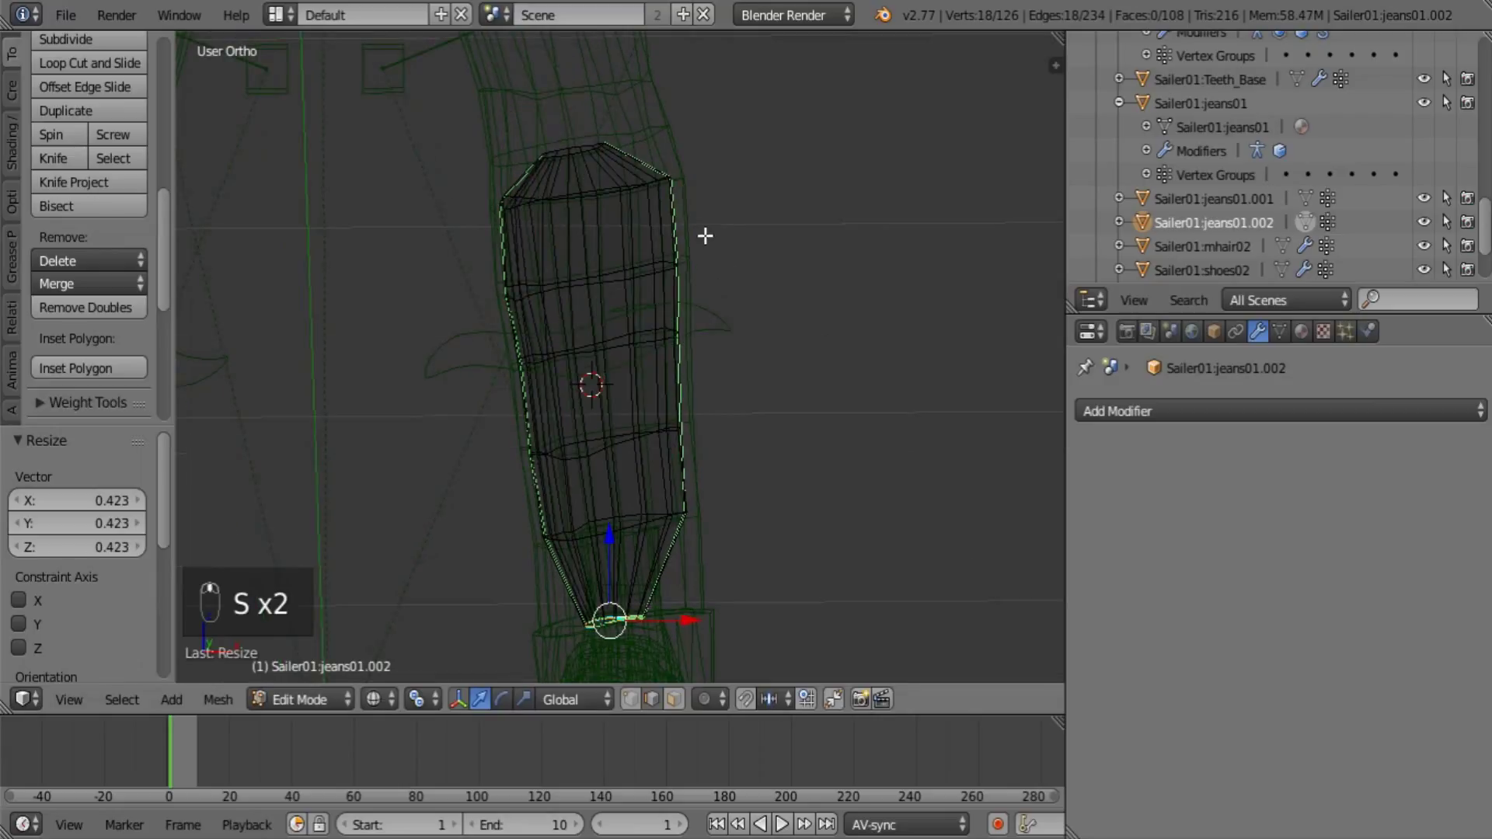
# Set the shin proxy's origin to its geometry and snap the 3D cursor onto it
pyautogui.press('Tab')
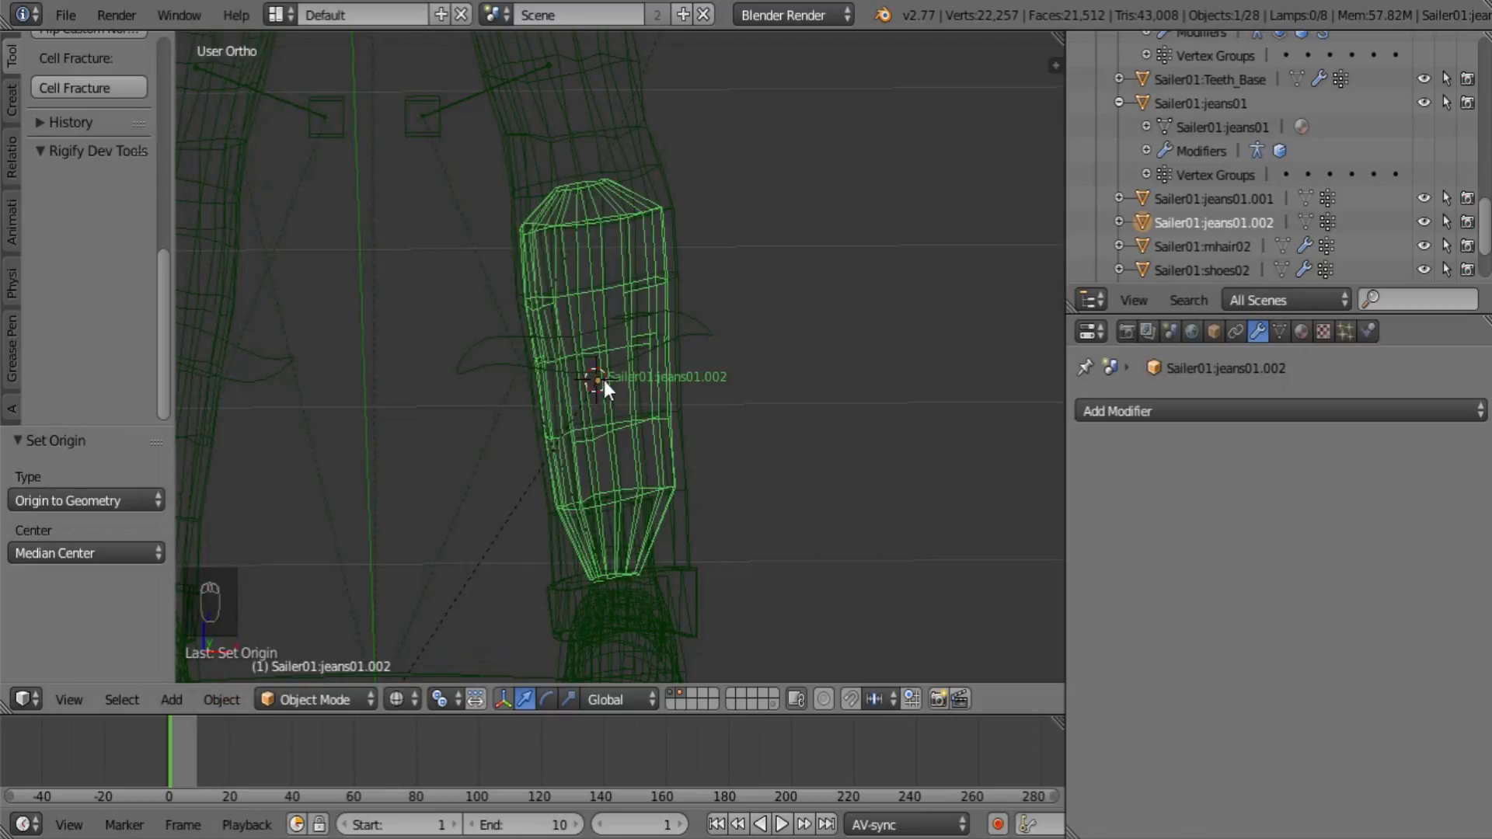
pyautogui.moveTo(620, 396); pyautogui.dragTo(687, 406)
pyautogui.moveTo(690, 399); pyautogui.dragTo(660, 414)
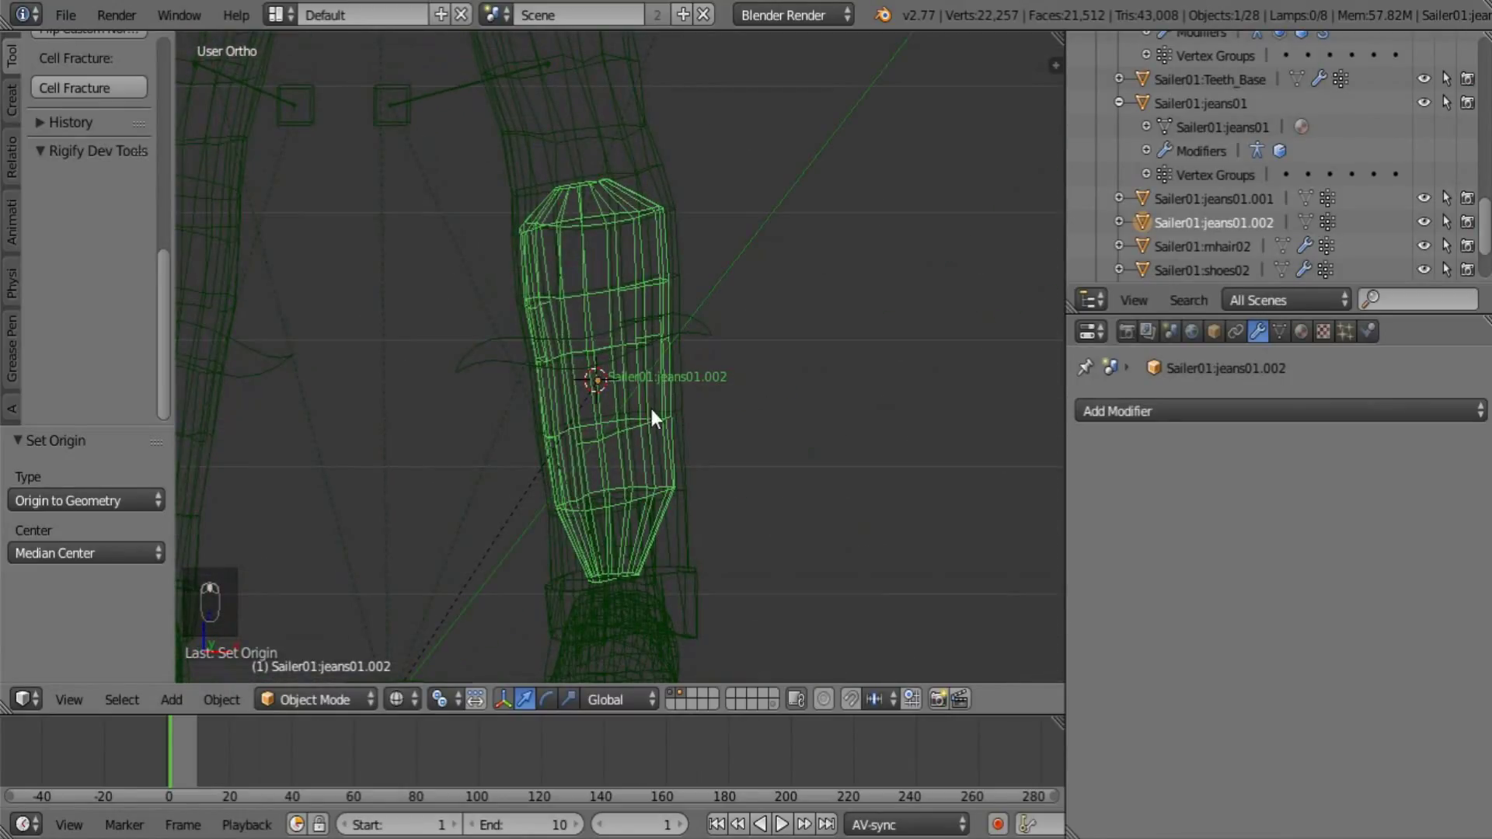
pyautogui.press('shift+a')
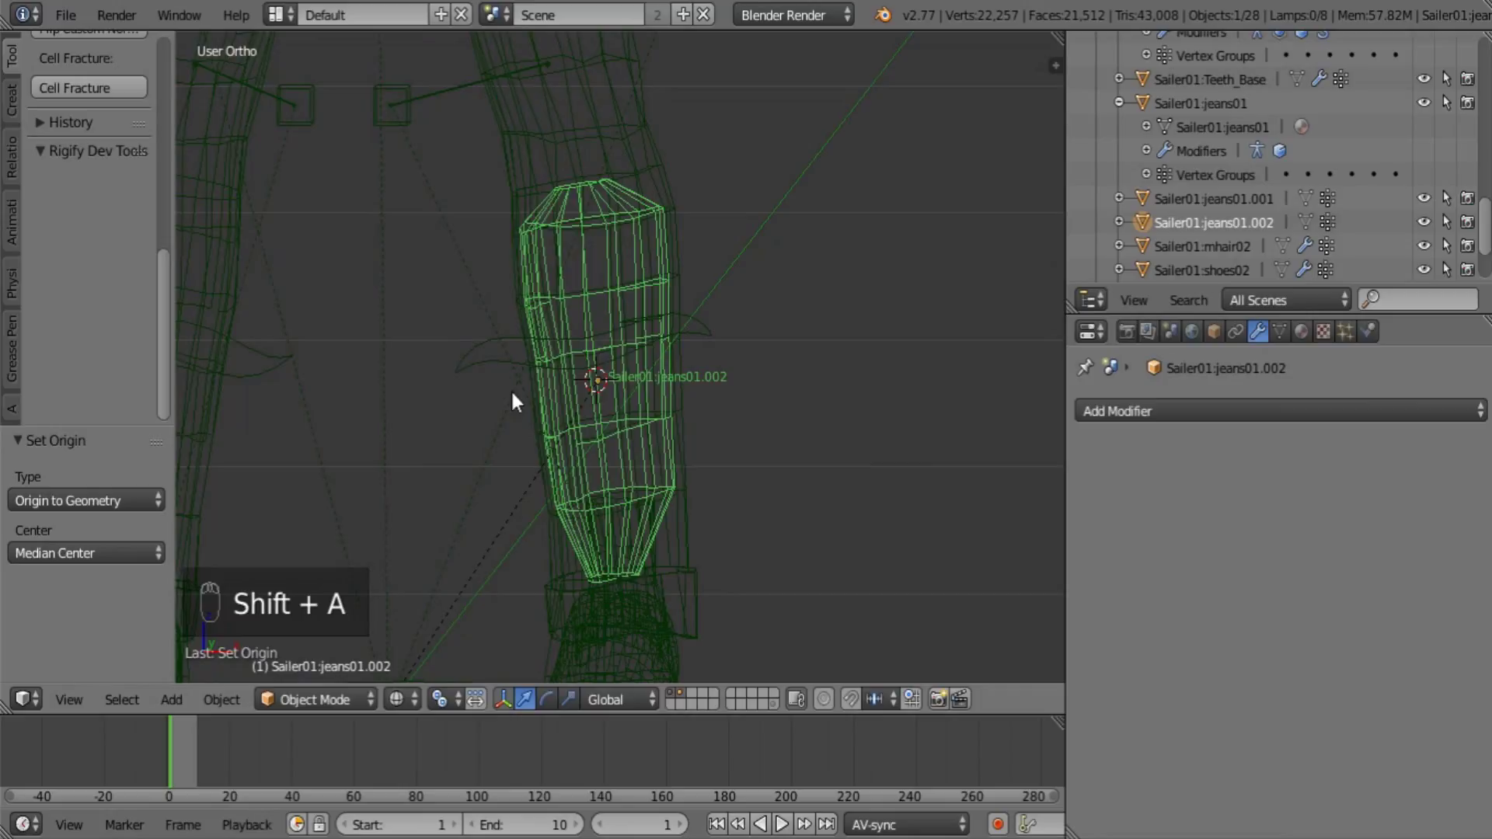
pyautogui.press('shift+s')
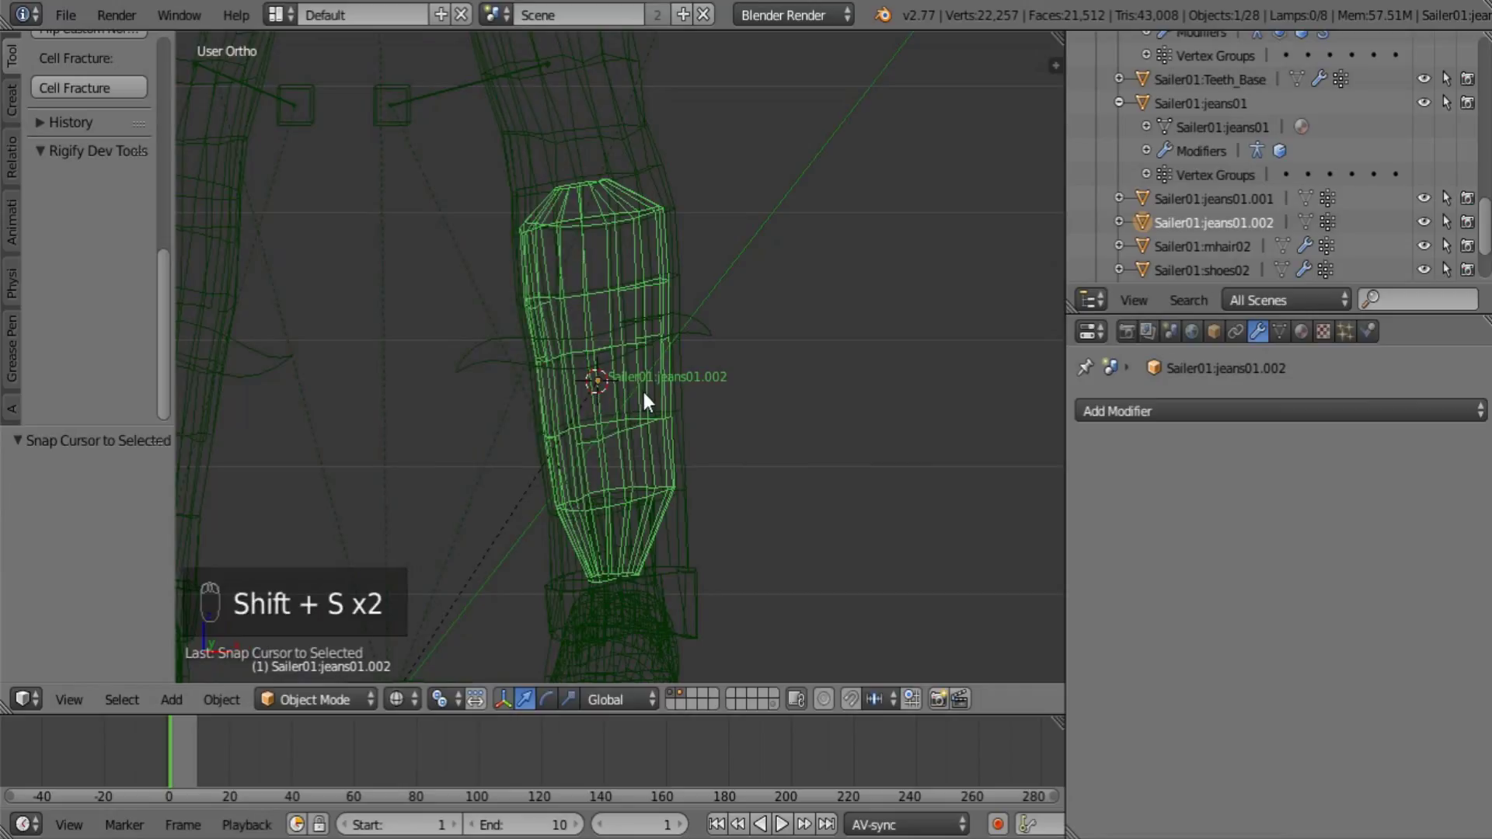
# Add a circle at the cursor, scale it down around the shin and apply its rotation and scale
pyautogui.press('shift+a')
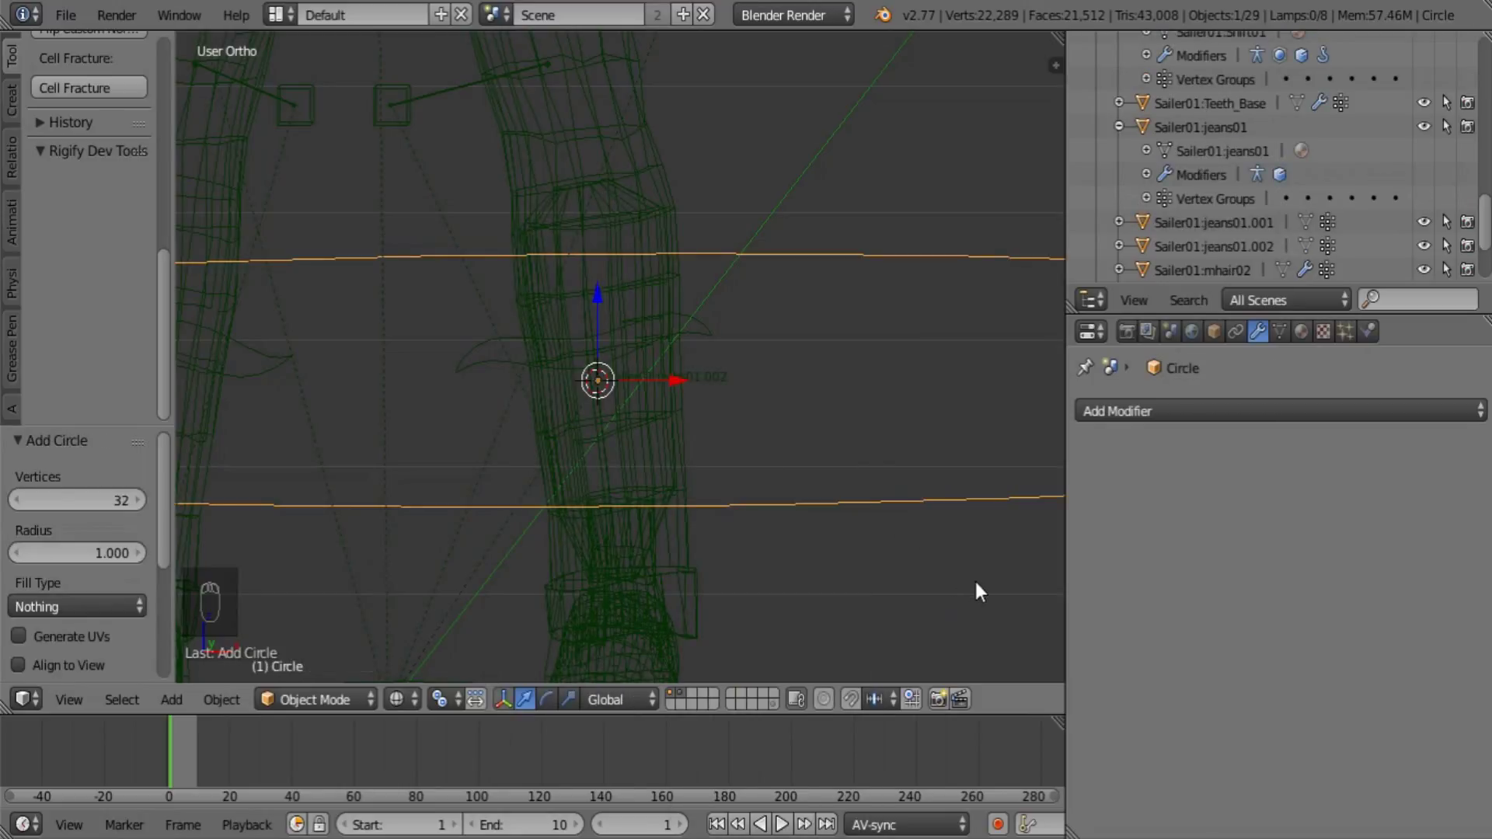
pyautogui.press('s')
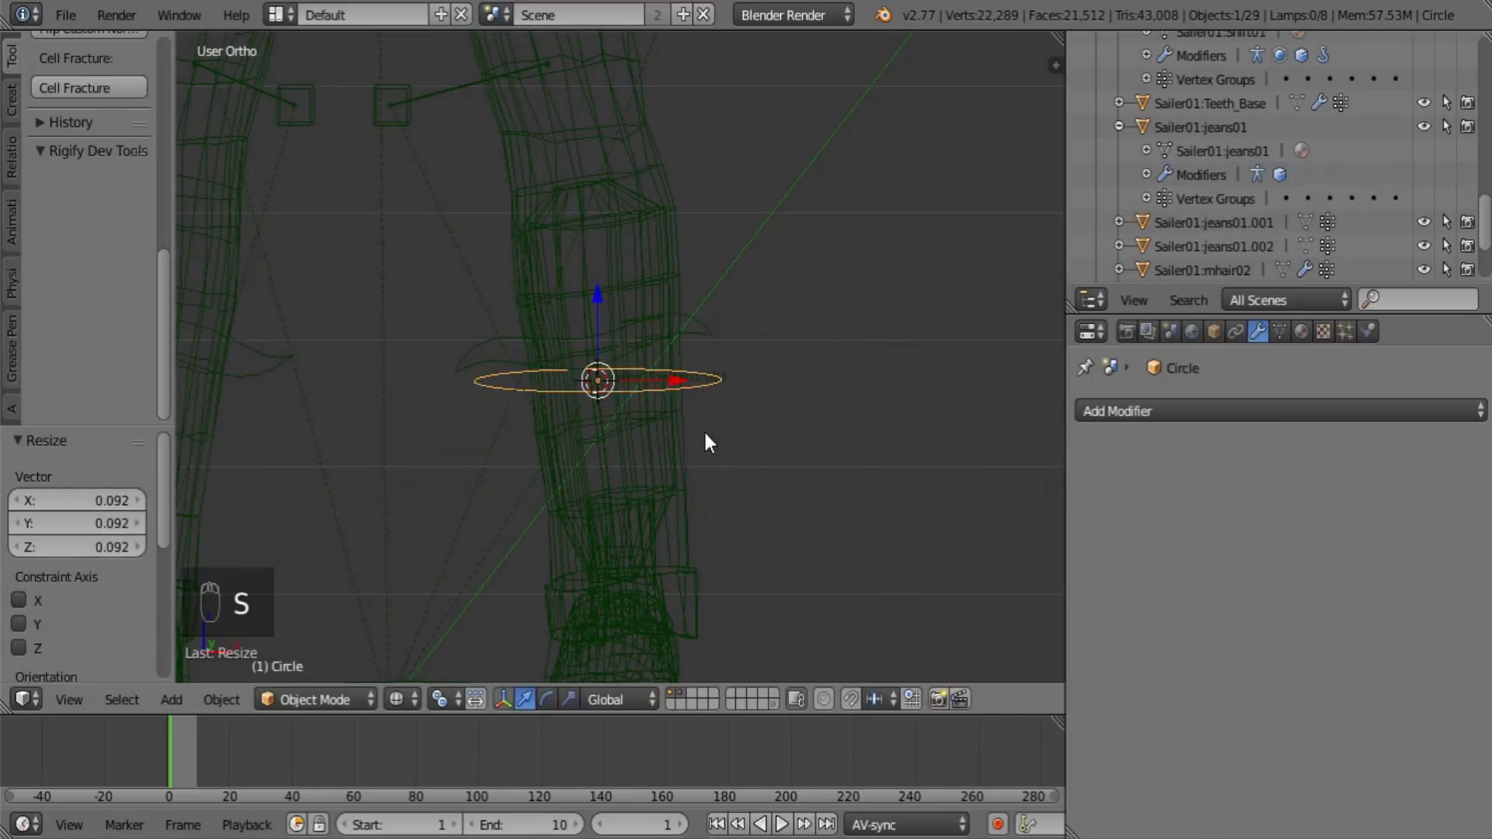
pyautogui.press('ctrl+a')
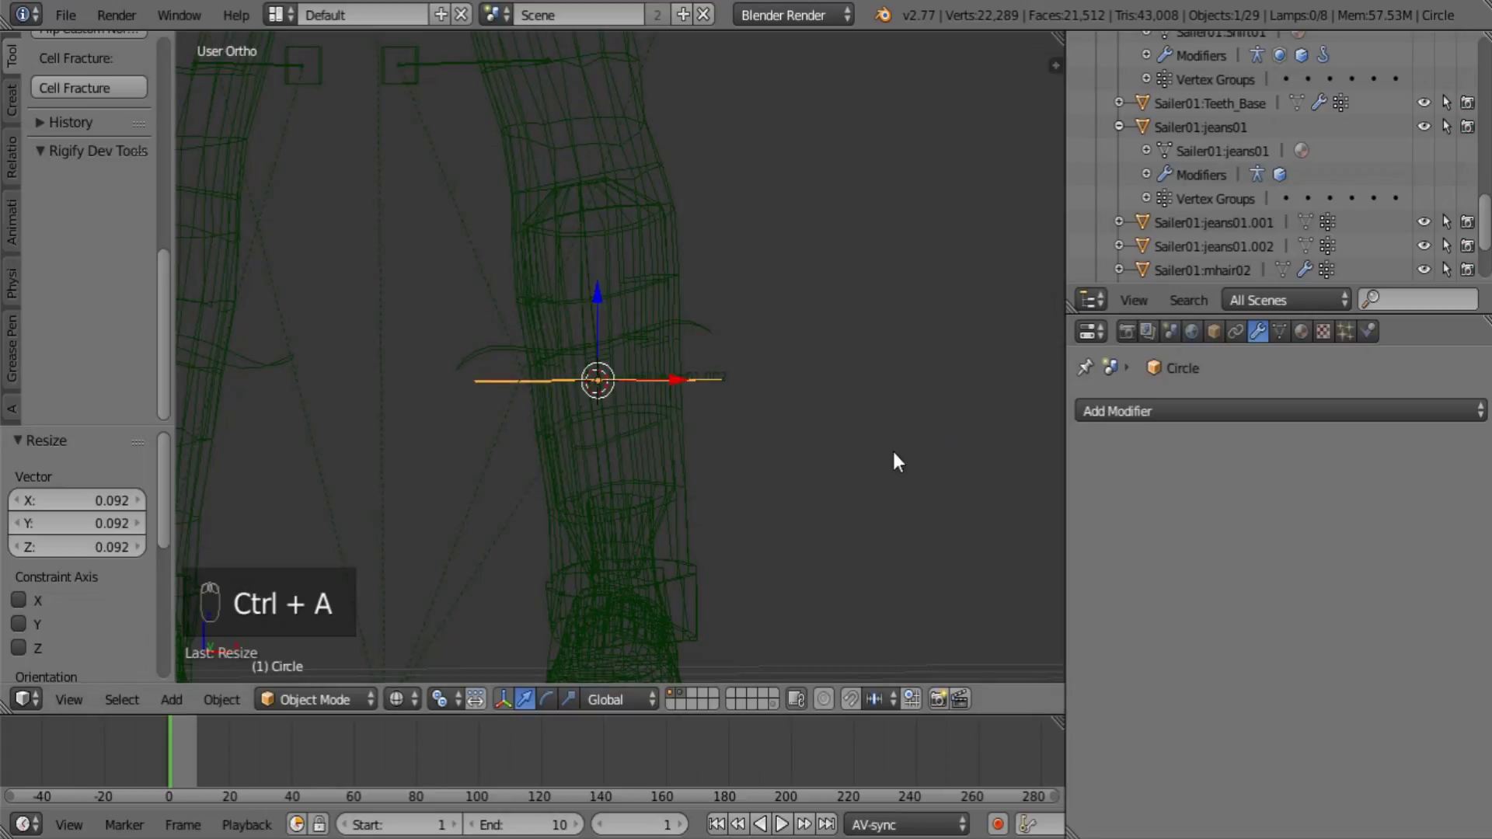
pyautogui.press('ctrl+a')
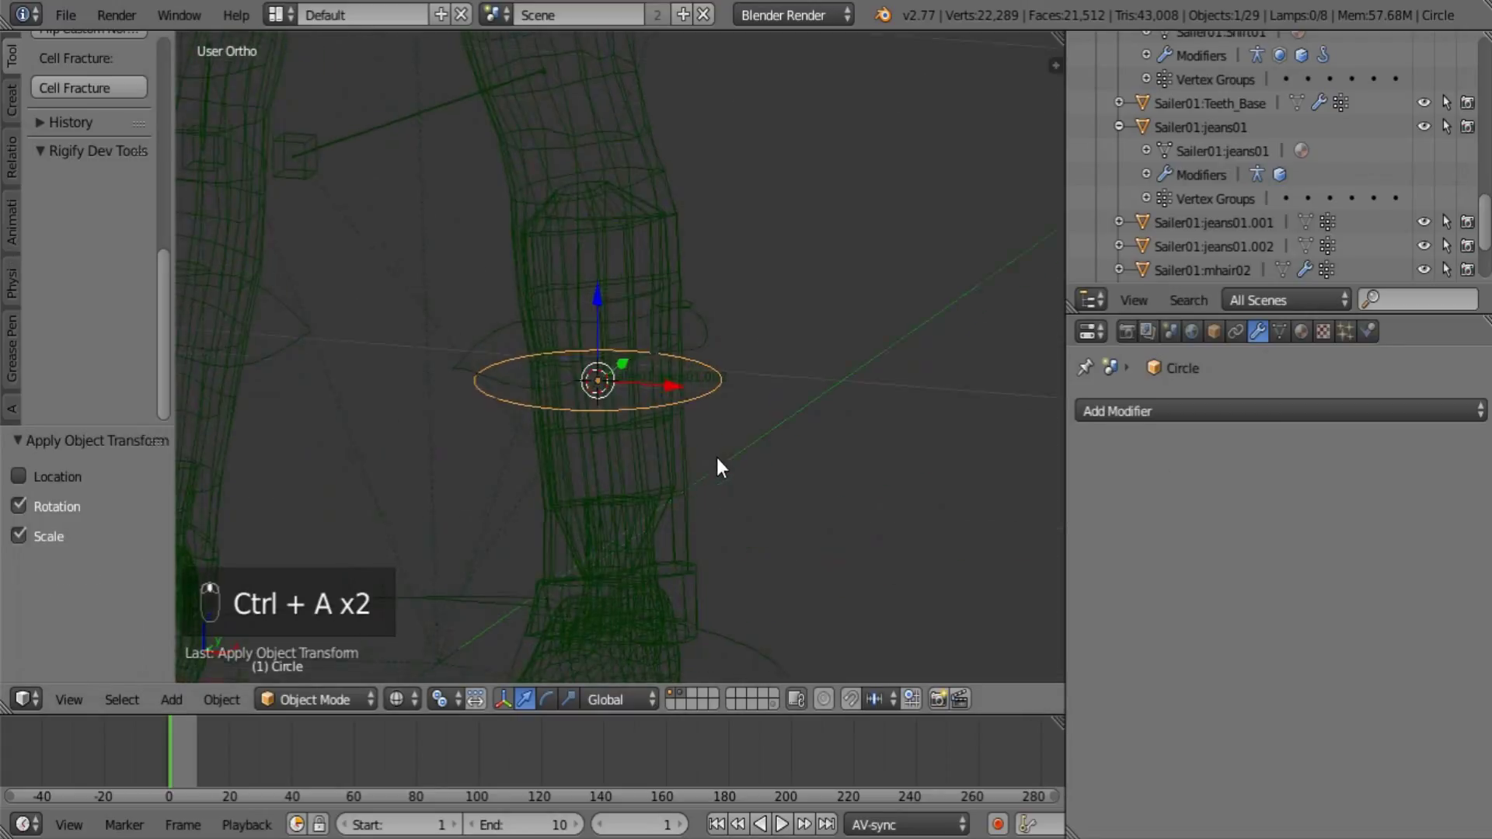
pyautogui.press('r')
pyautogui.press('ctrl+a')
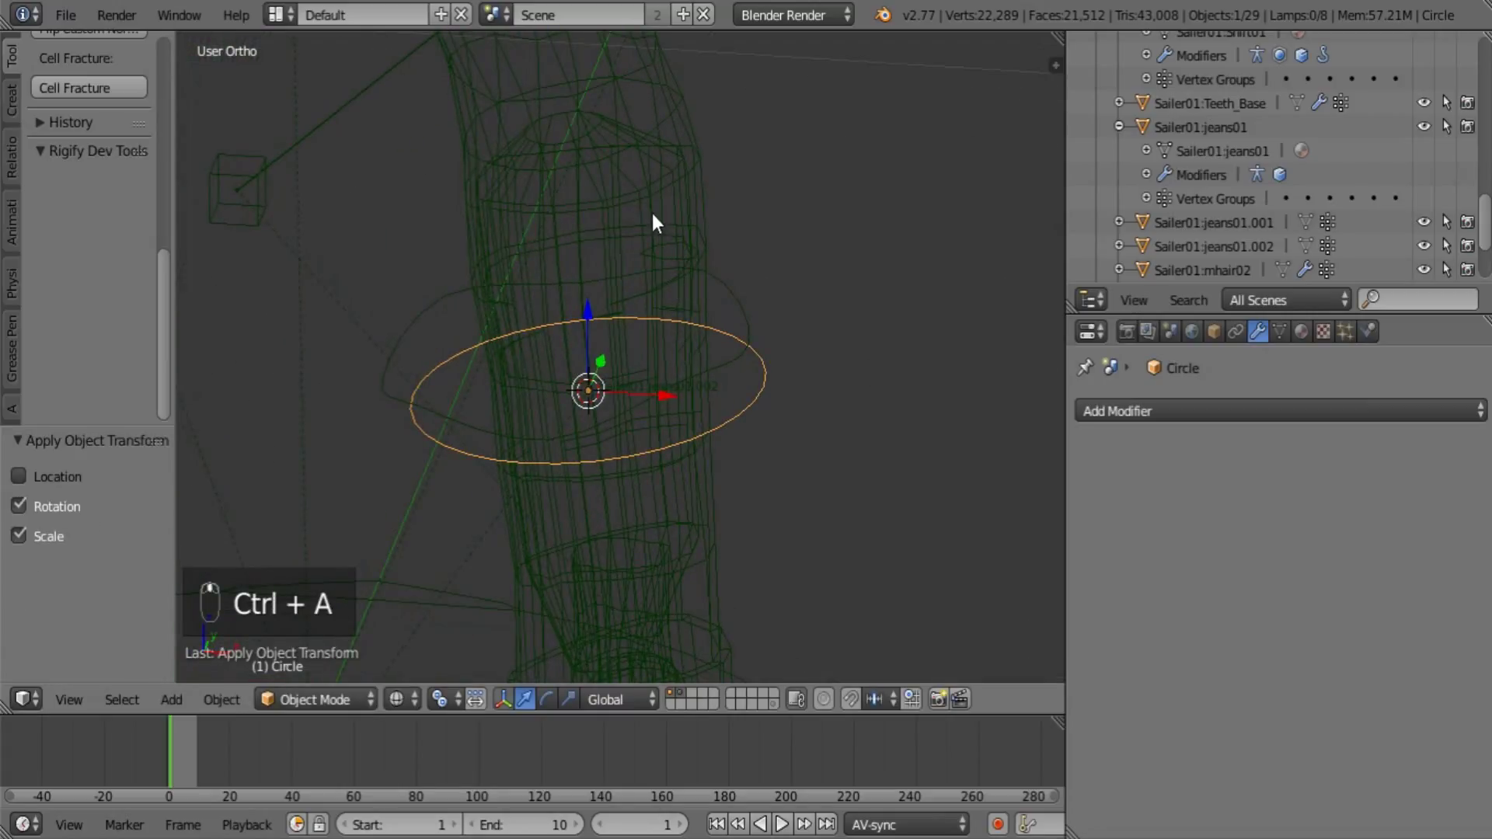
# Reselect the shin proxy Sailer01:jeans01.002 and orbit out to see both legs
pyautogui.click(661, 220)
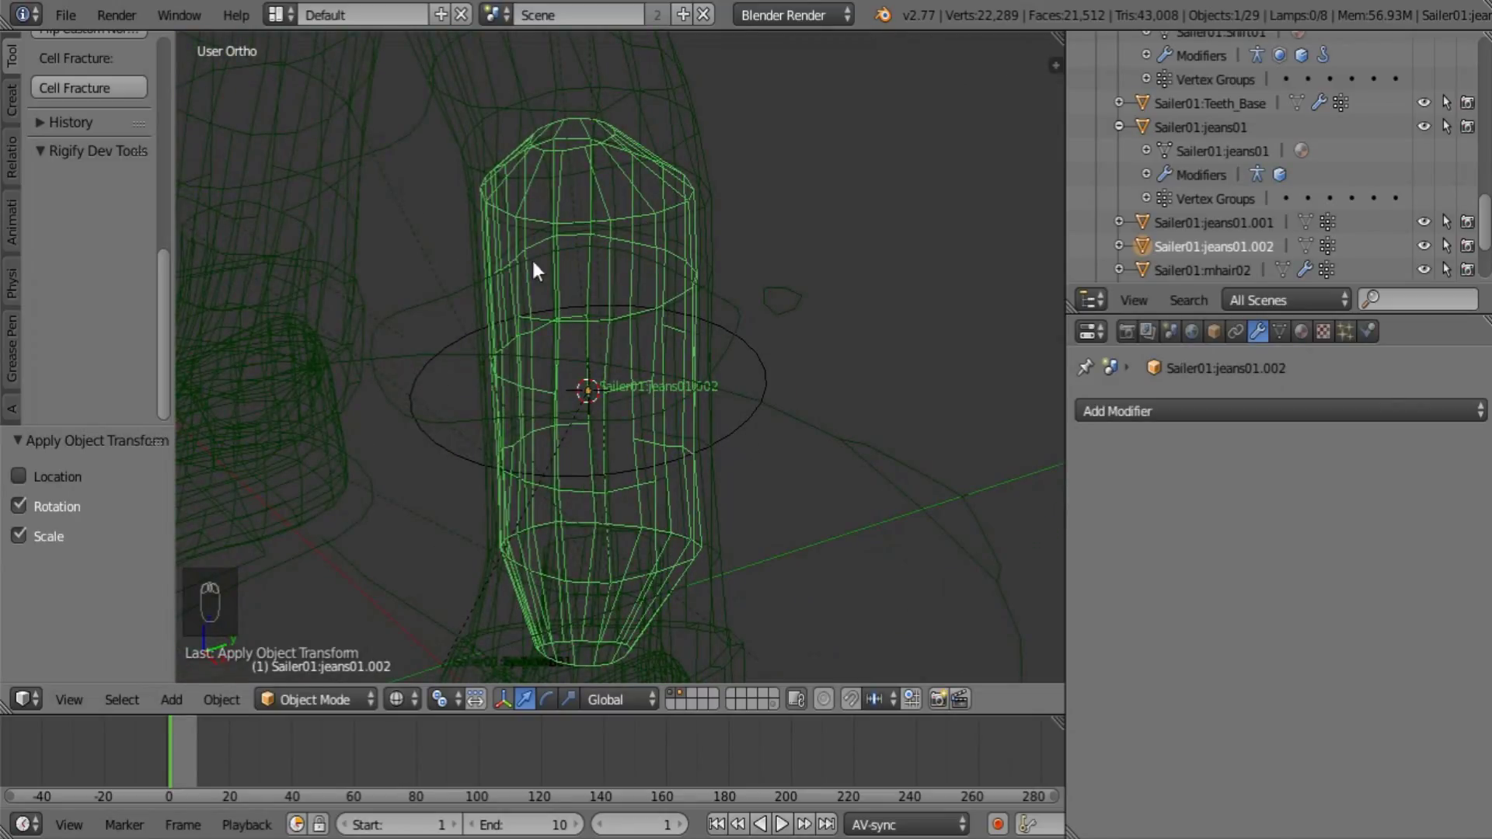
pyautogui.moveTo(672, 393); pyautogui.dragTo(648, 200)
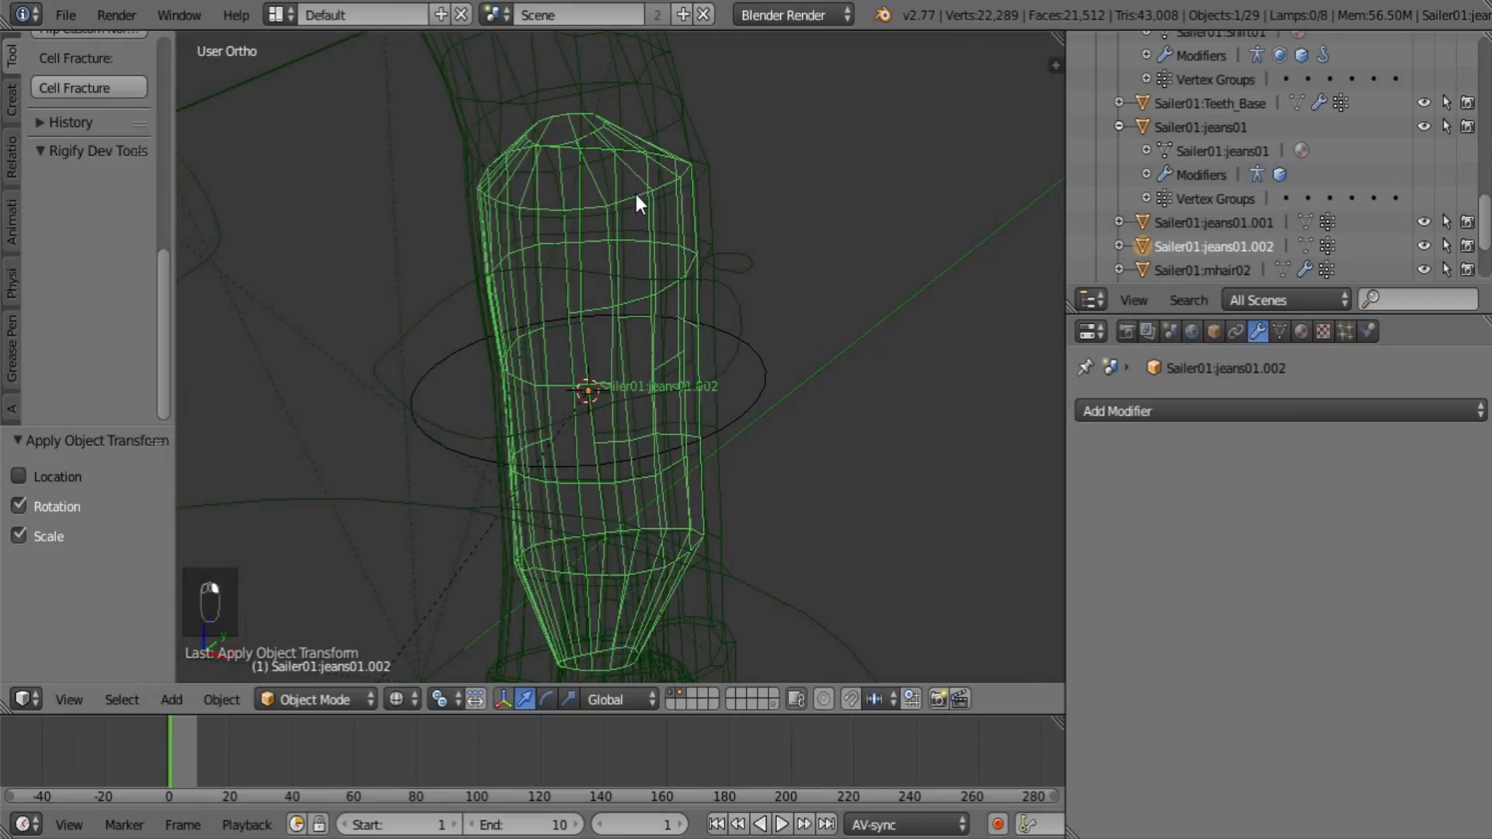
pyautogui.moveTo(712, 362); pyautogui.dragTo(554, 362)
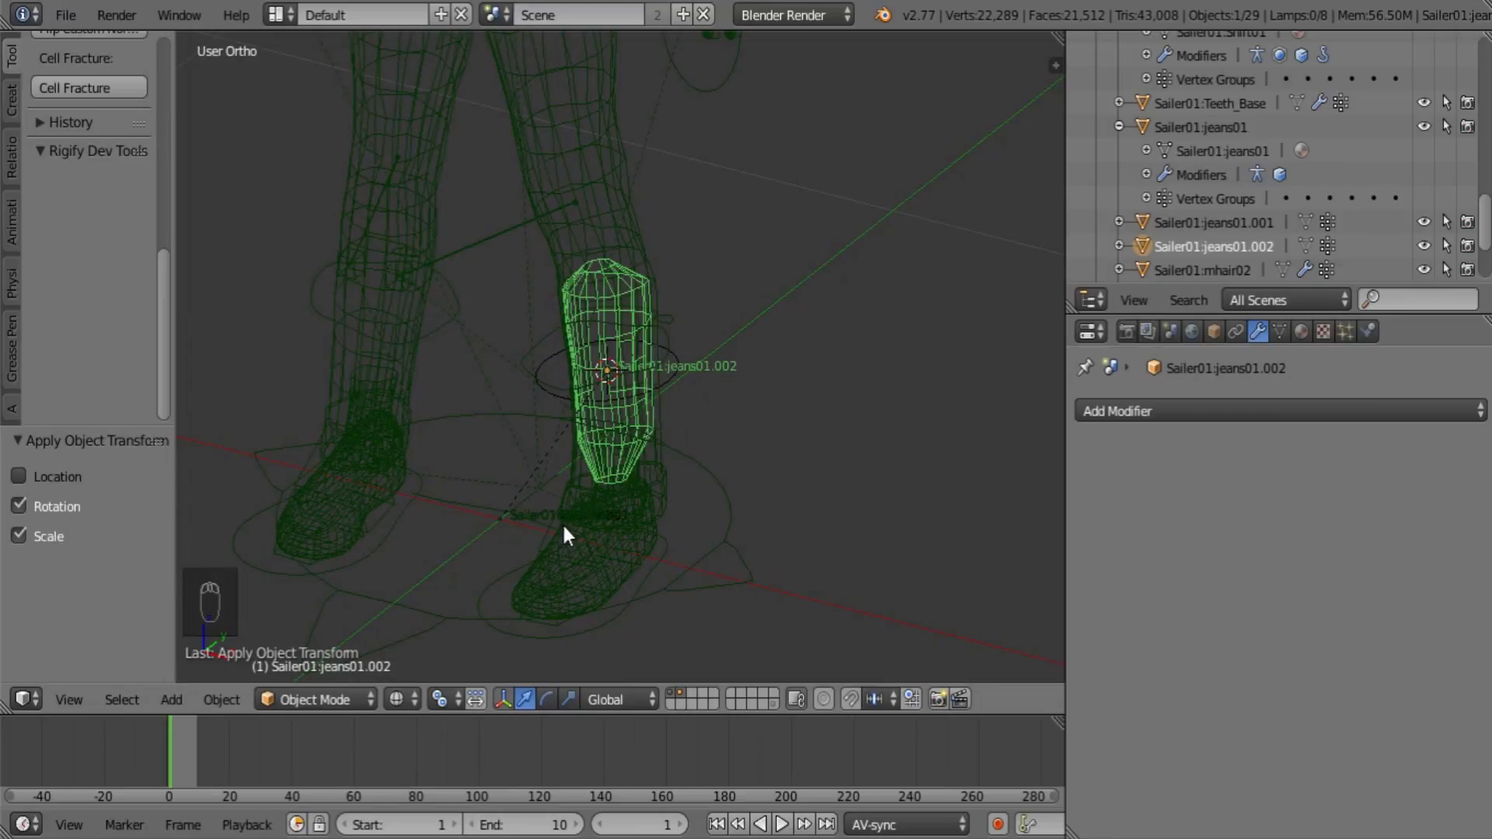
# Make the duplicated jeans proxy visible from the Outliner and zoom onto the right shin beside the rig
pyautogui.moveTo(1208, 505); pyautogui.dragTo(1169, 137)
pyautogui.moveTo(1170, 106); pyautogui.dragTo(1288, 338)
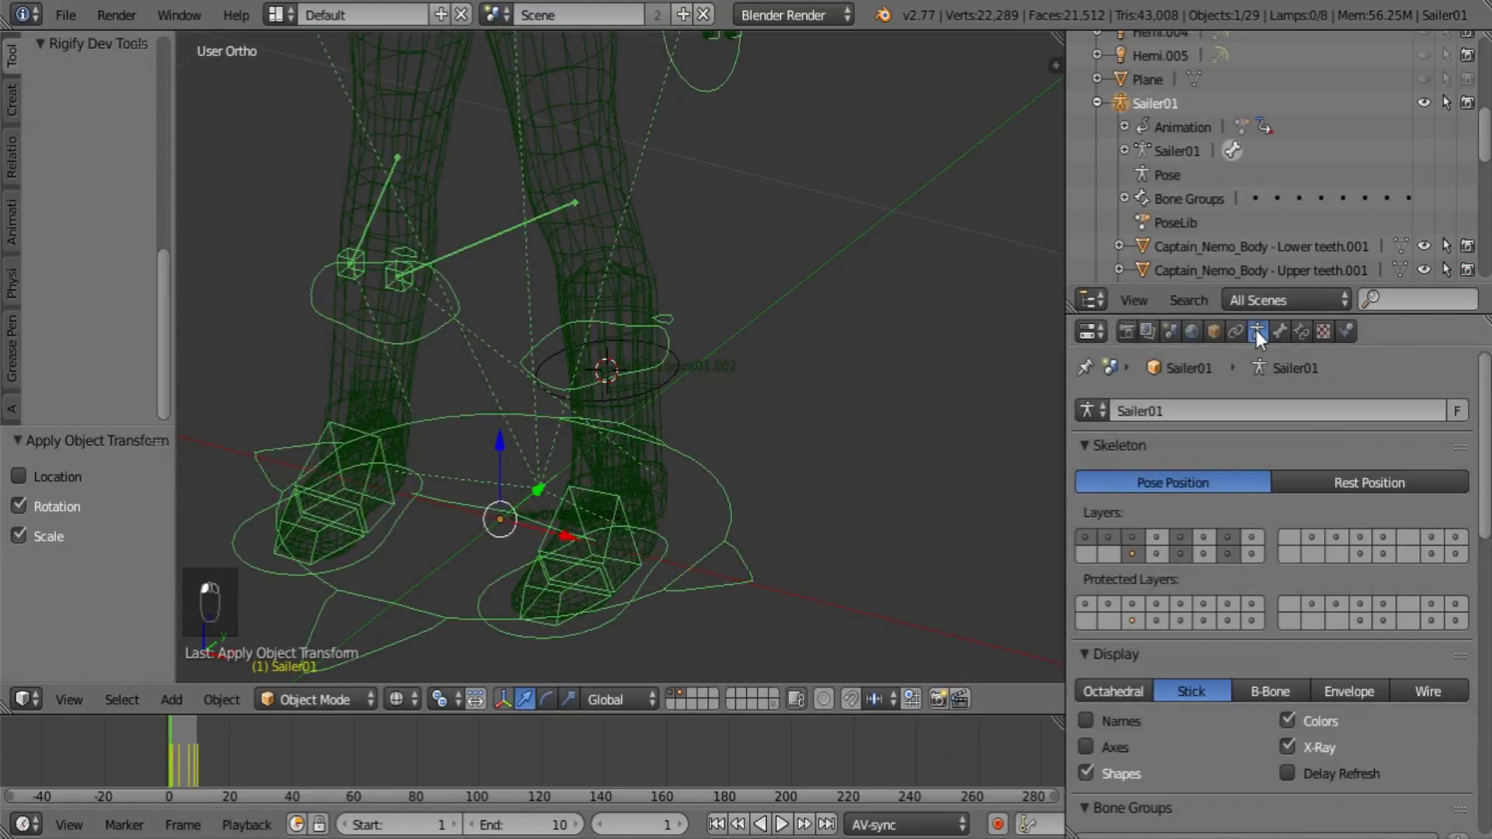
pyautogui.moveTo(1288, 404); pyautogui.dragTo(1446, 543)
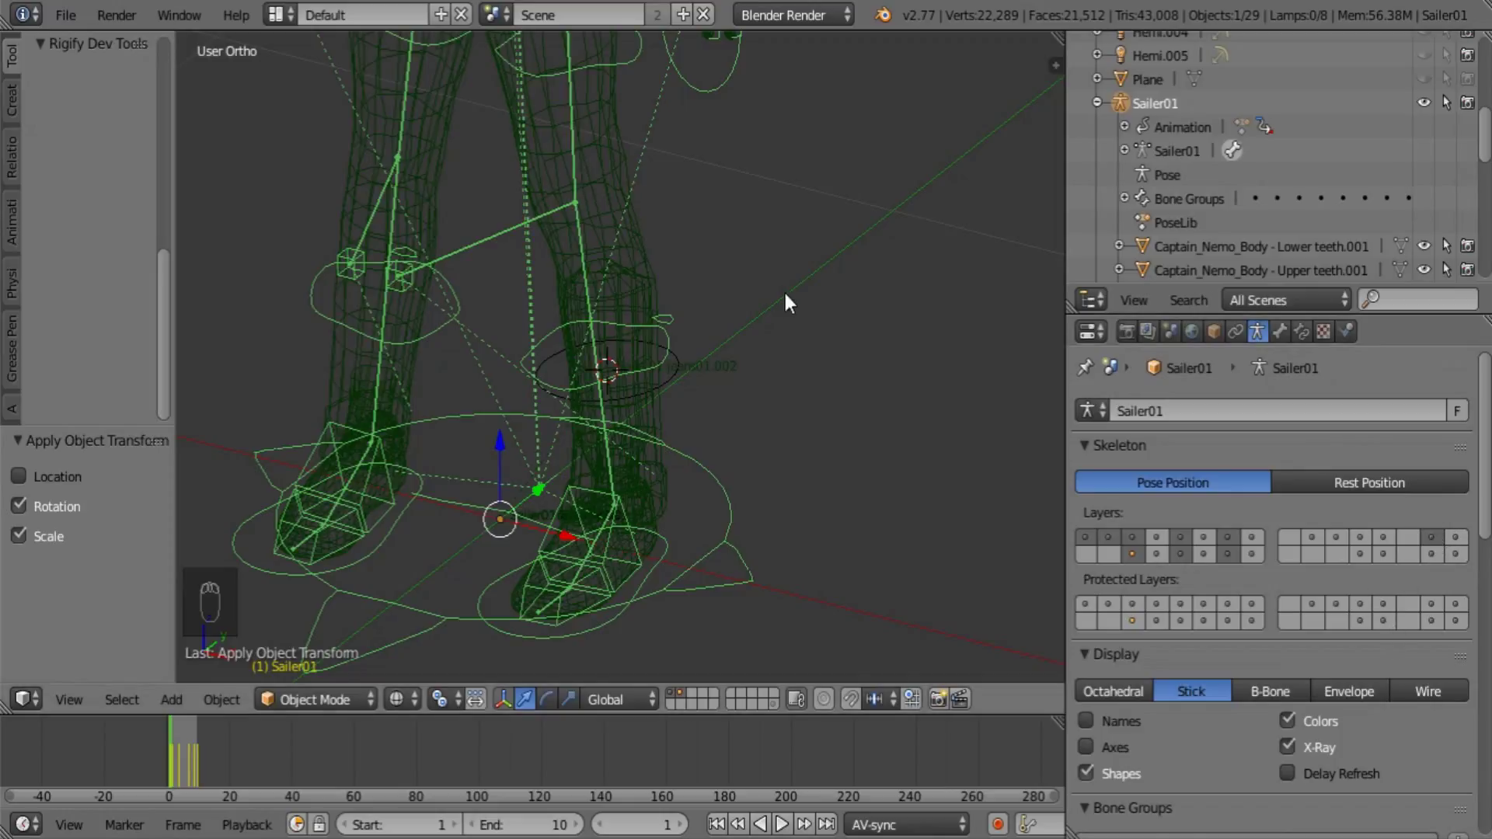
pyautogui.moveTo(550, 262); pyautogui.dragTo(657, 300)
pyautogui.moveTo(723, 416); pyautogui.dragTo(654, 202)
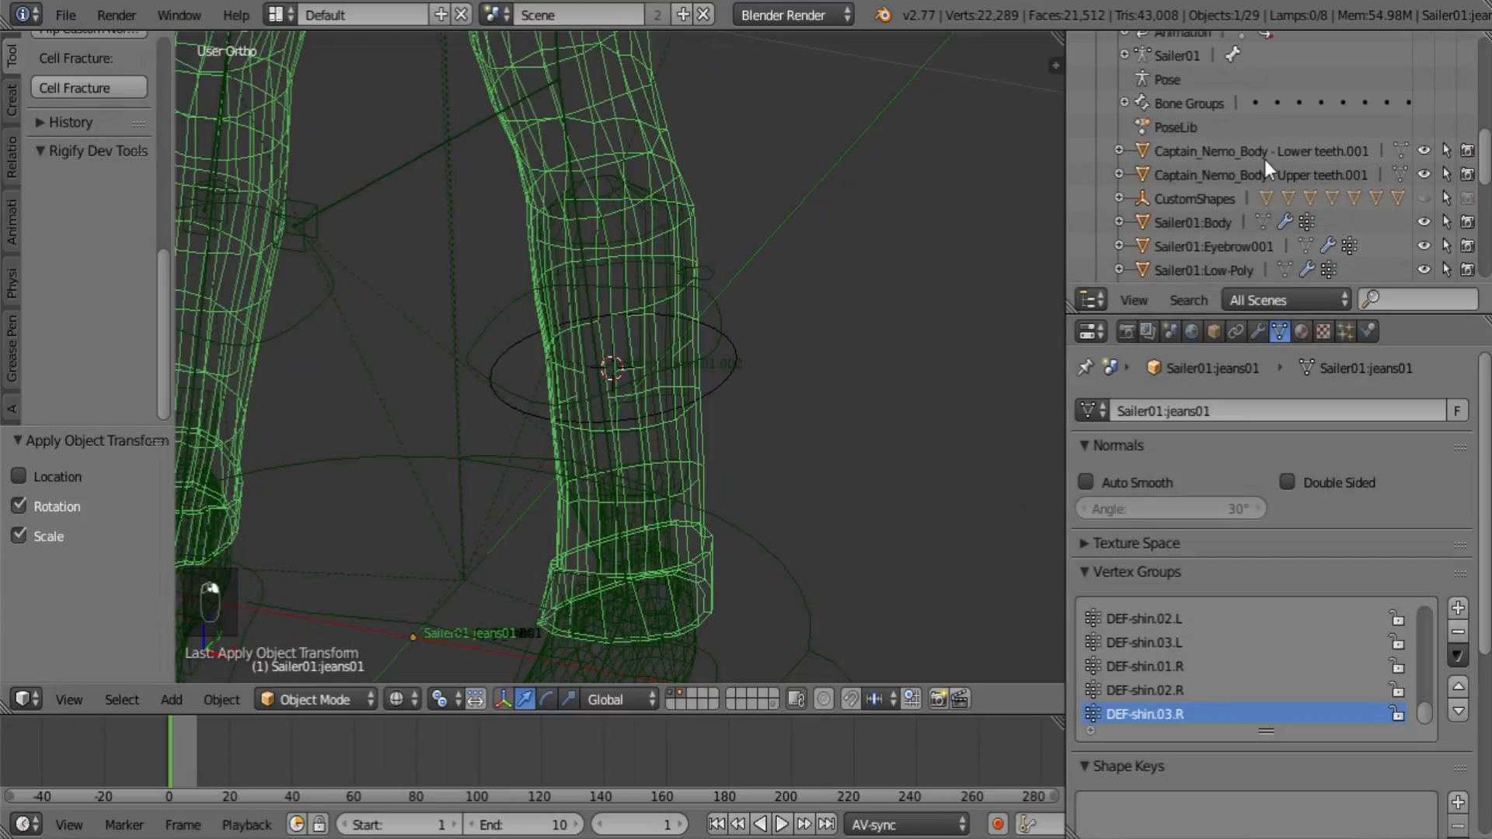
pyautogui.click(1455, 181)
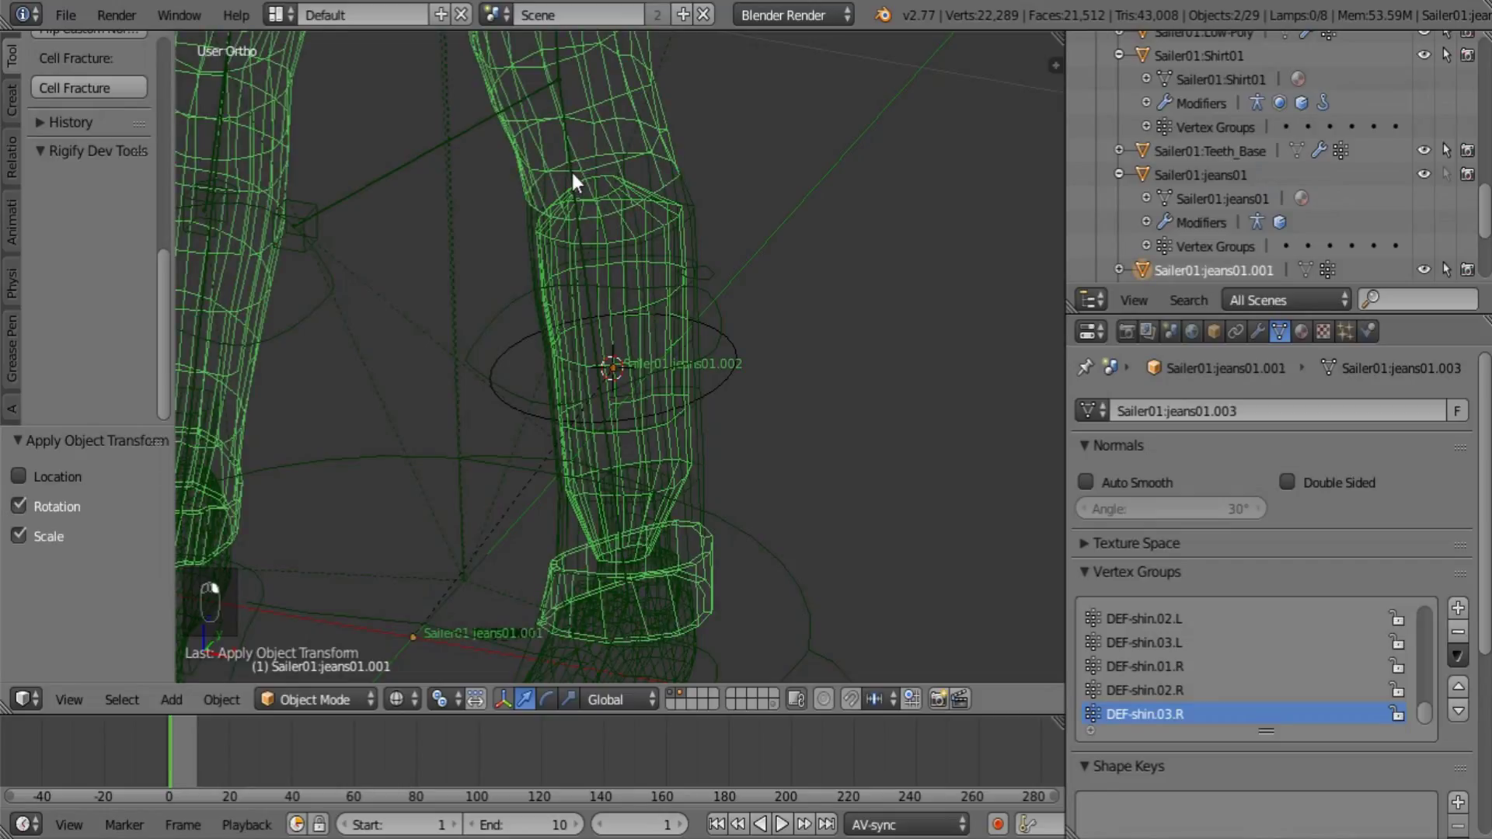
pyautogui.moveTo(1320, 148); pyautogui.dragTo(1378, 222)
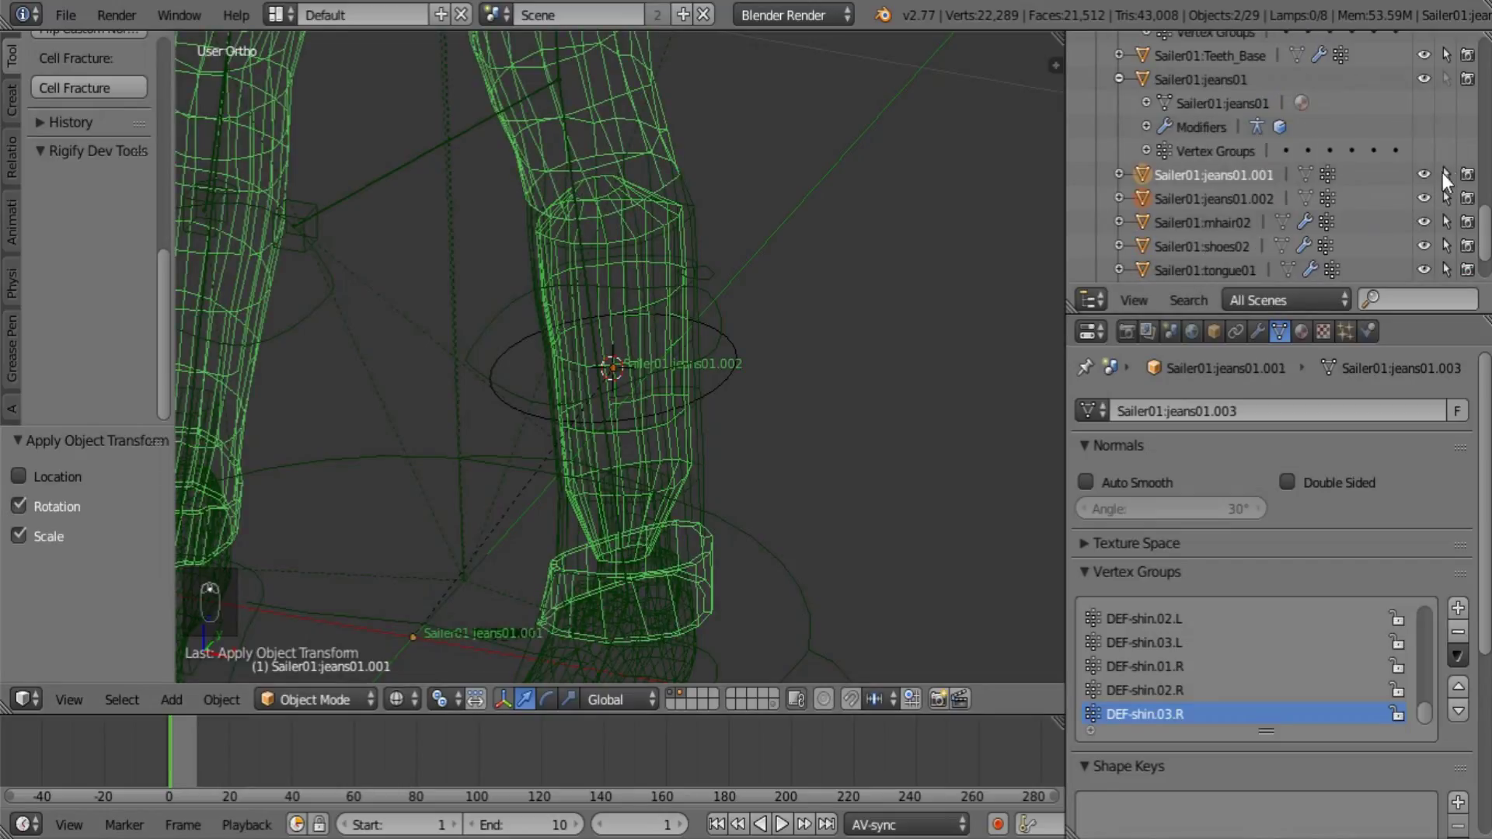
pyautogui.moveTo(1454, 174); pyautogui.dragTo(363, 592)
# Reselect the rig, inspect its rest position and bone layers, and cancel the Ctrl+P parenting menu
pyautogui.rightClick(575, 146)
pyautogui.moveTo(357, 710); pyautogui.dragTo(358, 668)
pyautogui.moveTo(358, 710); pyautogui.dragTo(357, 658)
pyautogui.moveTo(357, 669); pyautogui.dragTo(352, 639)
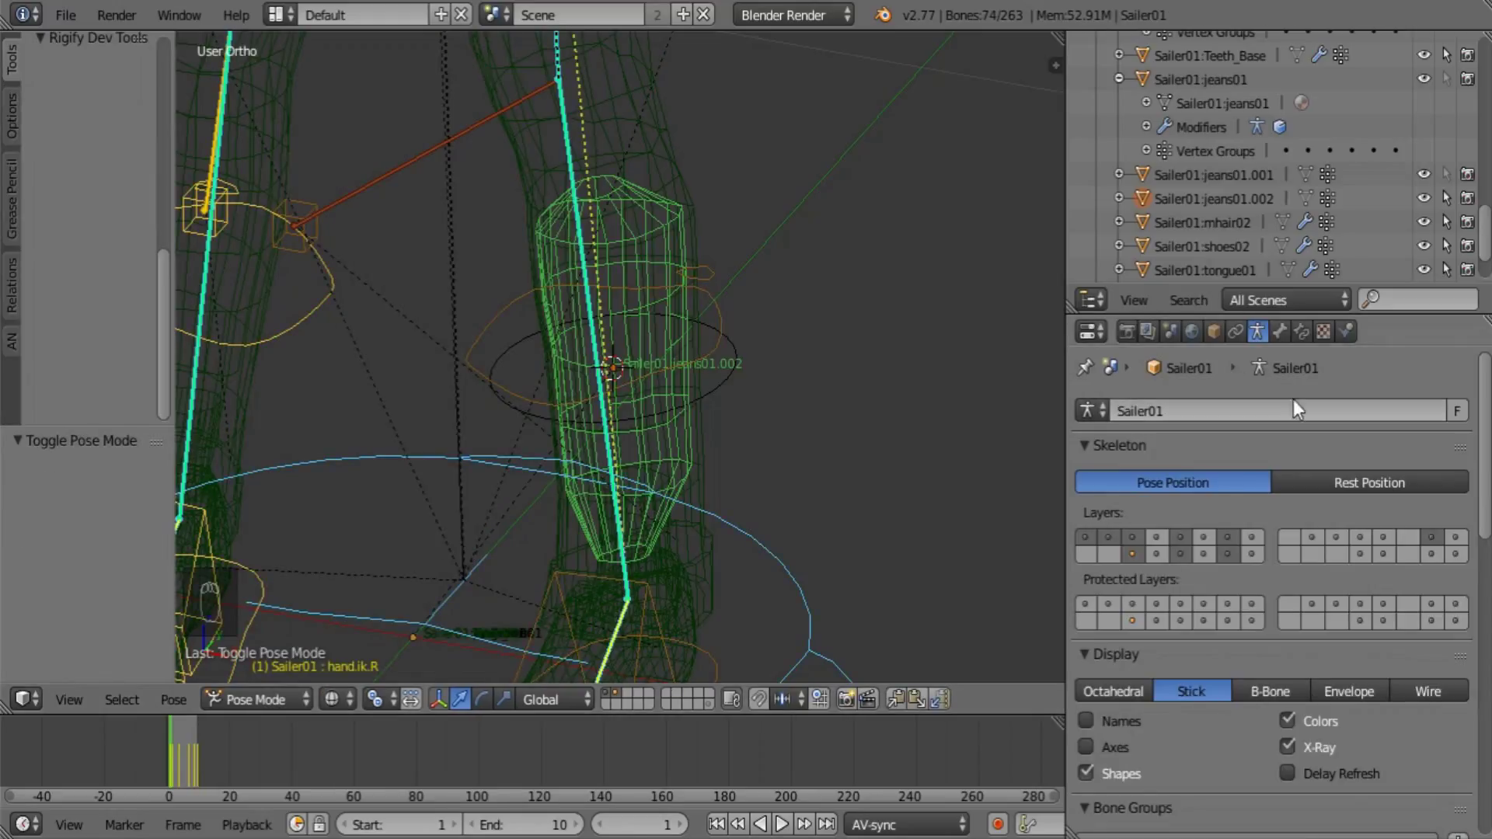
pyautogui.moveTo(1347, 480); pyautogui.dragTo(592, 411)
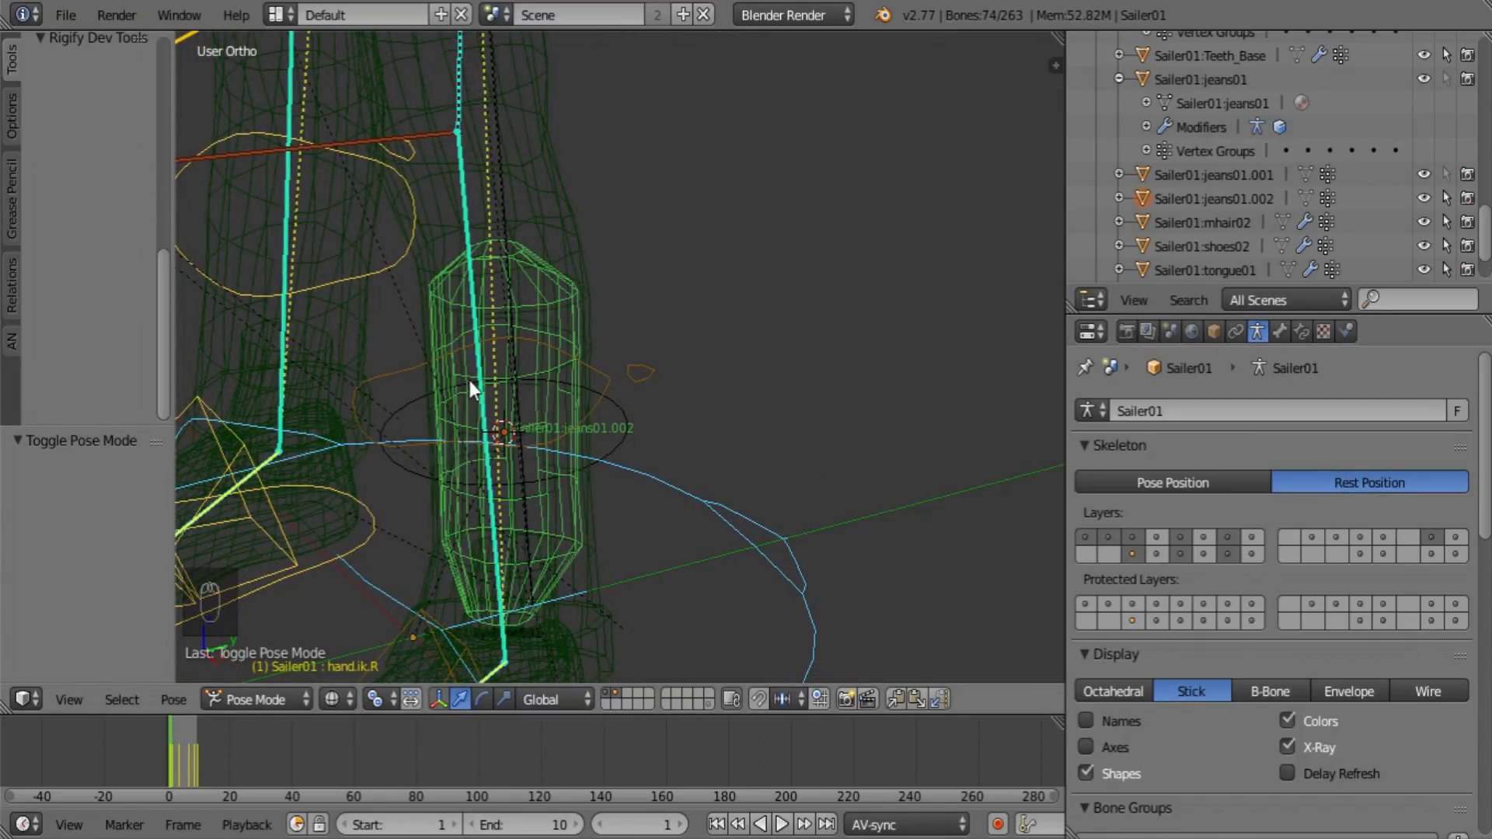
pyautogui.moveTo(420, 384); pyautogui.dragTo(472, 390)
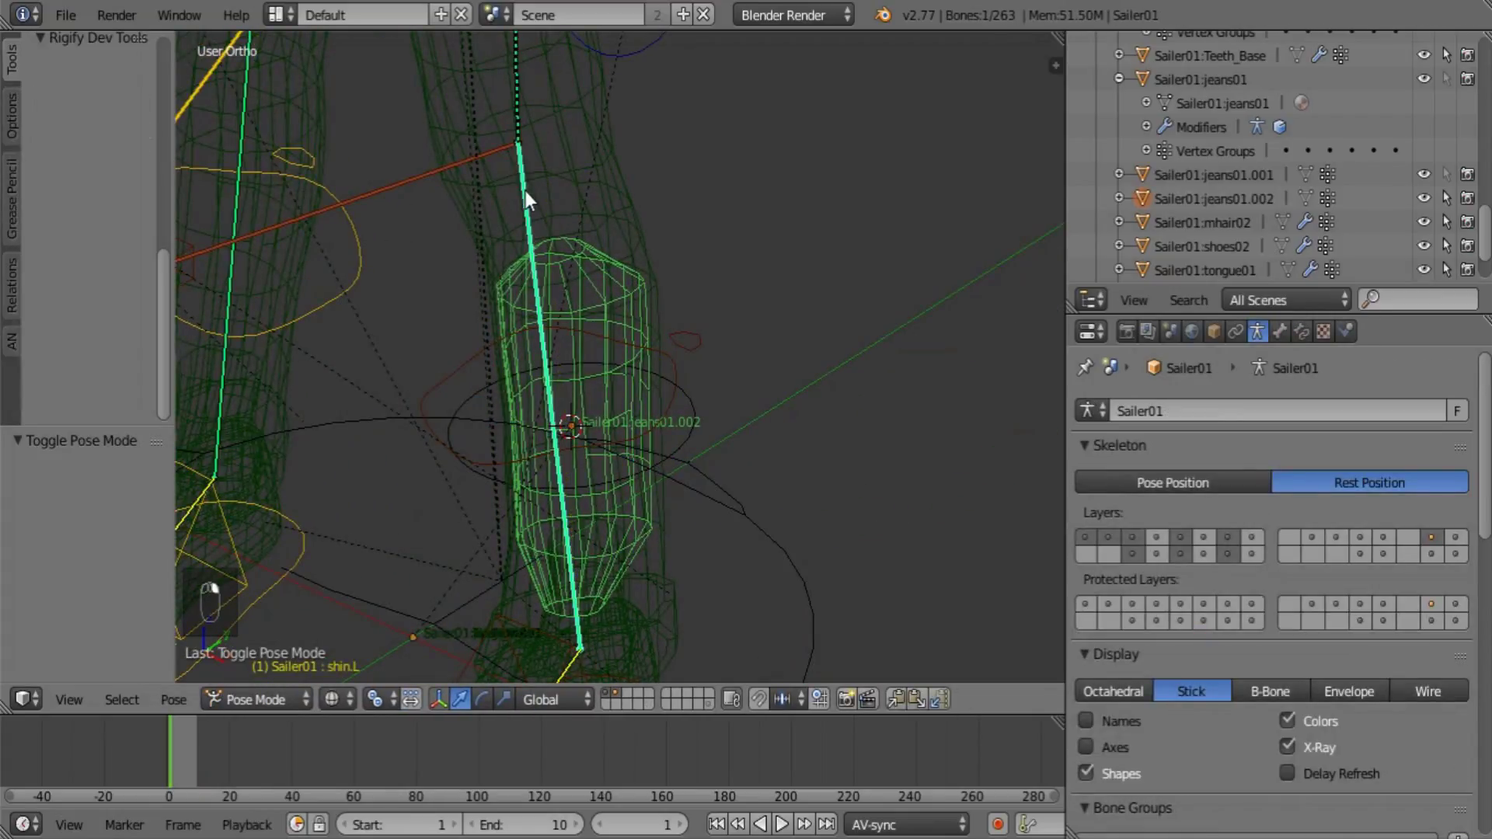
pyautogui.middleClick(533, 200)
pyautogui.press('ctrl+p')
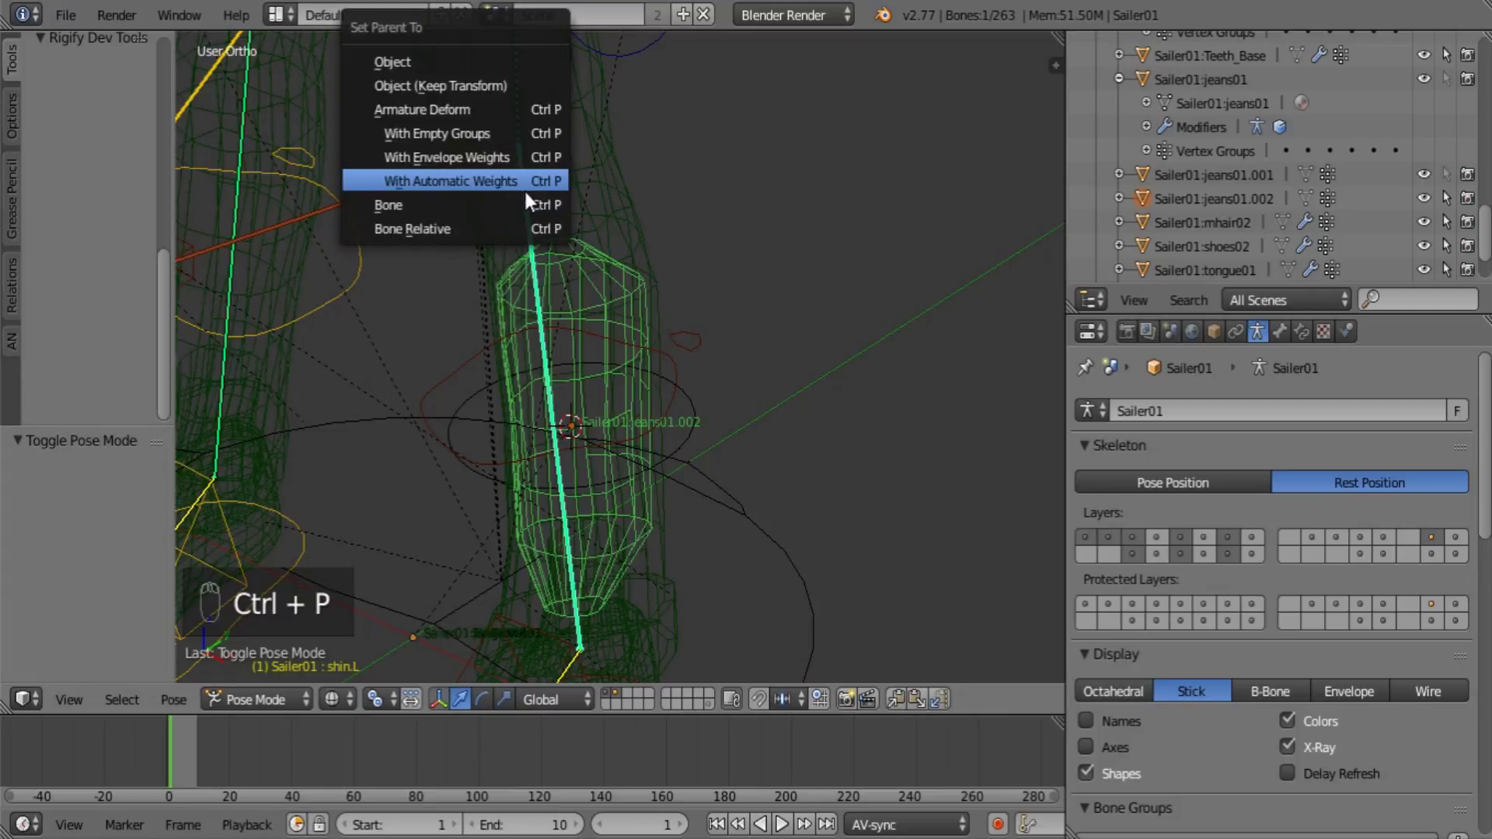
pyautogui.press('a')
pyautogui.middleClick(630, 546)
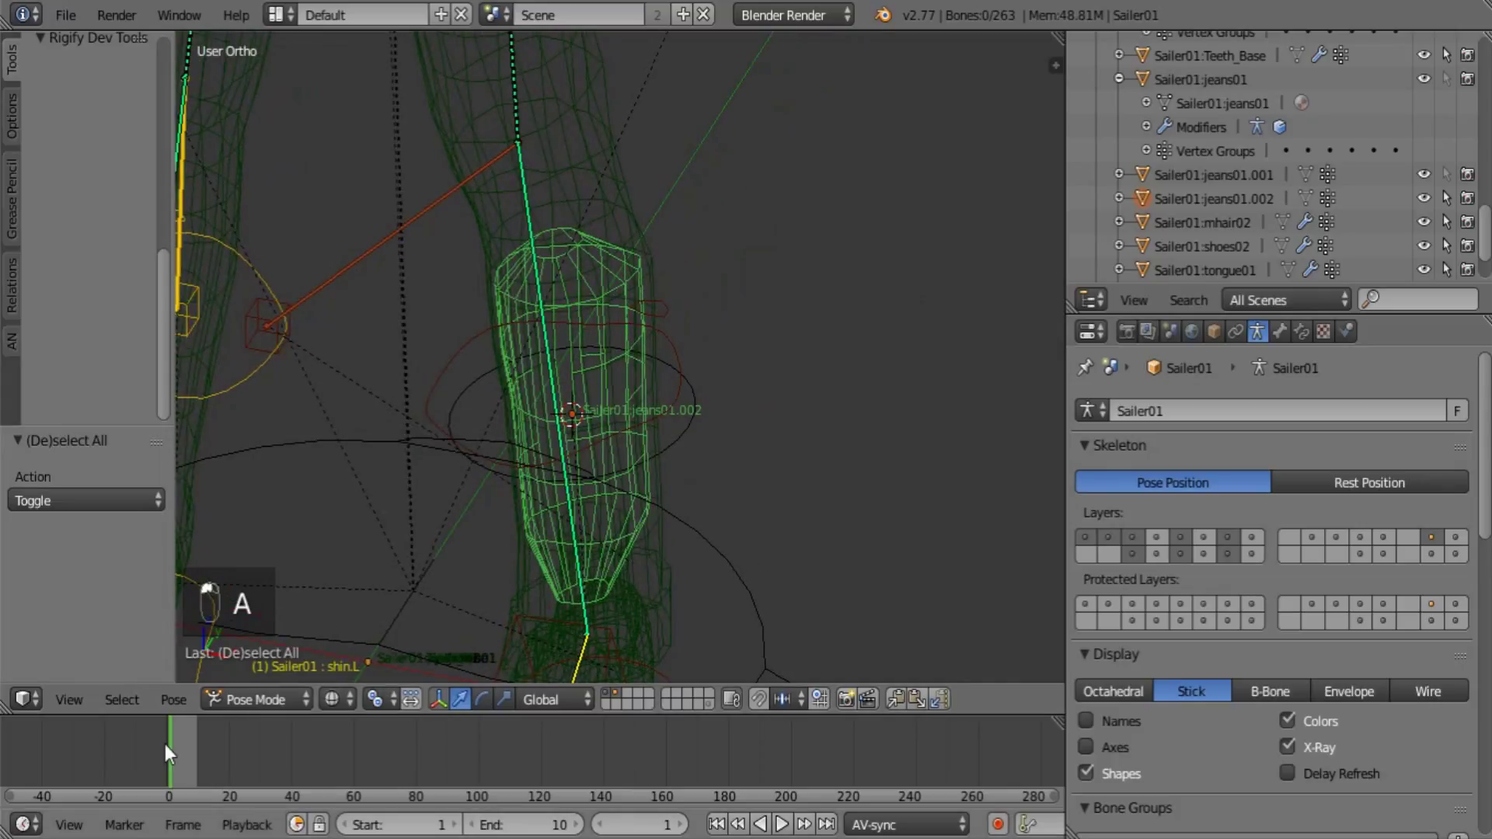
# Switch the armature back to Pose Position and scrub the timeline to frame 0
pyautogui.click(189, 751)
pyautogui.middleClick(195, 748)
pyautogui.click(205, 748)
pyautogui.moveTo(193, 750); pyautogui.dragTo(196, 755)
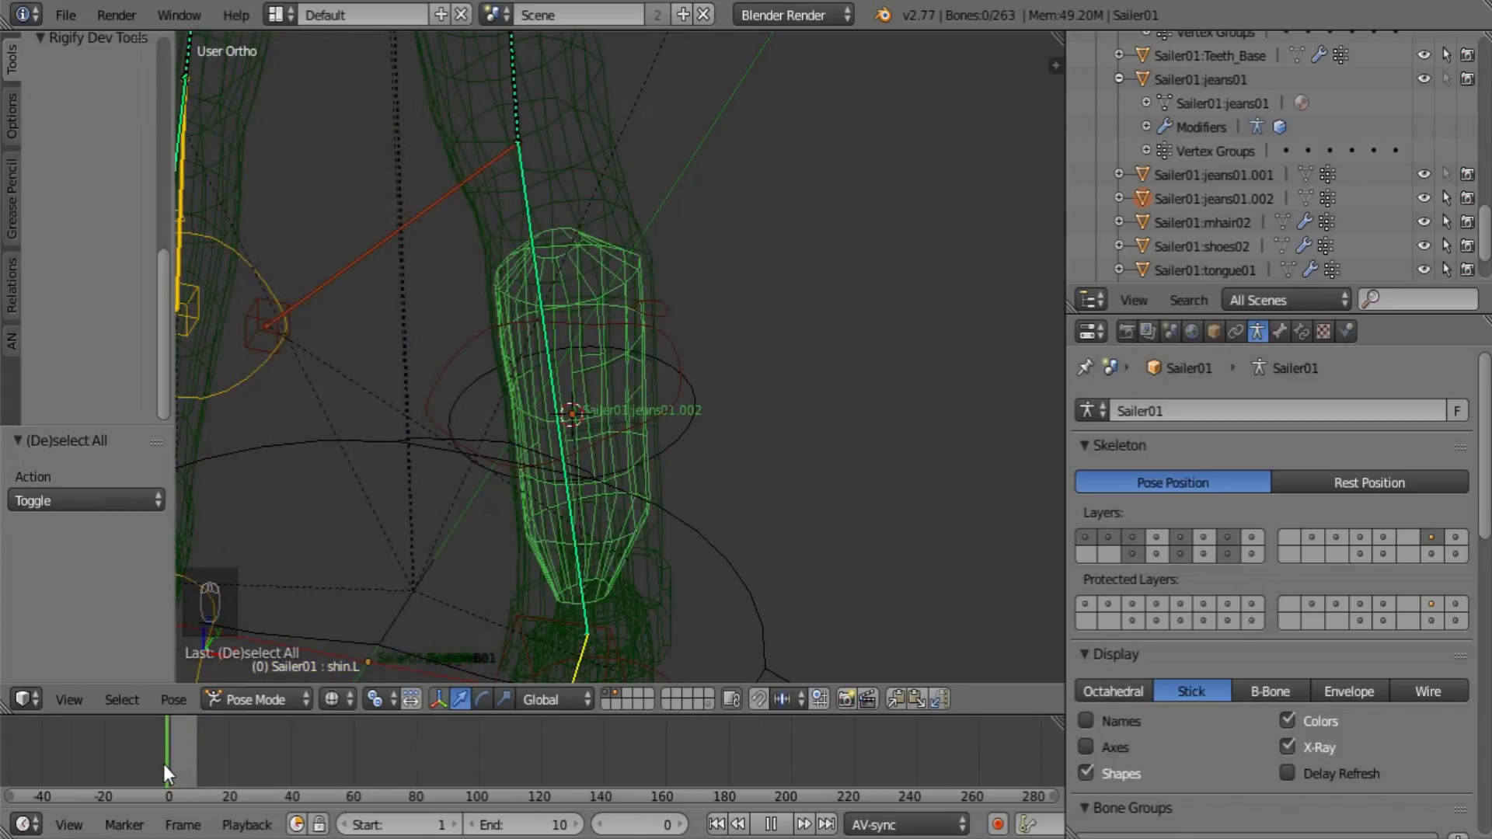
pyautogui.moveTo(605, 568); pyautogui.dragTo(707, 459)
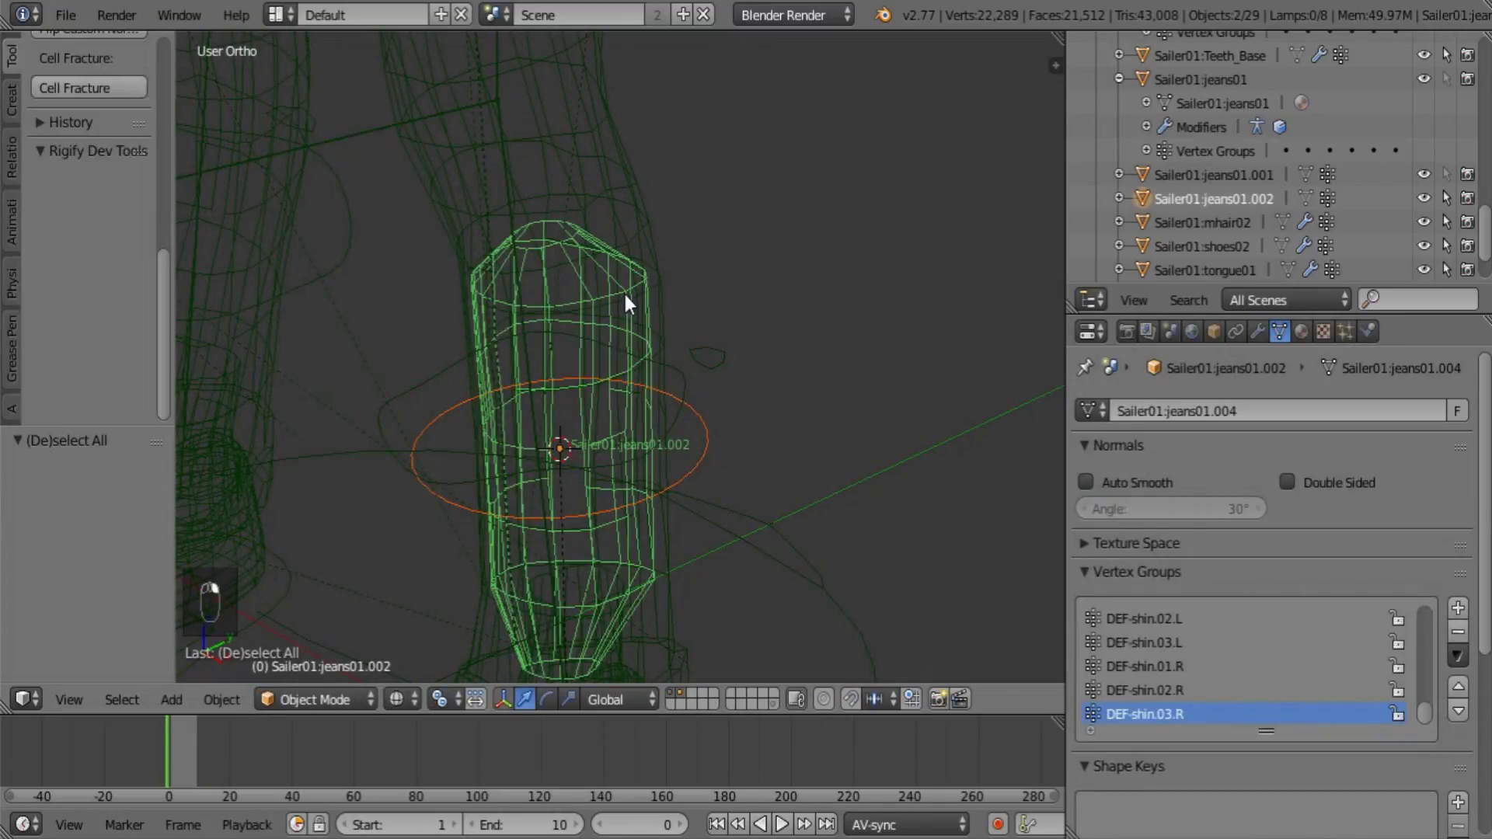
# Parent the circle to the tube proxy (Object) and enable Slow Parent with offset 2 in Relations Extras
pyautogui.press('ctrl+p')
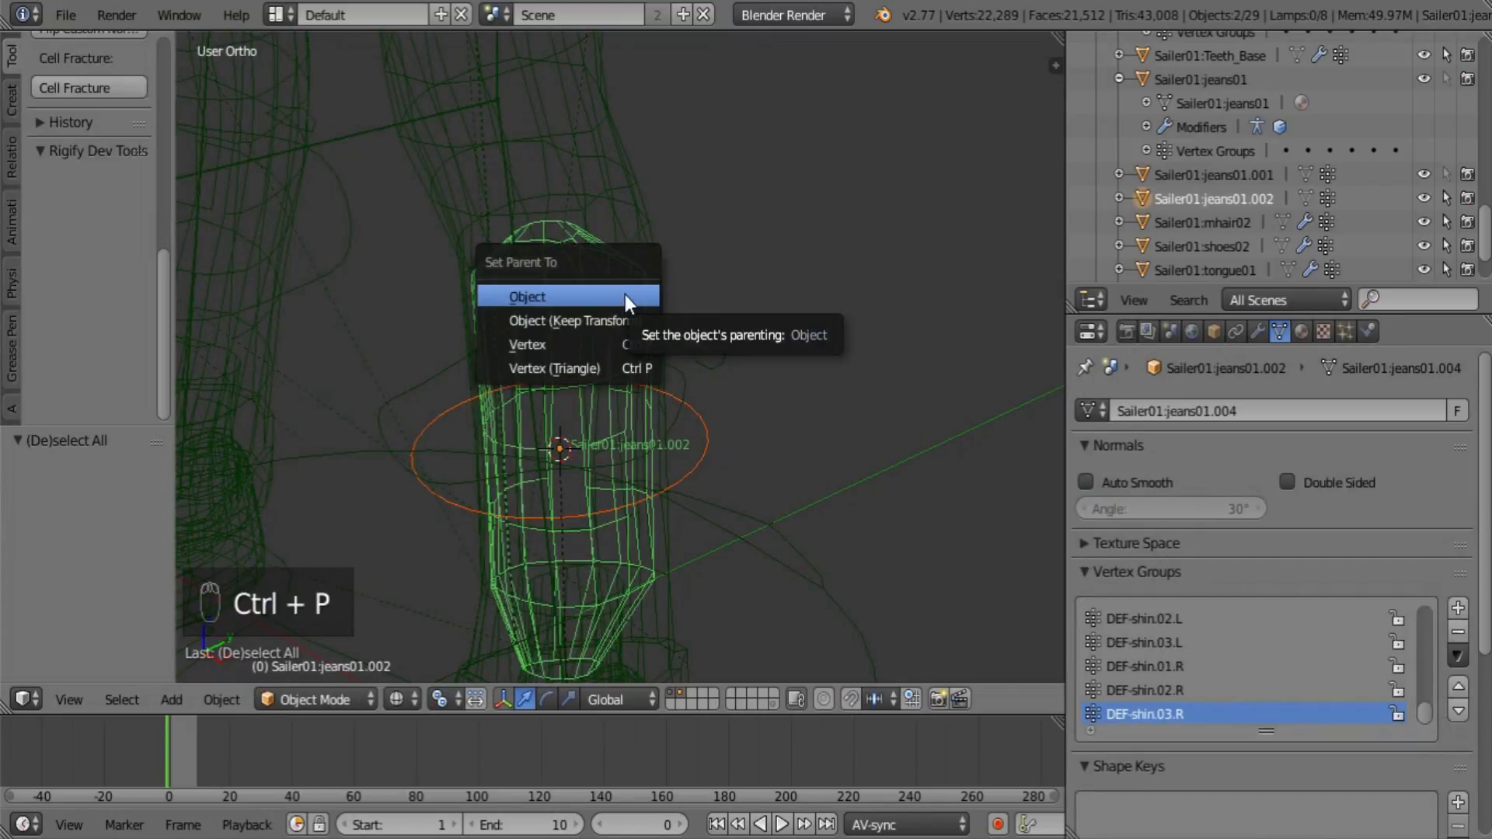
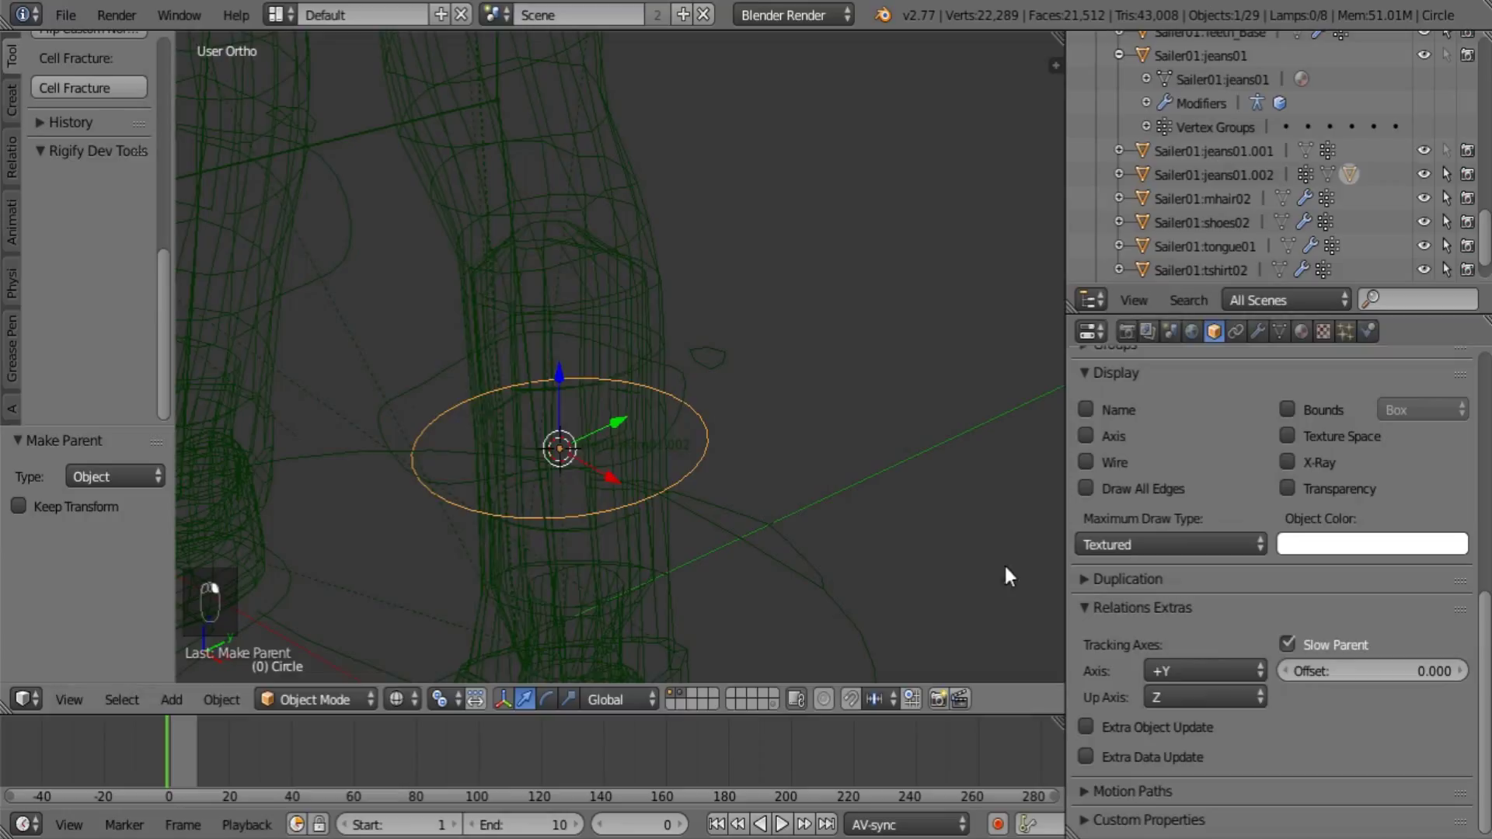
pyautogui.moveTo(1360, 693); pyautogui.dragTo(1361, 675)
pyautogui.moveTo(1361, 675); pyautogui.dragTo(1098, 729)
pyautogui.moveTo(1100, 736); pyautogui.dragTo(627, 273)
# Select the tube proxy mesh and enter Edit Mode on its vertices
pyautogui.rightClick(618, 269)
pyautogui.press('Tab')
# Clear the selection and pick a random 35% subset of the tube's vertices via Select > Random
pyautogui.press('a')
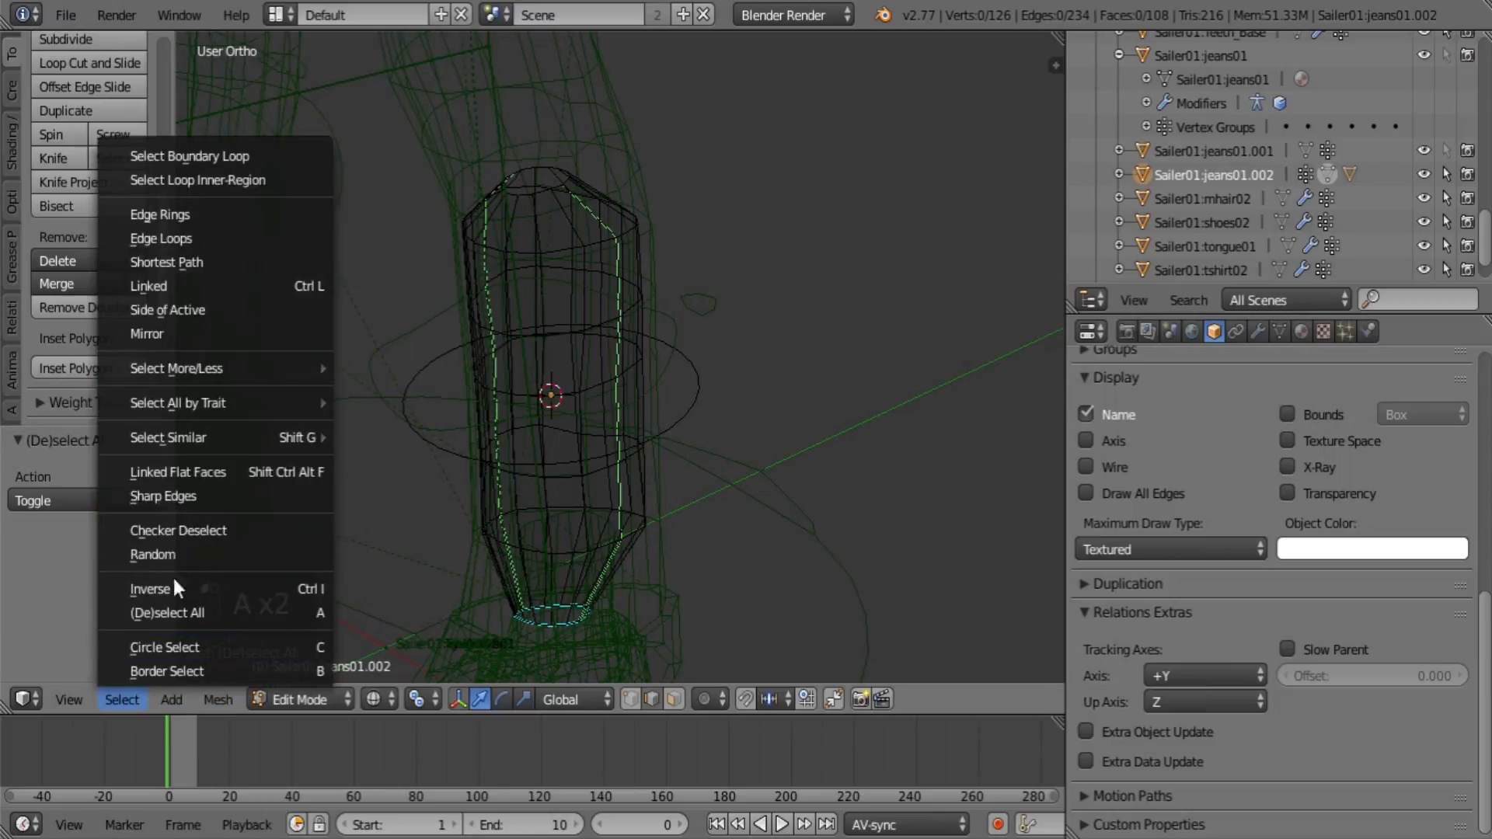
pyautogui.click(188, 555)
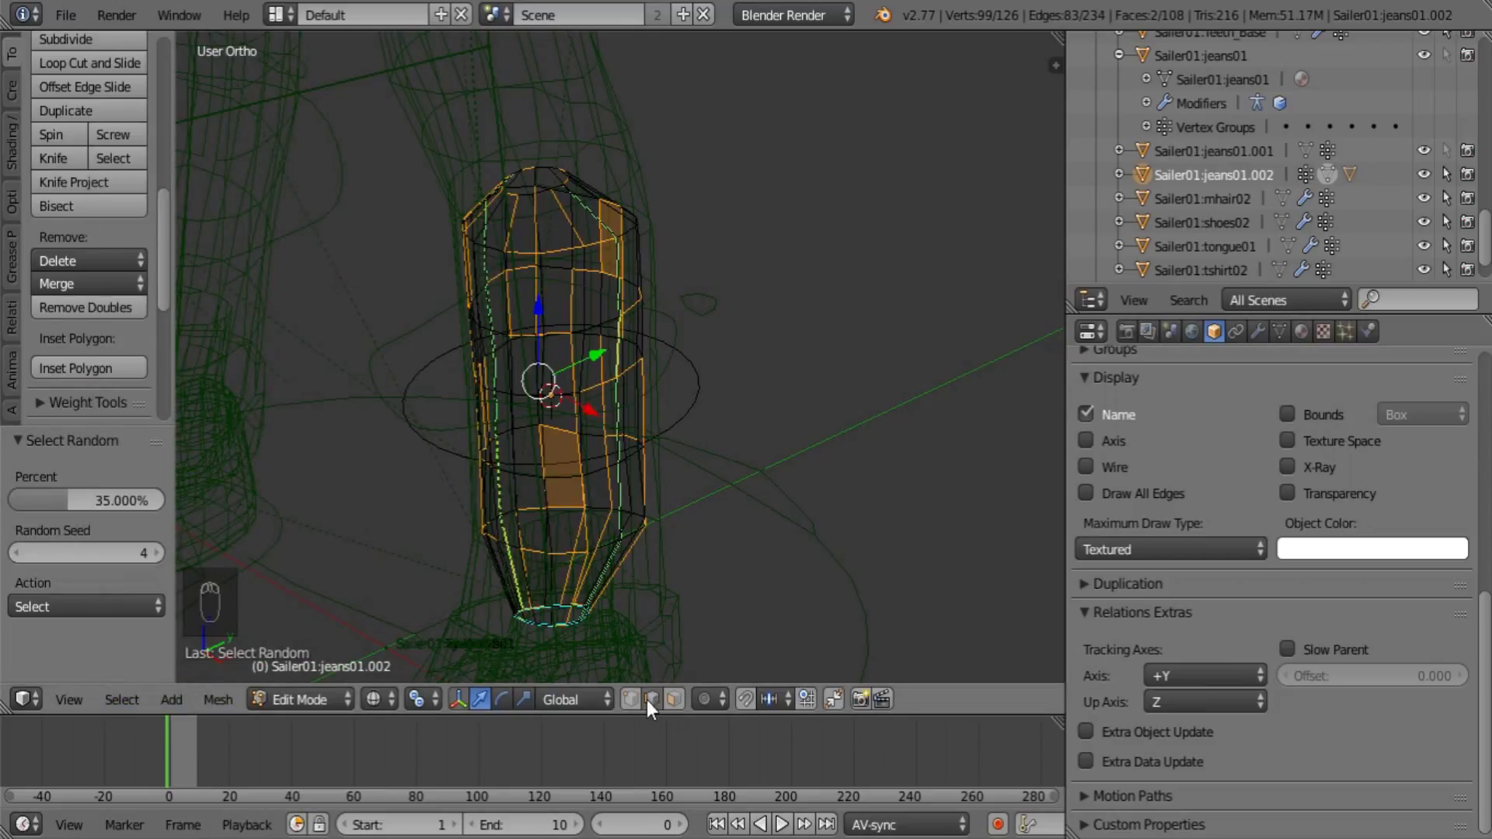
pyautogui.moveTo(644, 708); pyautogui.dragTo(136, 712)
pyautogui.press('a')
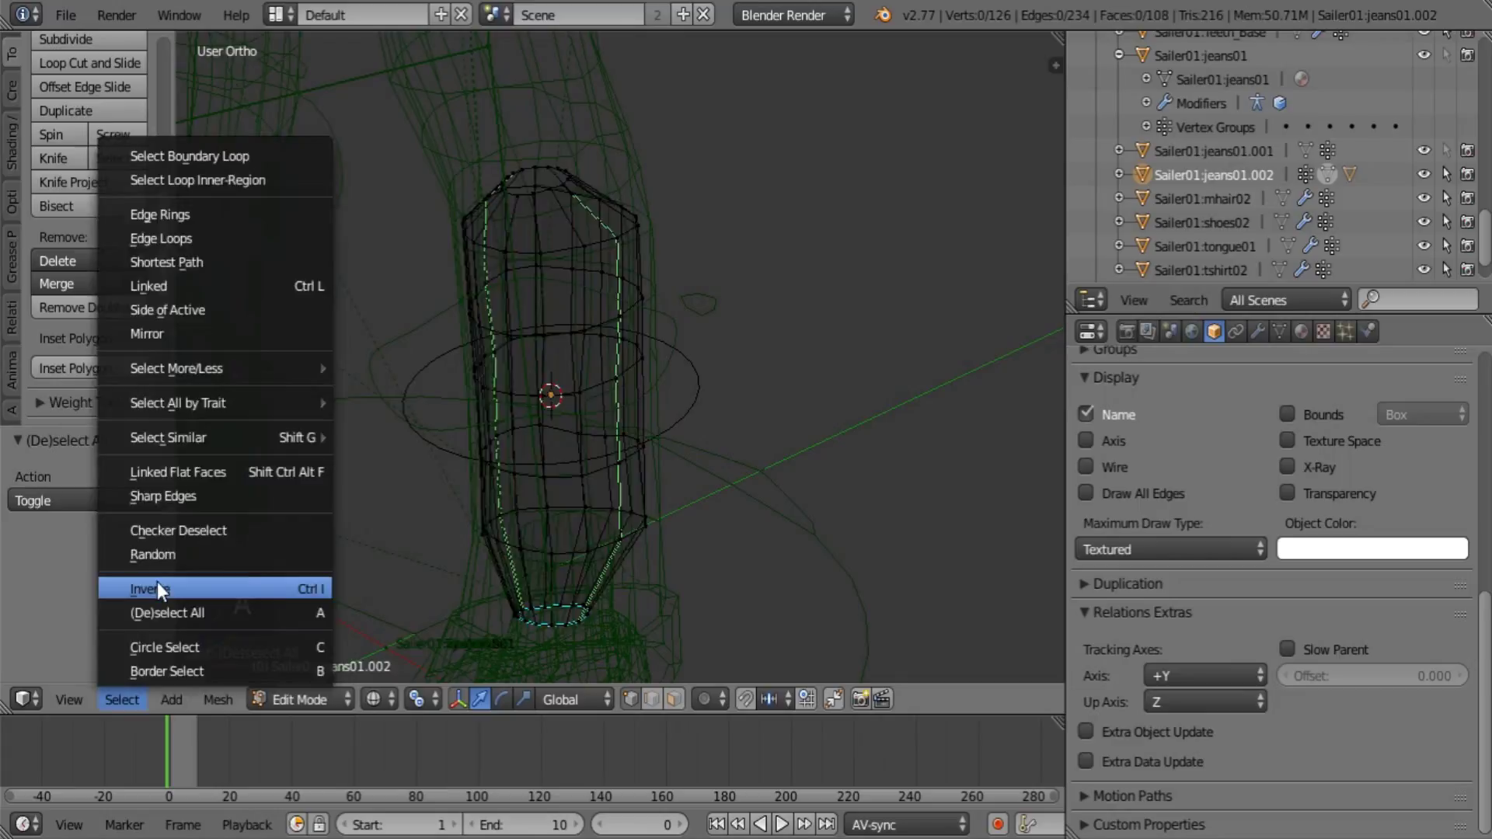
pyautogui.moveTo(177, 598); pyautogui.dragTo(309, 542)
pyautogui.press('a')
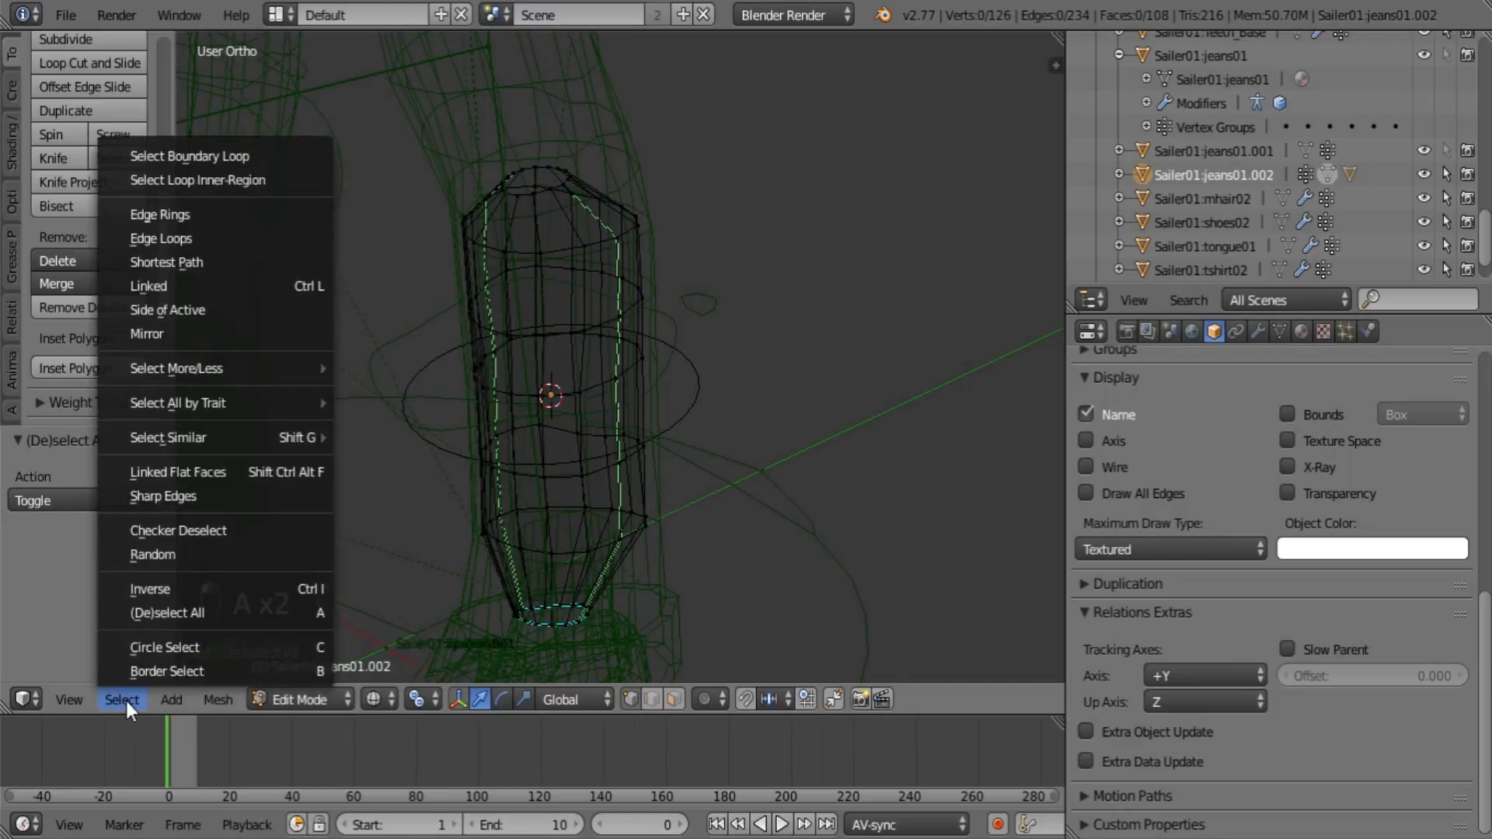
pyautogui.click(742, 478)
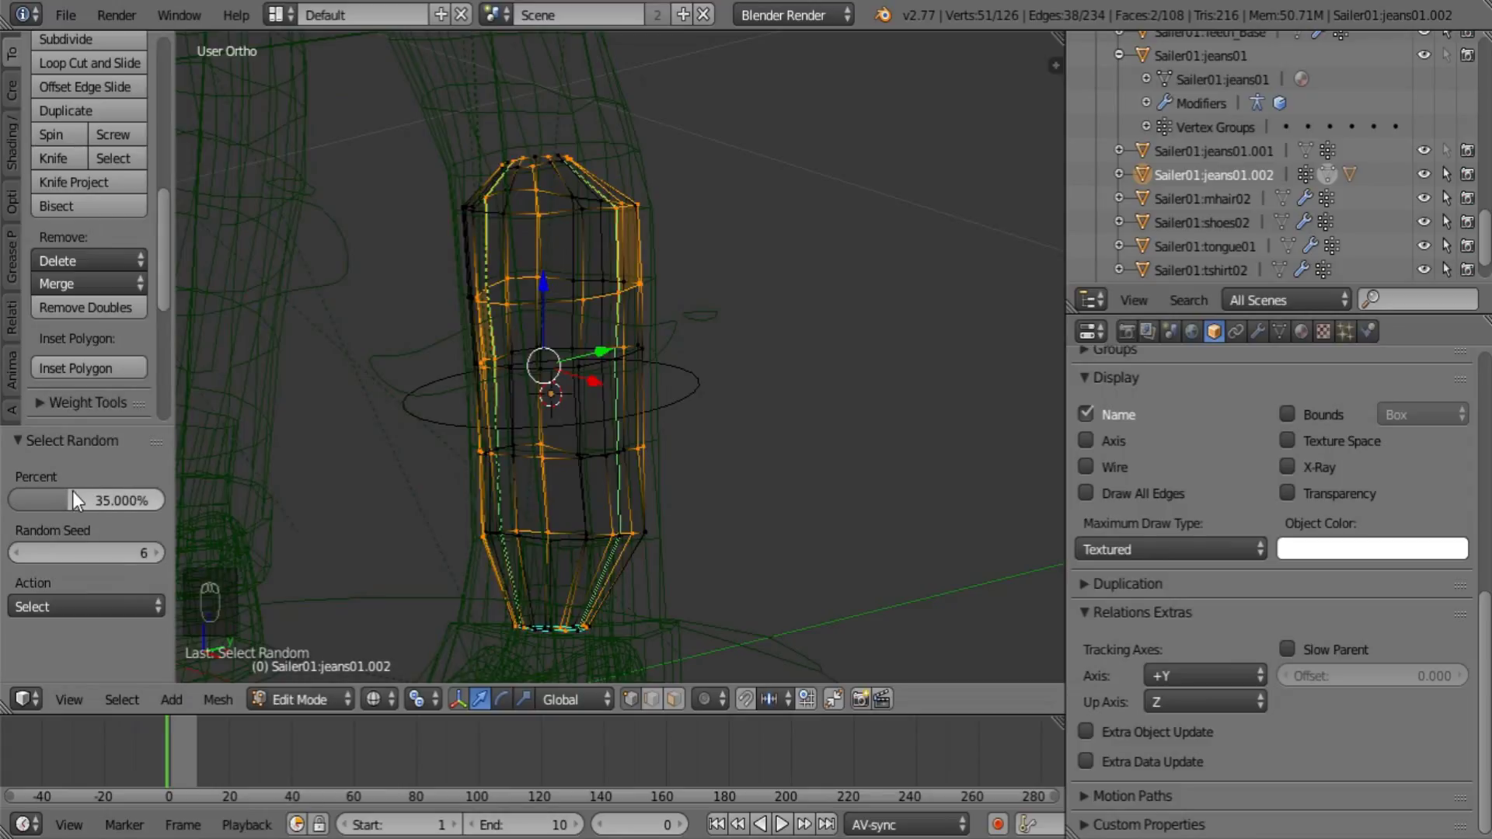
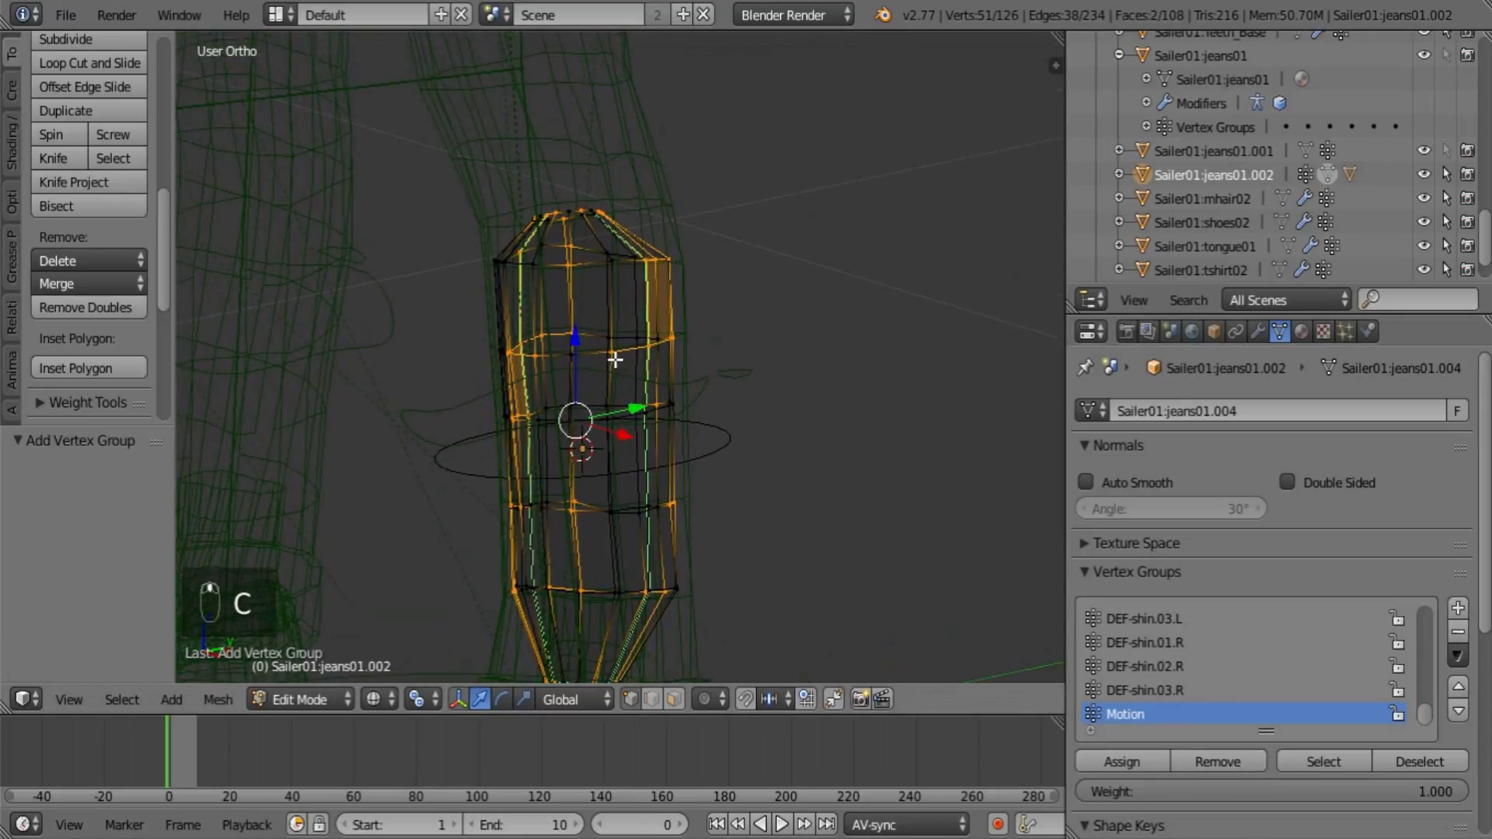
# Assign the selected vertices to a new vertex group named Motion and leave Edit Mode
pyautogui.press('c')
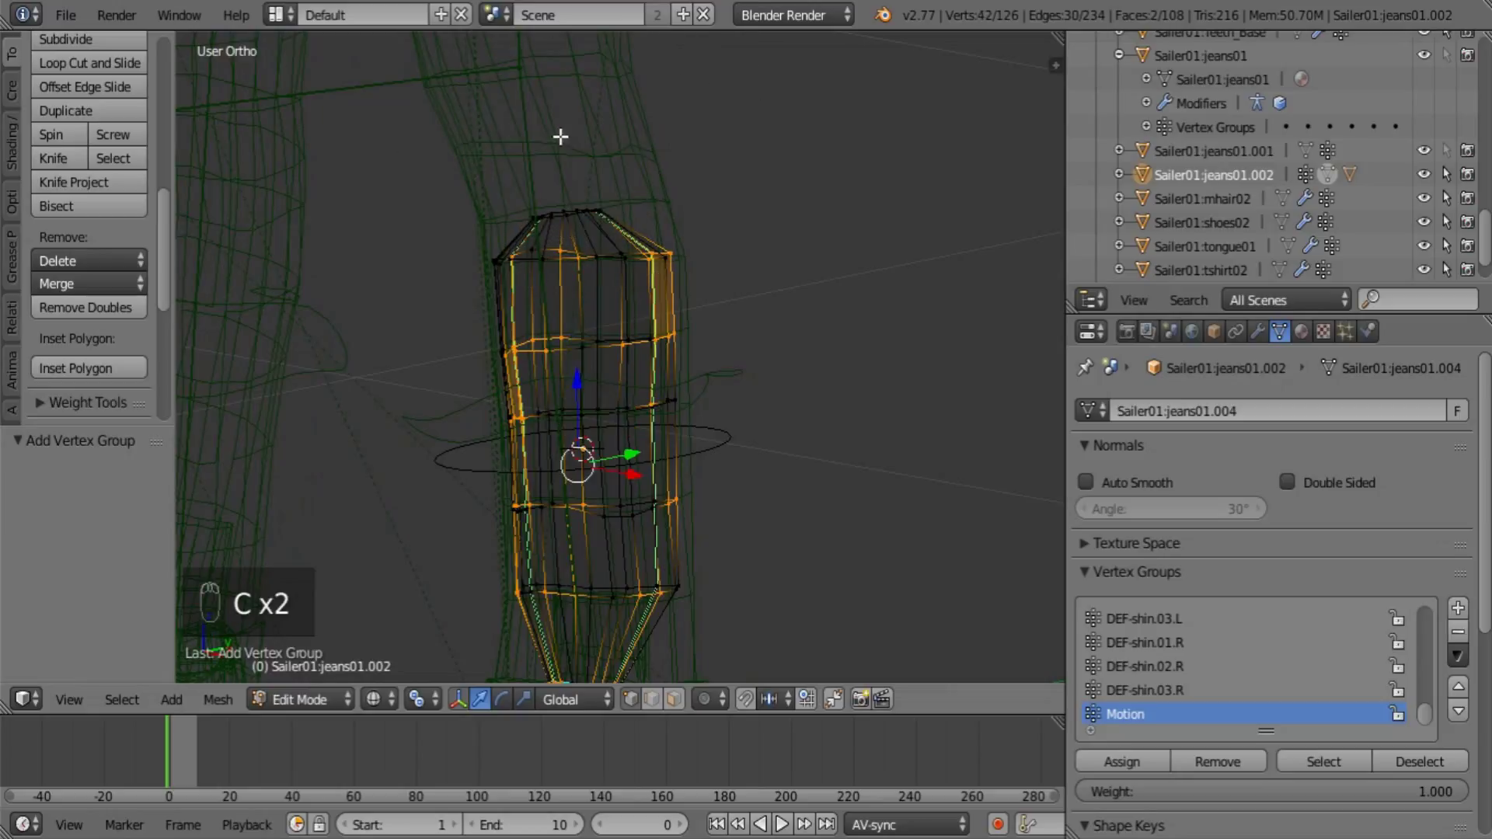
pyautogui.press('c')
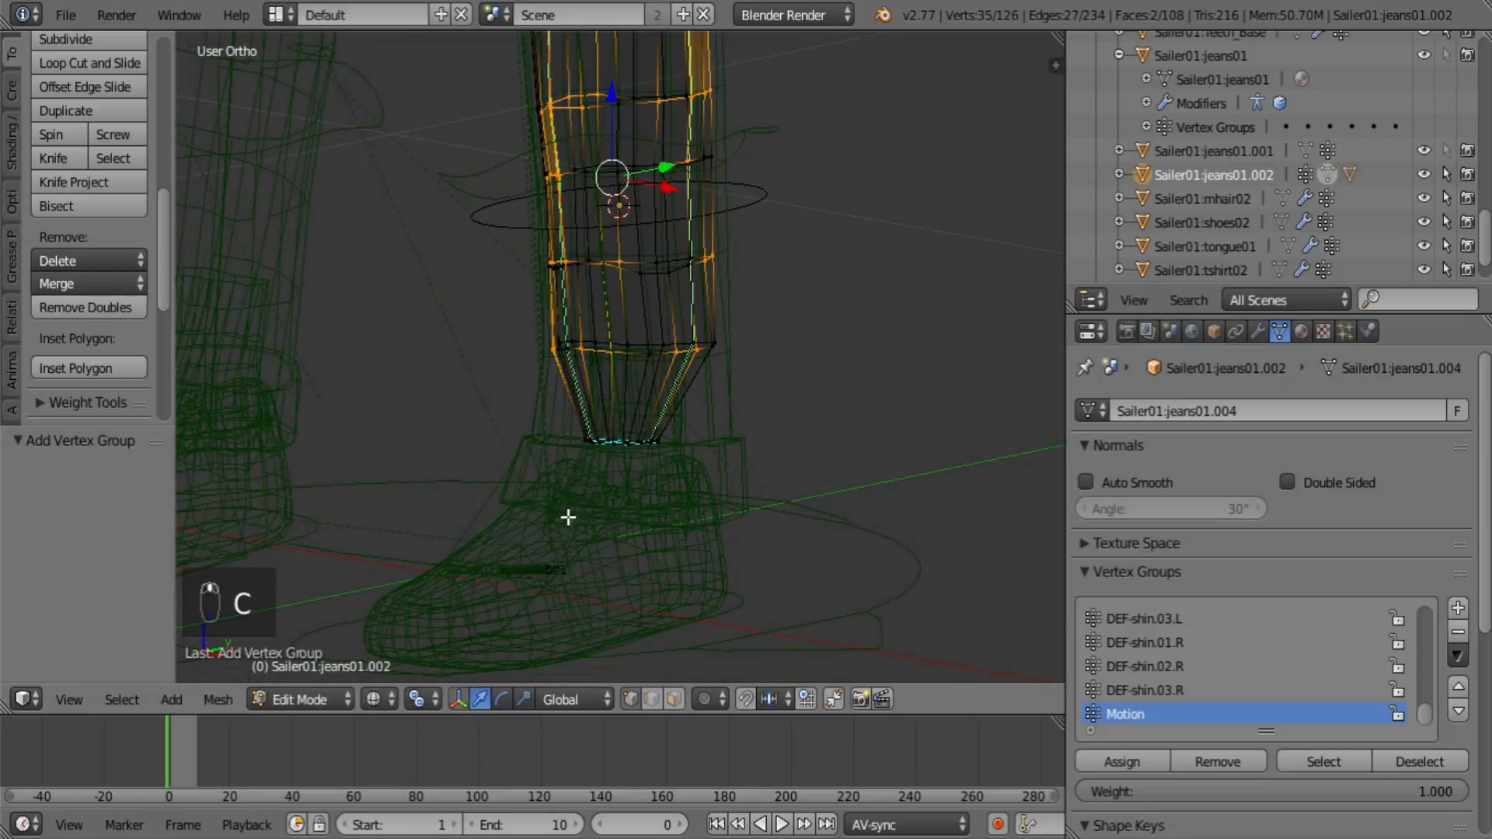
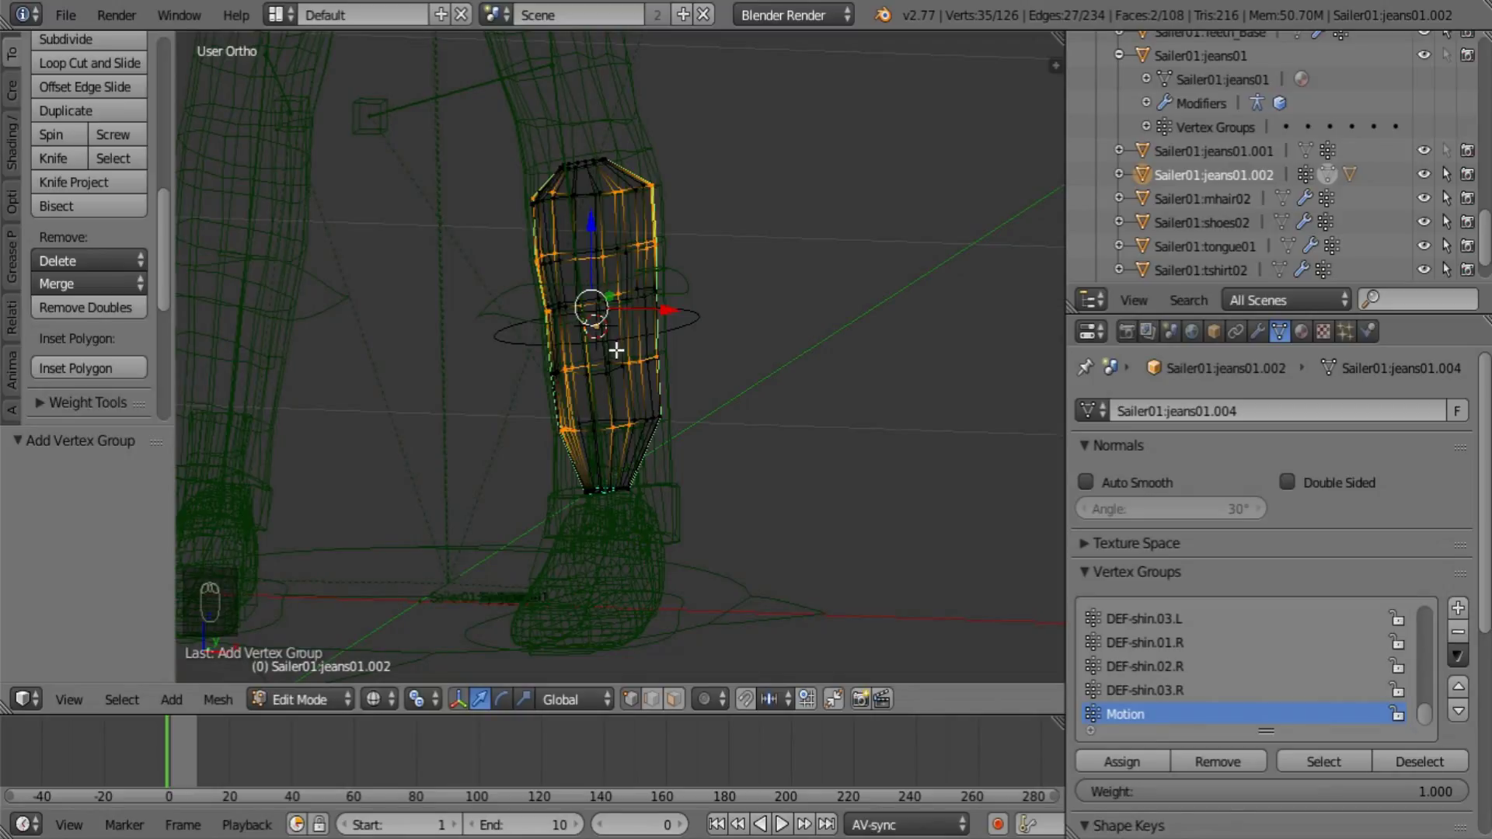
pyautogui.press('Tab')
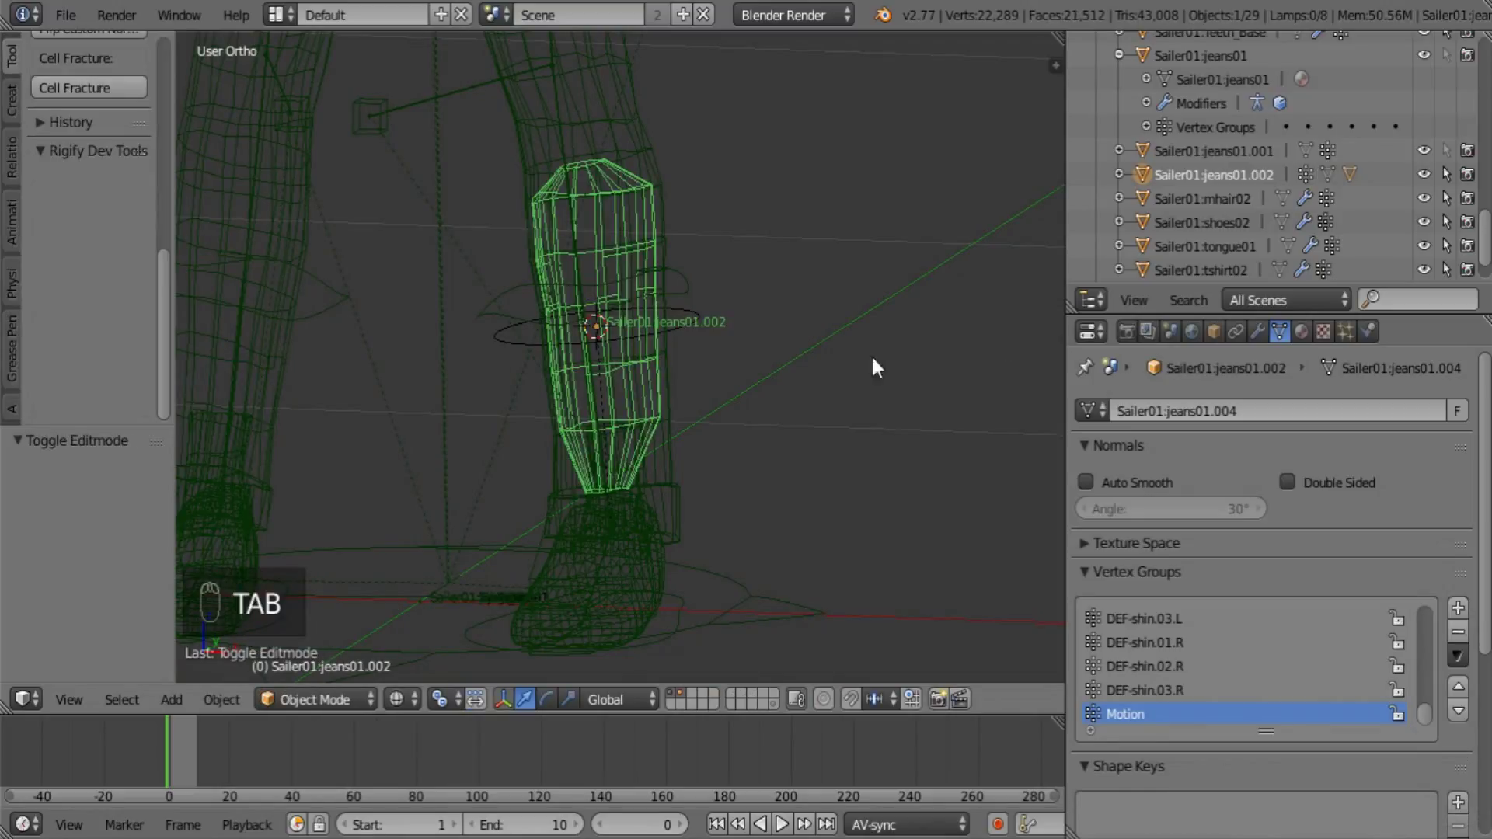
# Give the shin proxy a Hook modifier targeting the circle through the Motion vertex group
pyautogui.press('Tab')
pyautogui.click(1130, 764)
pyautogui.press('Tab')
pyautogui.moveTo(795, 394); pyautogui.dragTo(1250, 373)
pyautogui.moveTo(1283, 338); pyautogui.dragTo(1295, 544)
pyautogui.moveTo(1272, 561); pyautogui.dragTo(710, 318)
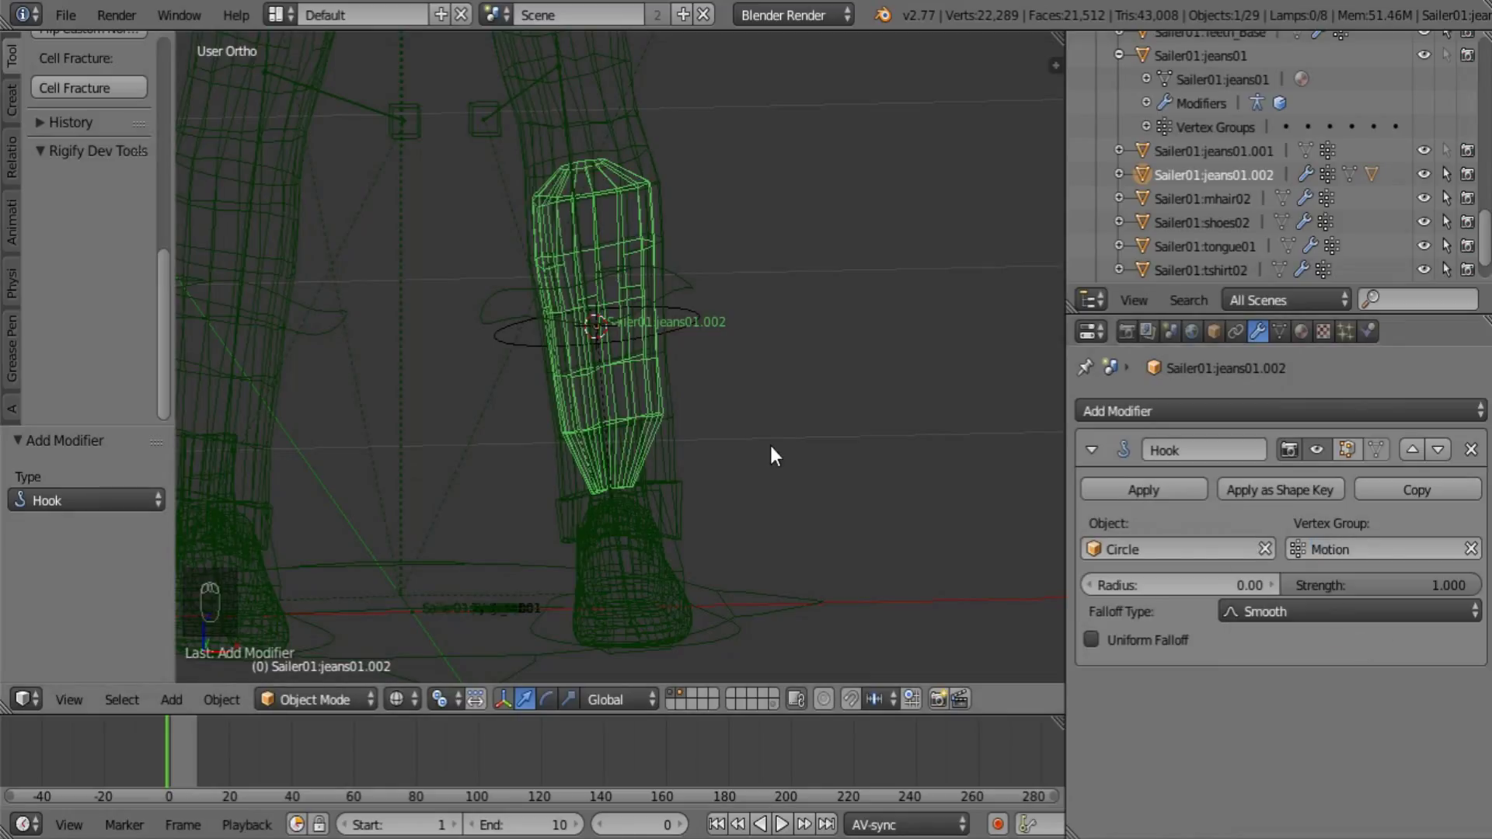
pyautogui.moveTo(833, 471); pyautogui.dragTo(585, 498)
# Switch to solid shading and scrub to later frames to test the hook, returning to frame 1
pyautogui.press('z')
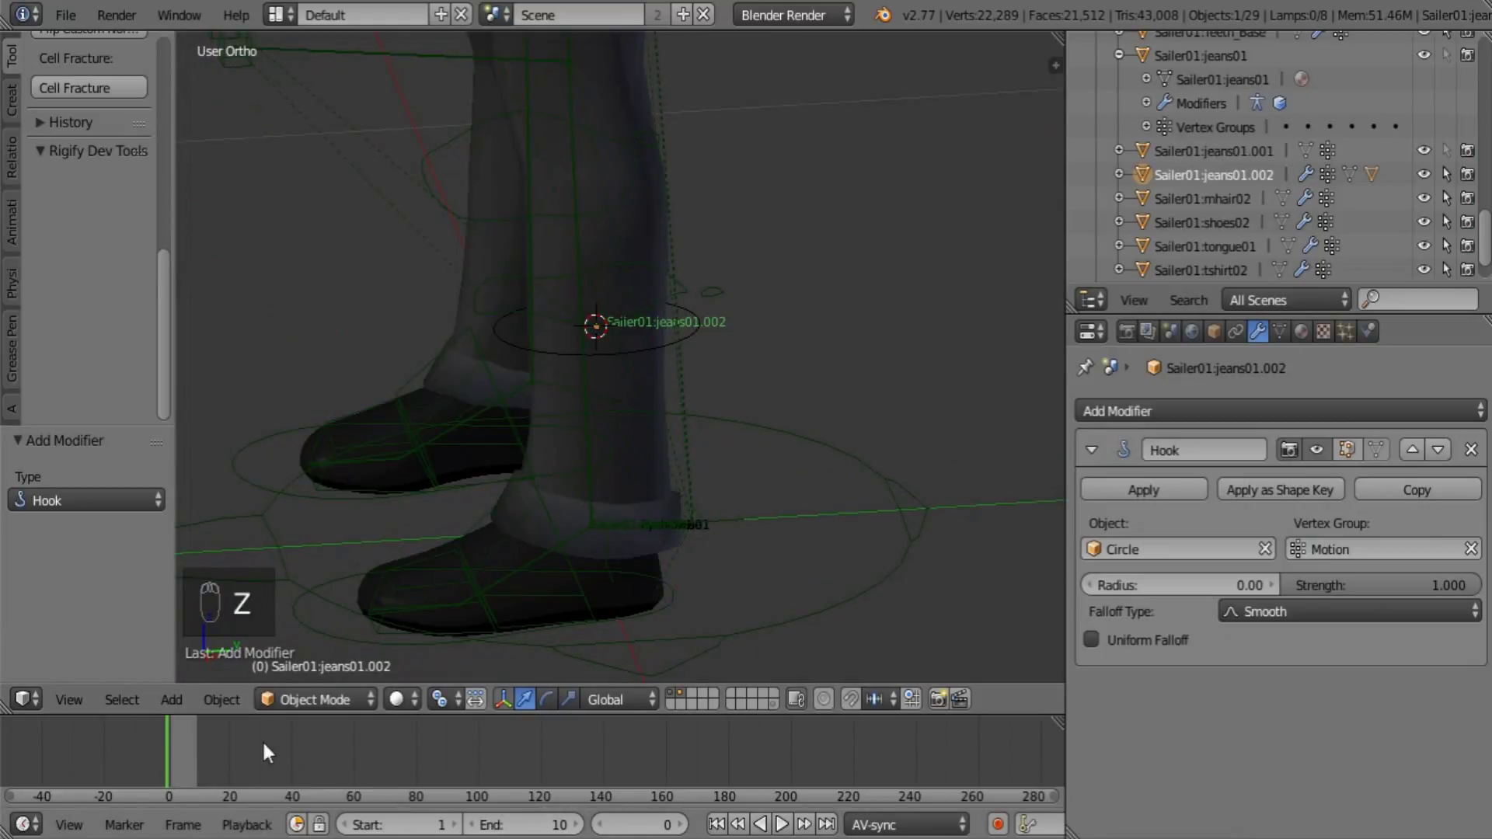
pyautogui.moveTo(190, 755); pyautogui.dragTo(164, 760)
pyautogui.moveTo(367, 443); pyautogui.dragTo(518, 557)
pyautogui.moveTo(180, 759); pyautogui.dragTo(167, 762)
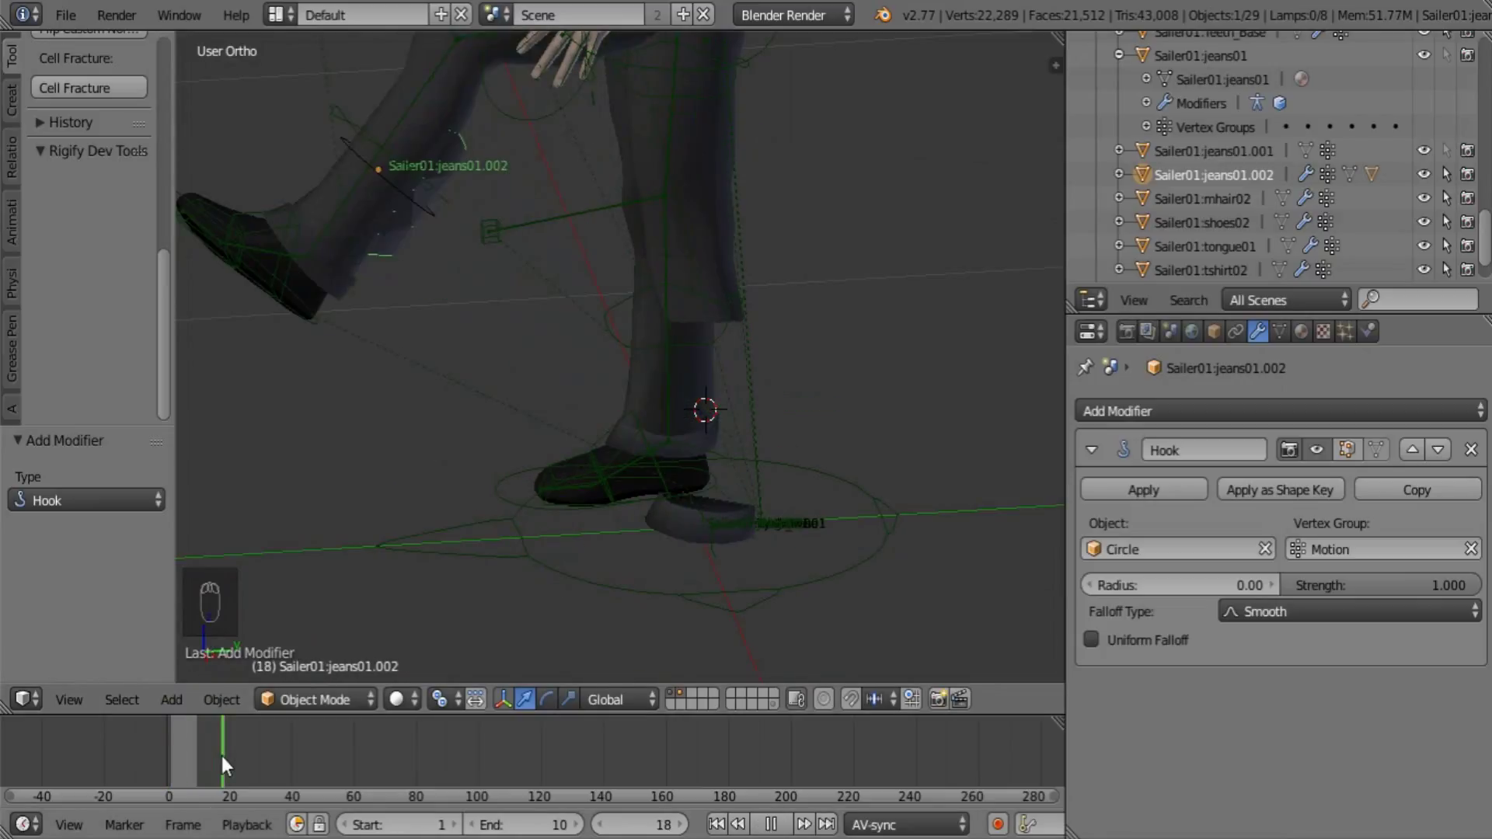
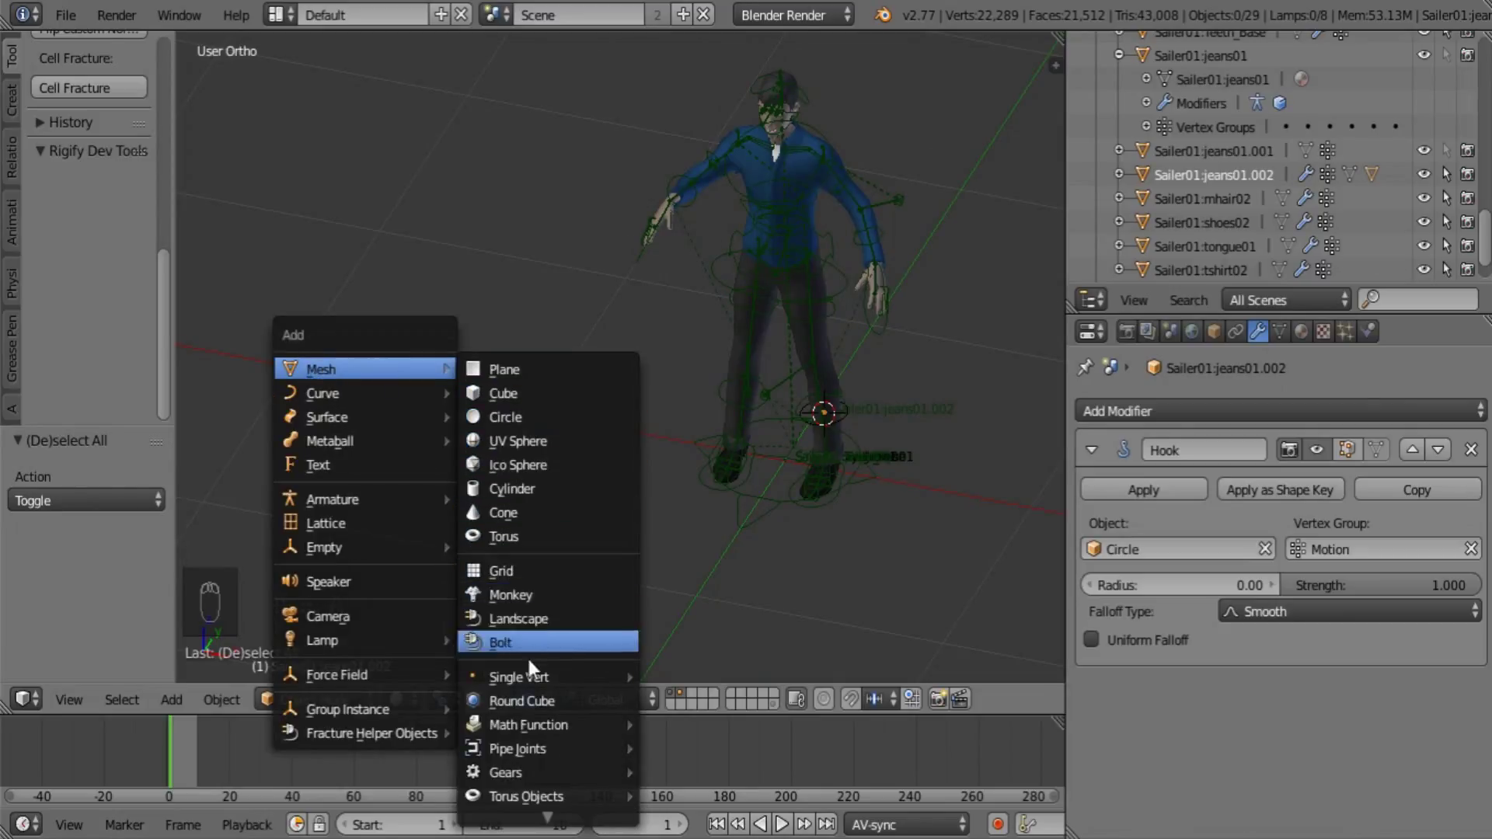
# Add a Round Cube sphere moved aside on X and a larger circle centred on it
pyautogui.moveTo(761, 422); pyautogui.dragTo(549, 465)
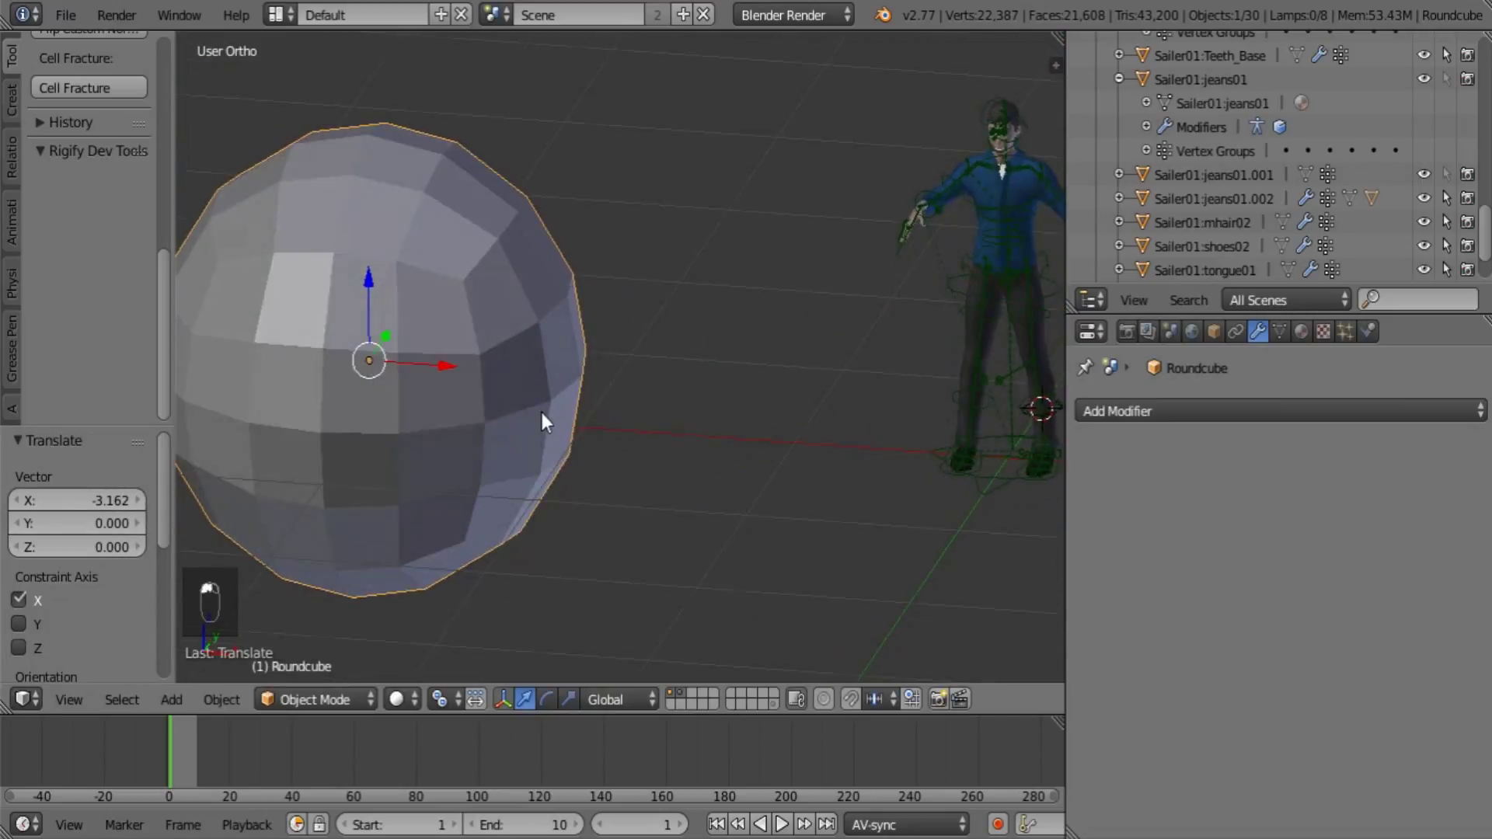
pyautogui.press('shift+a')
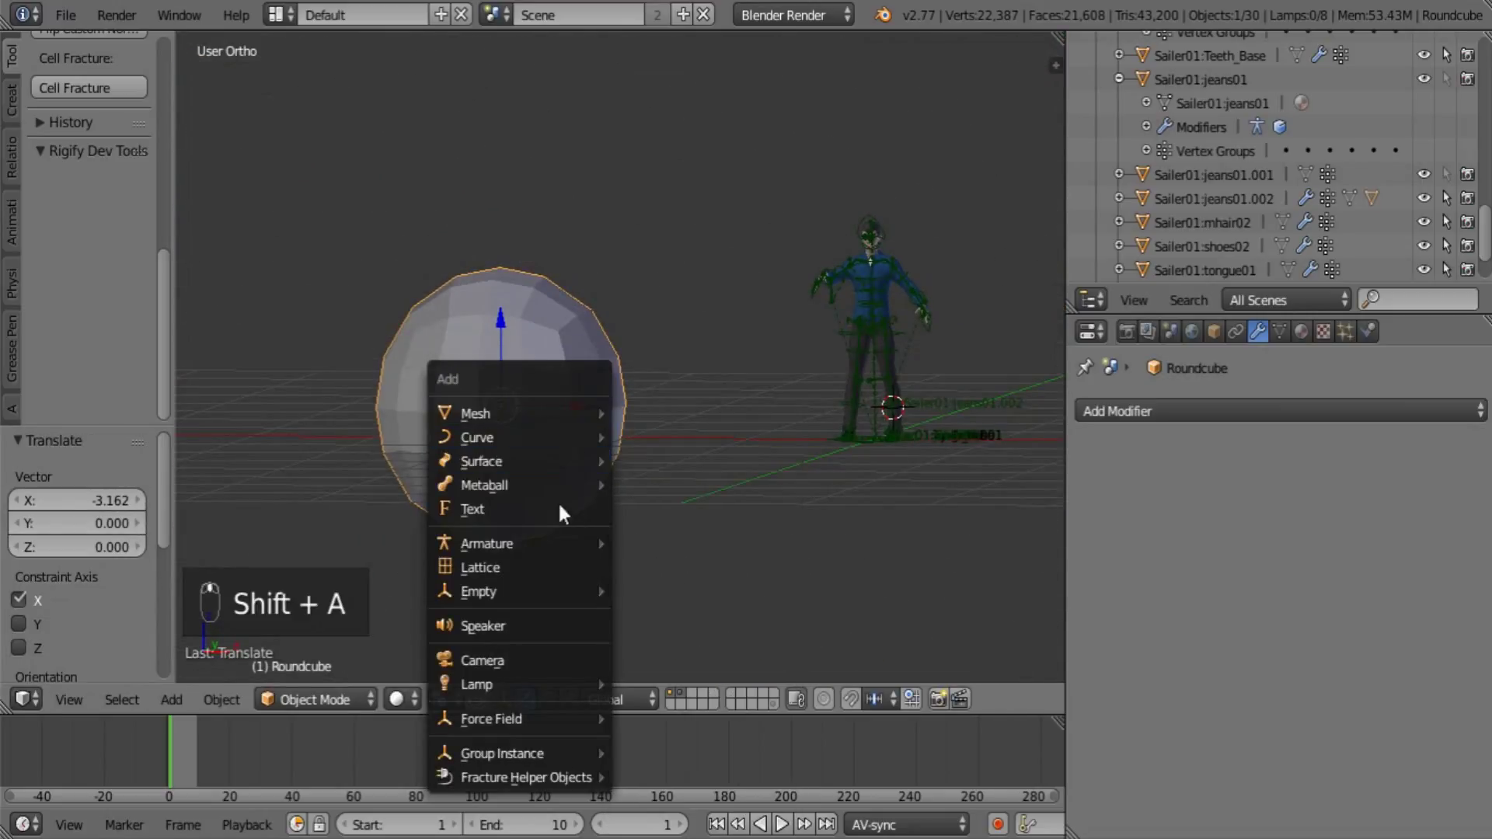
pyautogui.press('shift+s')
pyautogui.press('shift+a')
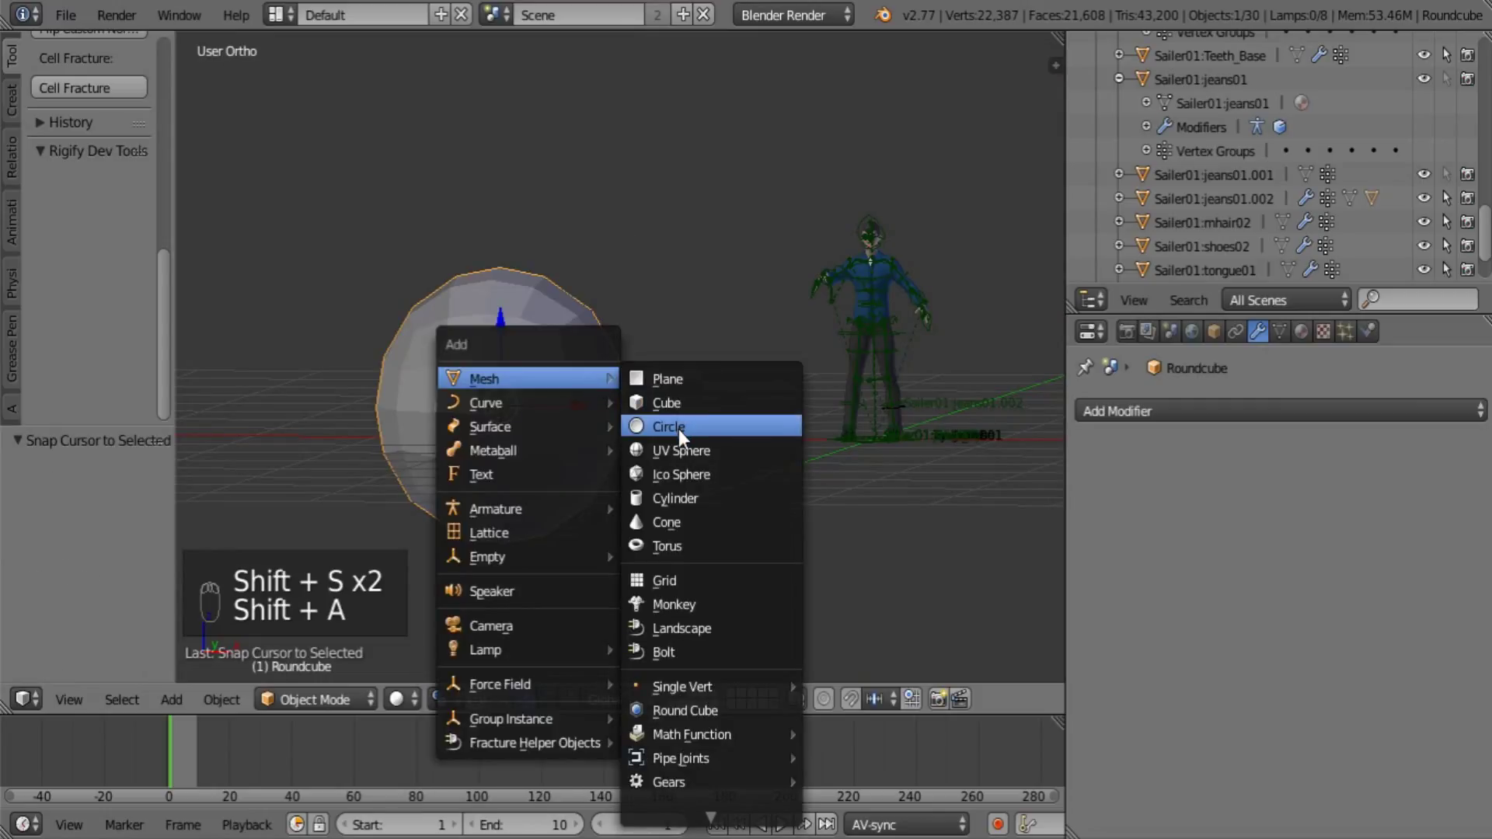
pyautogui.press('s')
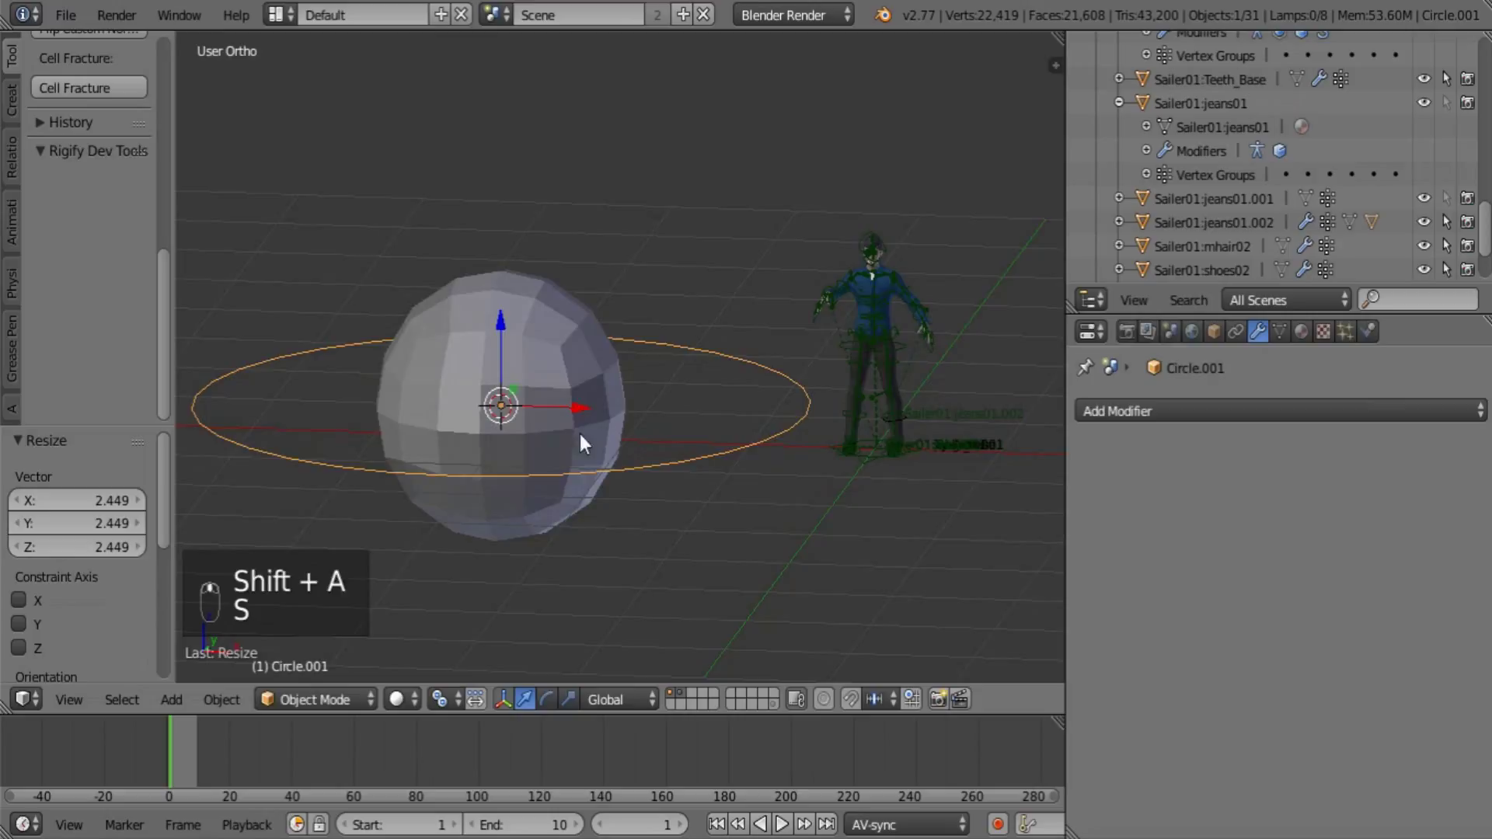
# Apply rotation and scale, parent the circle to the sphere and shade the sphere smooth
pyautogui.rightClick(563, 334)
pyautogui.press('ctrl+a')
pyautogui.click(582, 374)
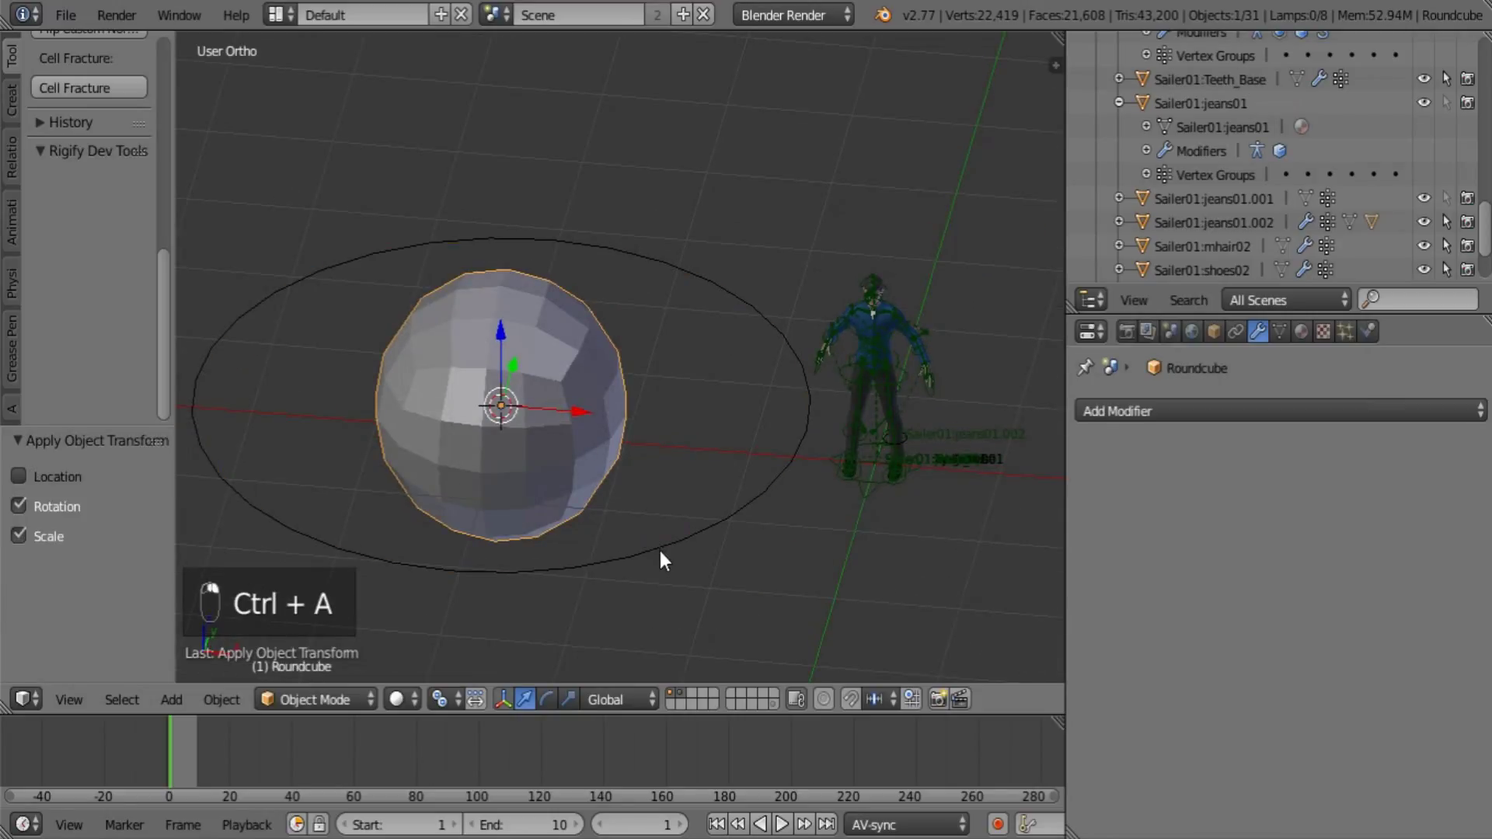
pyautogui.press('ctrl+p')
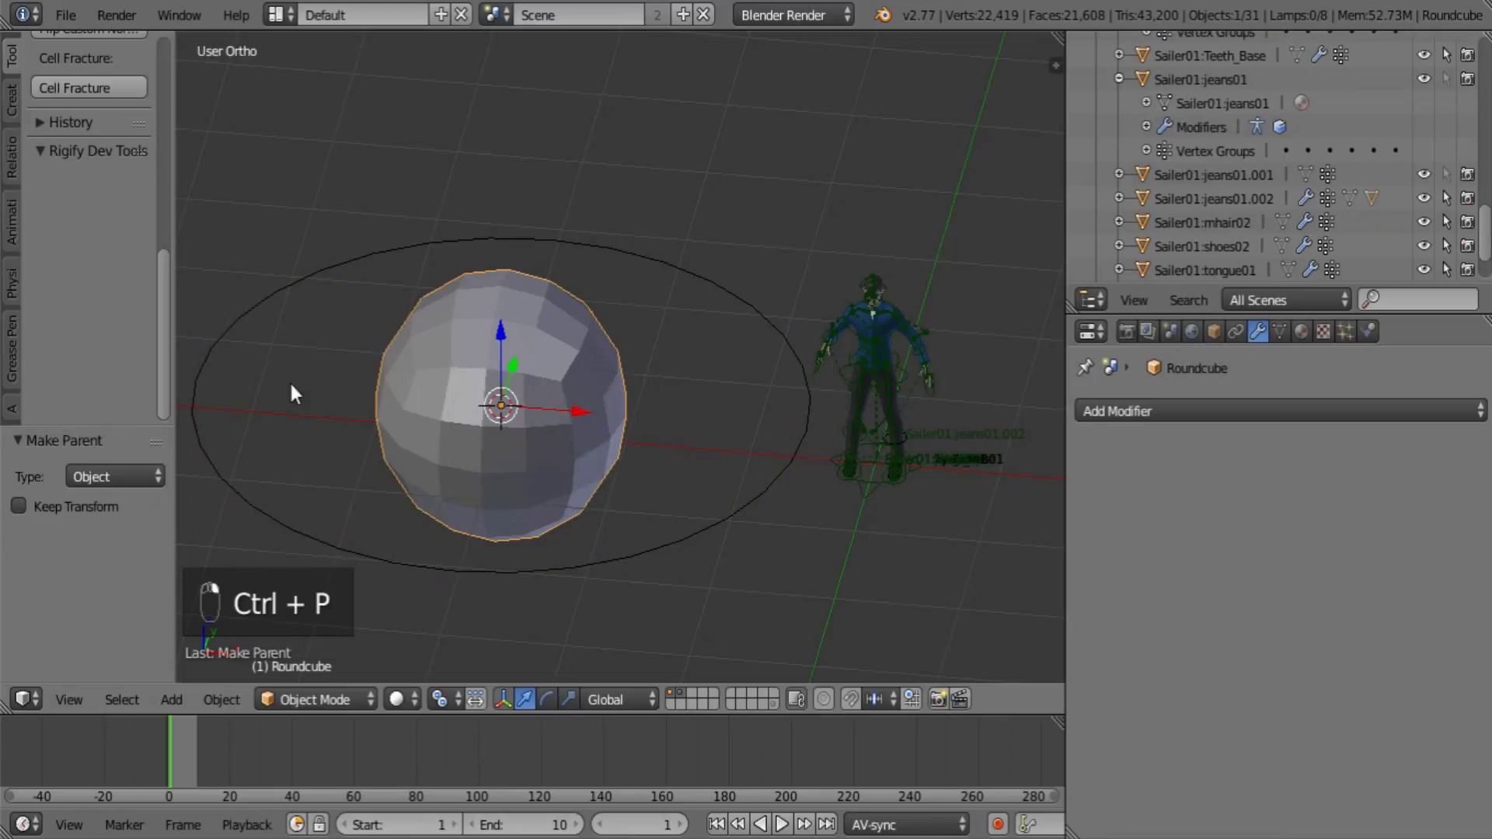
pyautogui.click(53, 249)
pyautogui.moveTo(55, 276); pyautogui.dragTo(67, 362)
pyautogui.moveTo(66, 363); pyautogui.dragTo(933, 552)
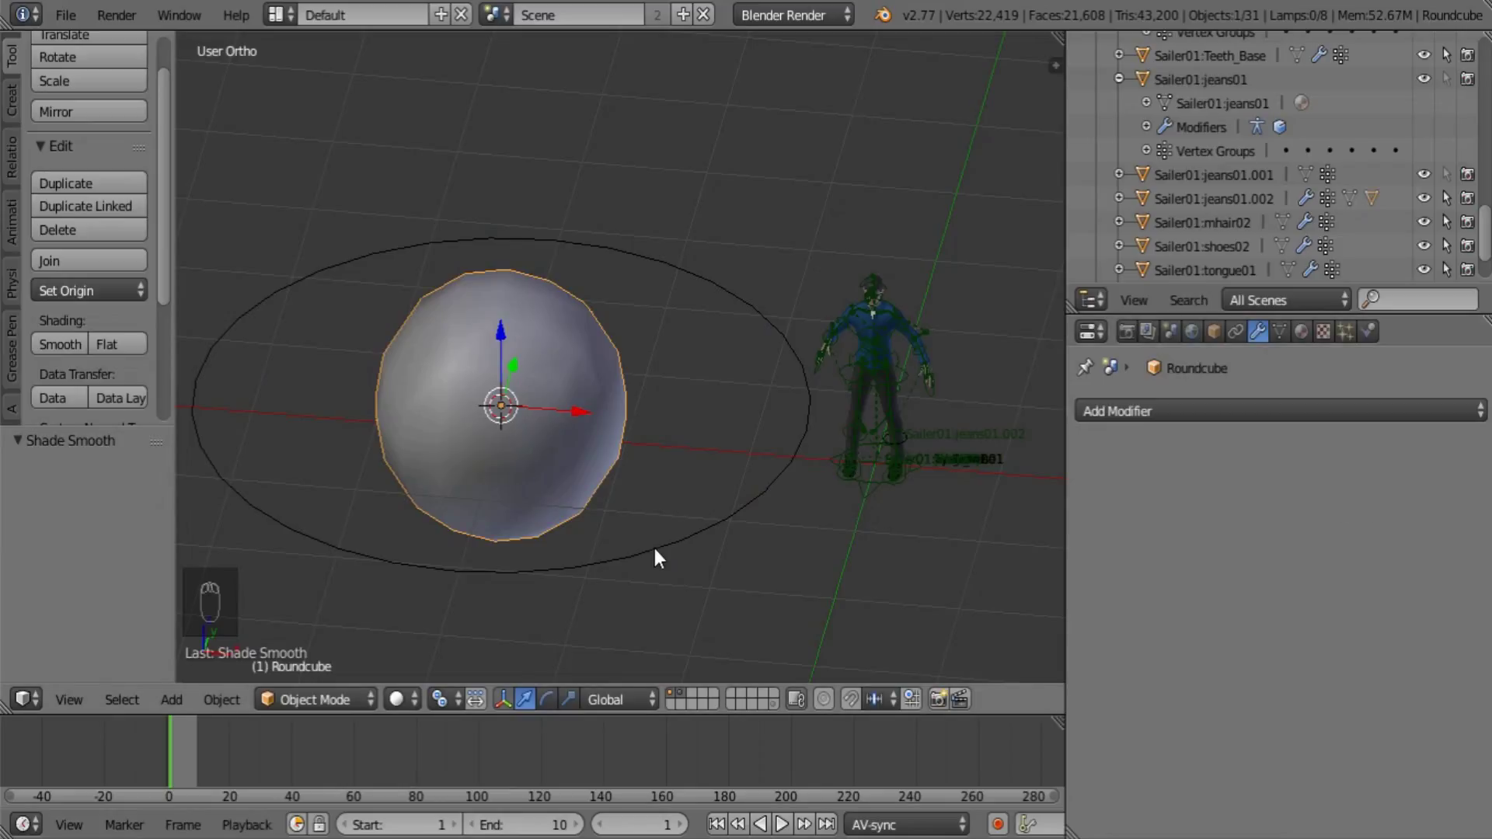
# Enable Slow Parent at offset 1.5 with extra object/data updates and add a driver on the offset
pyautogui.moveTo(662, 540); pyautogui.dragTo(1283, 626)
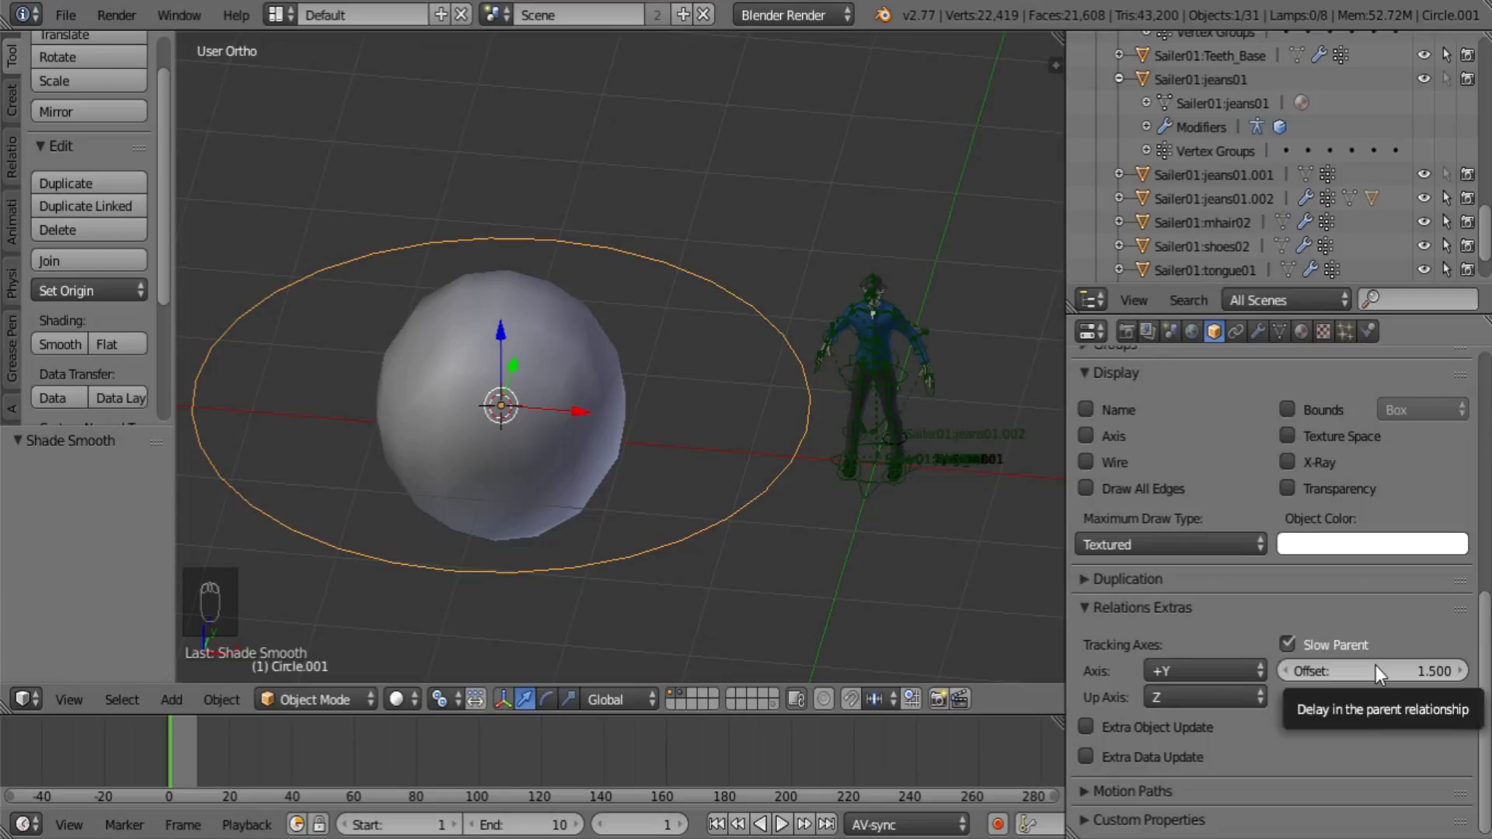
pyautogui.moveTo(1107, 728); pyautogui.dragTo(1280, 718)
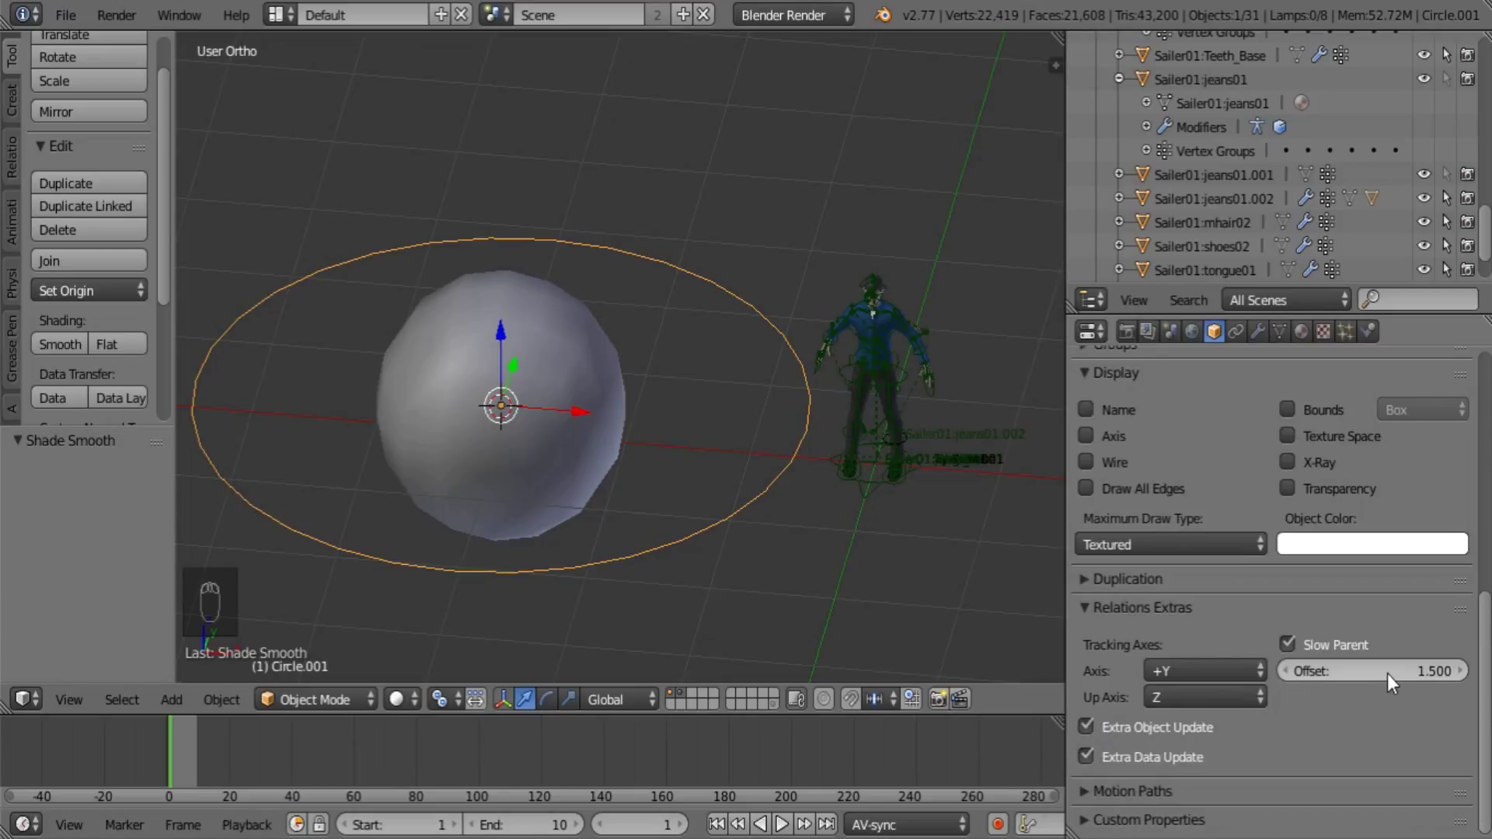
pyautogui.moveTo(1398, 679); pyautogui.dragTo(858, 628)
# Add a Text object beside the character and tilt the view down onto it
pyautogui.middleClick(905, 550)
pyautogui.press('a')
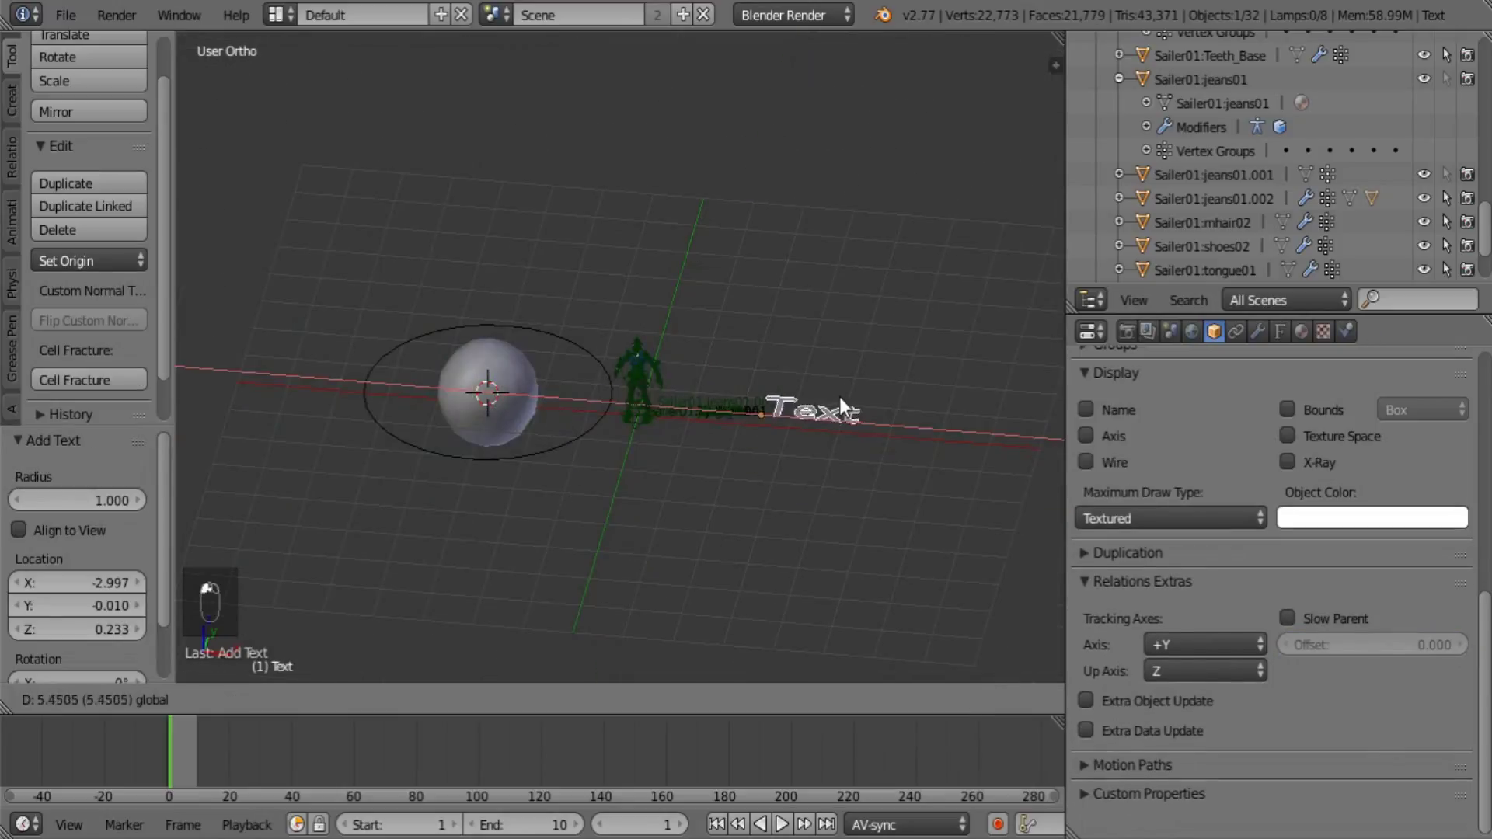
pyautogui.moveTo(853, 435); pyautogui.dragTo(727, 571)
pyautogui.middleClick(741, 601)
# Replace the default text with 'Speed Mesh Driver' and leave text editing
pyautogui.press('Tab')
pyautogui.press('BackSpace')
pyautogui.press('BackSpace')
pyautogui.press('BackSpace')
pyautogui.press('BackSpace')
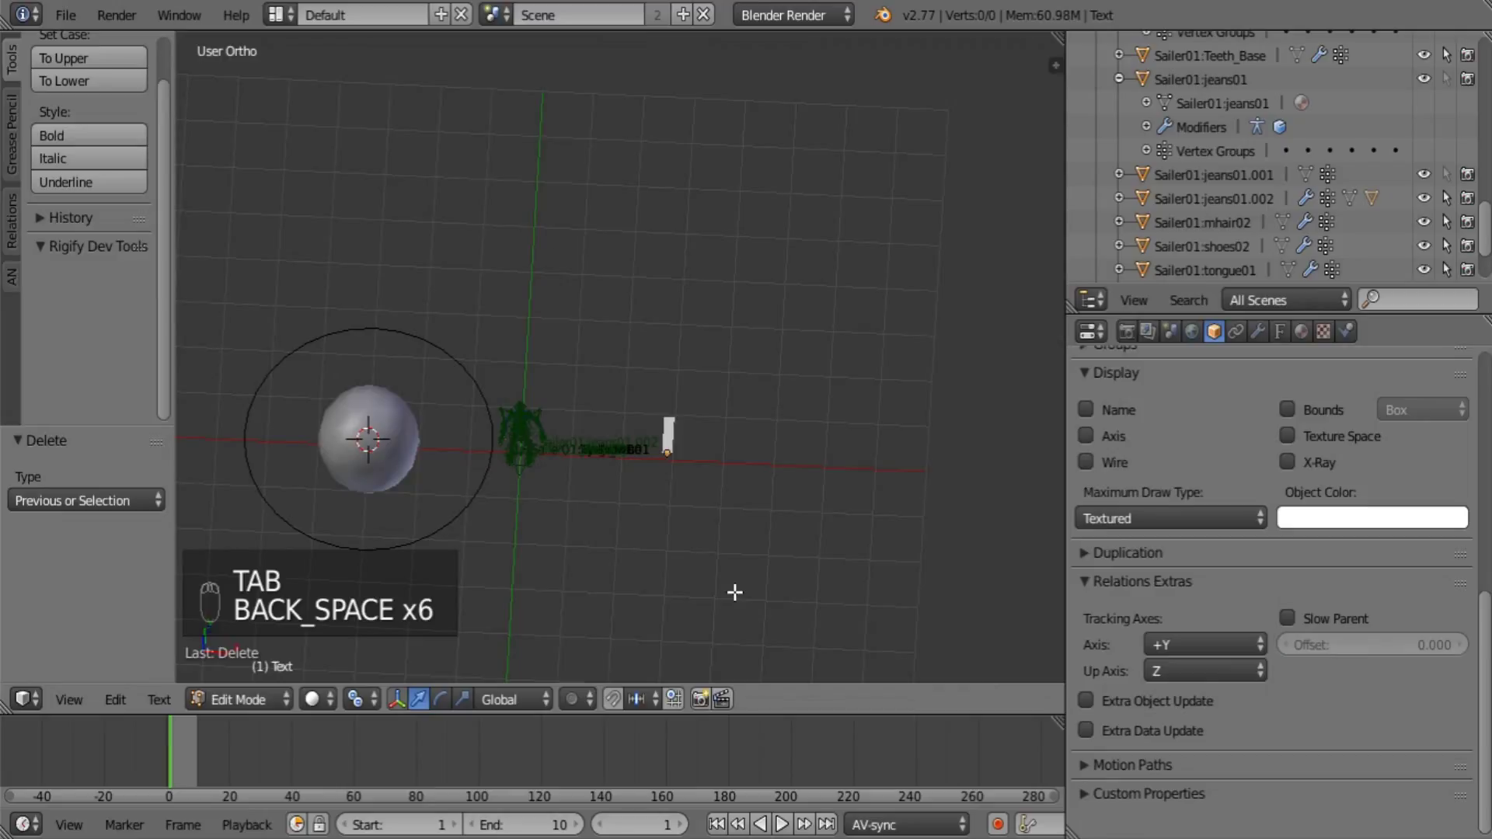
pyautogui.press('shift+s')
pyautogui.press('p')
pyautogui.press('e')
pyautogui.press('d')
pyautogui.press('space')
pyautogui.press('BackSpace')
pyautogui.press('BackSpace')
pyautogui.press('e')
pyautogui.press('d')
pyautogui.press('space')
pyautogui.press('shift+m')
pyautogui.press('e')
pyautogui.press('s')
pyautogui.press('h')
pyautogui.press('space')
pyautogui.press('shift+d')
pyautogui.press('r')
pyautogui.press('i')
pyautogui.press('v')
pyautogui.press('e')
pyautogui.press('r')
pyautogui.press('Return')
pyautogui.press('BackSpace')
pyautogui.press('Tab')
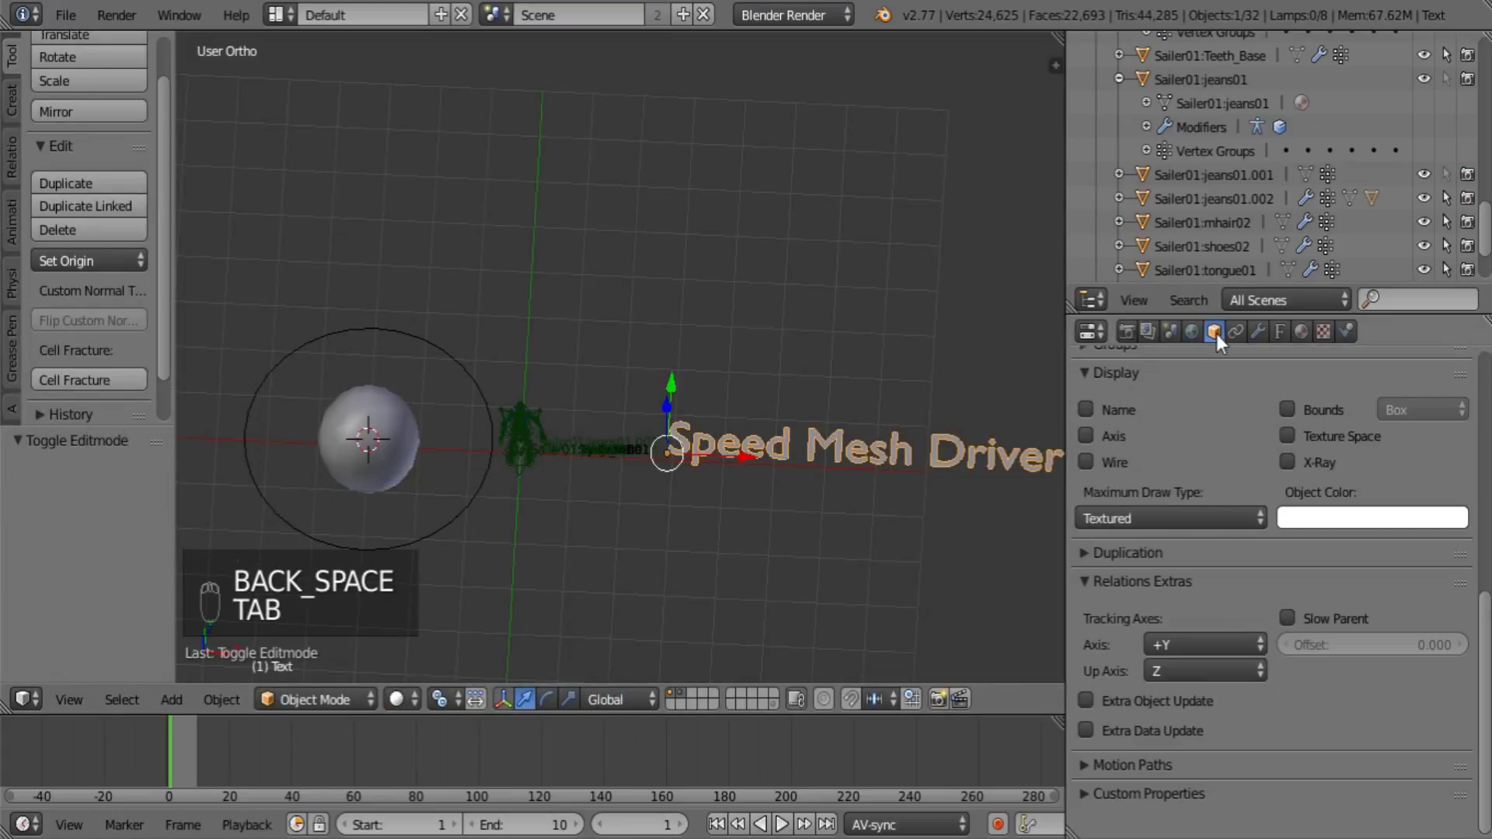
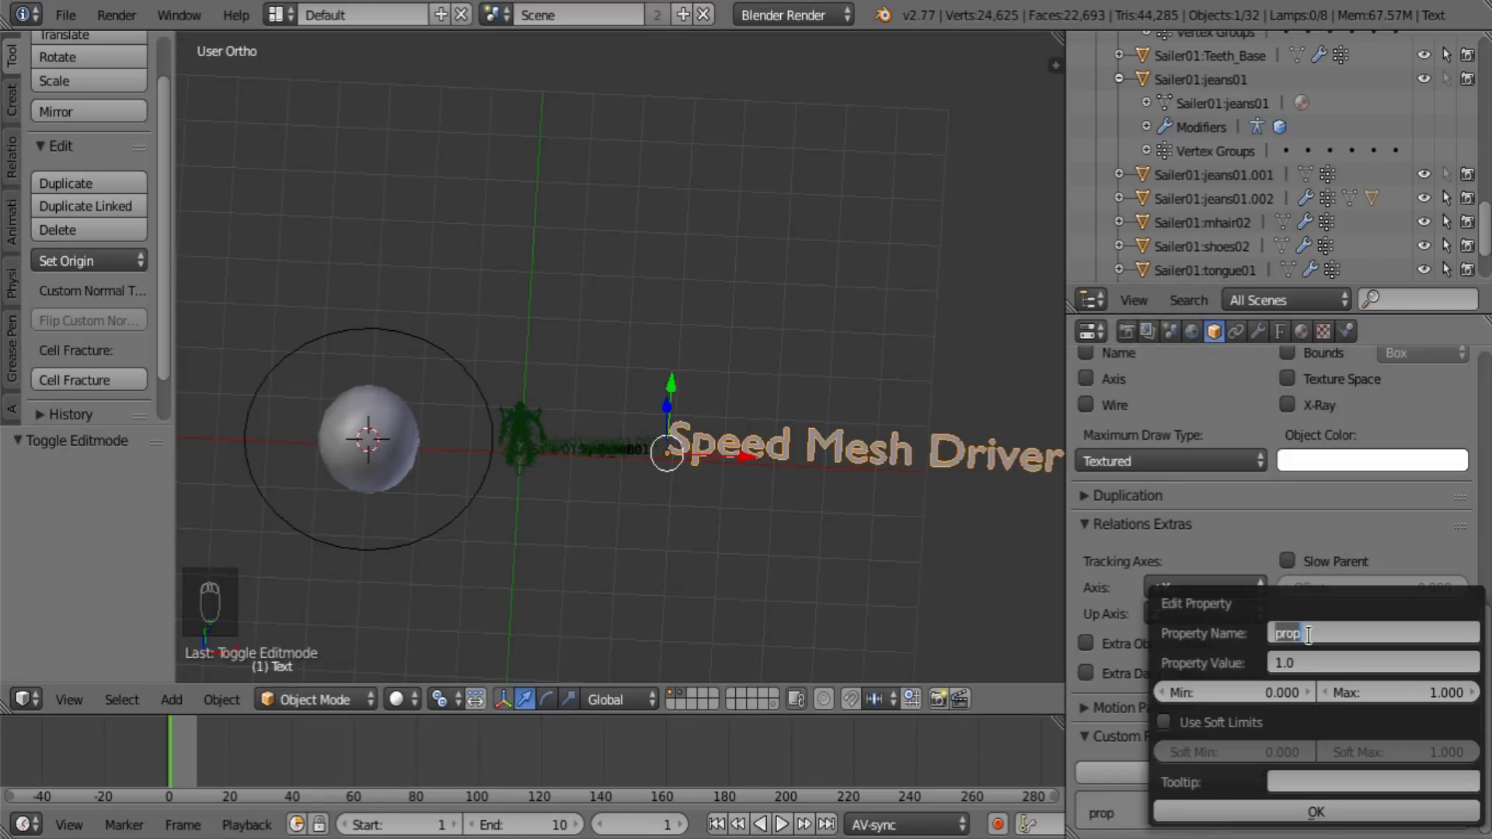
# Name the text's custom property 'Speed Mesh' (1.0, range 0–5) and split the 3D view in two
pyautogui.press('e')
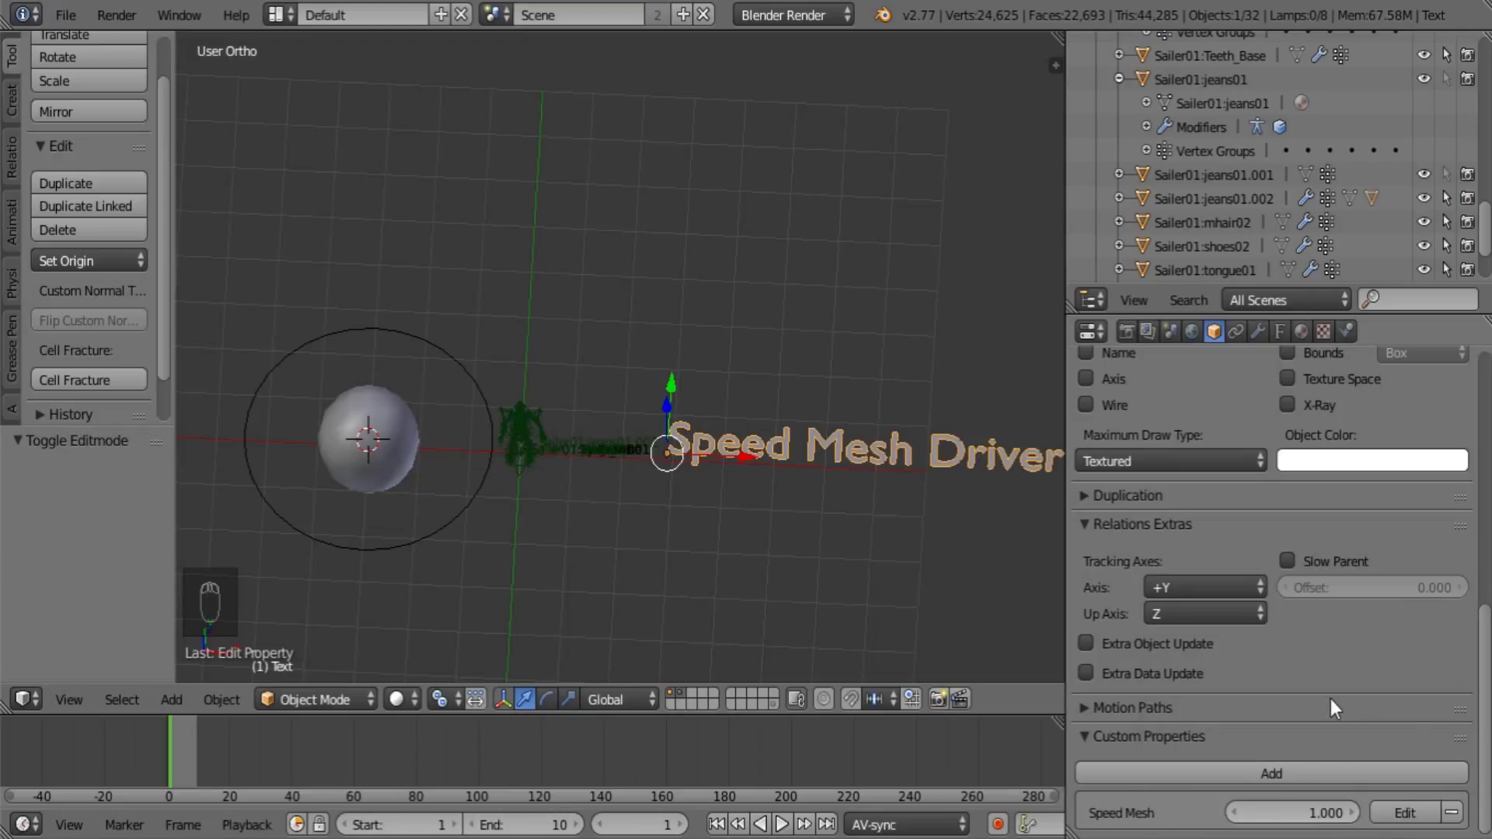
pyautogui.middleClick(533, 480)
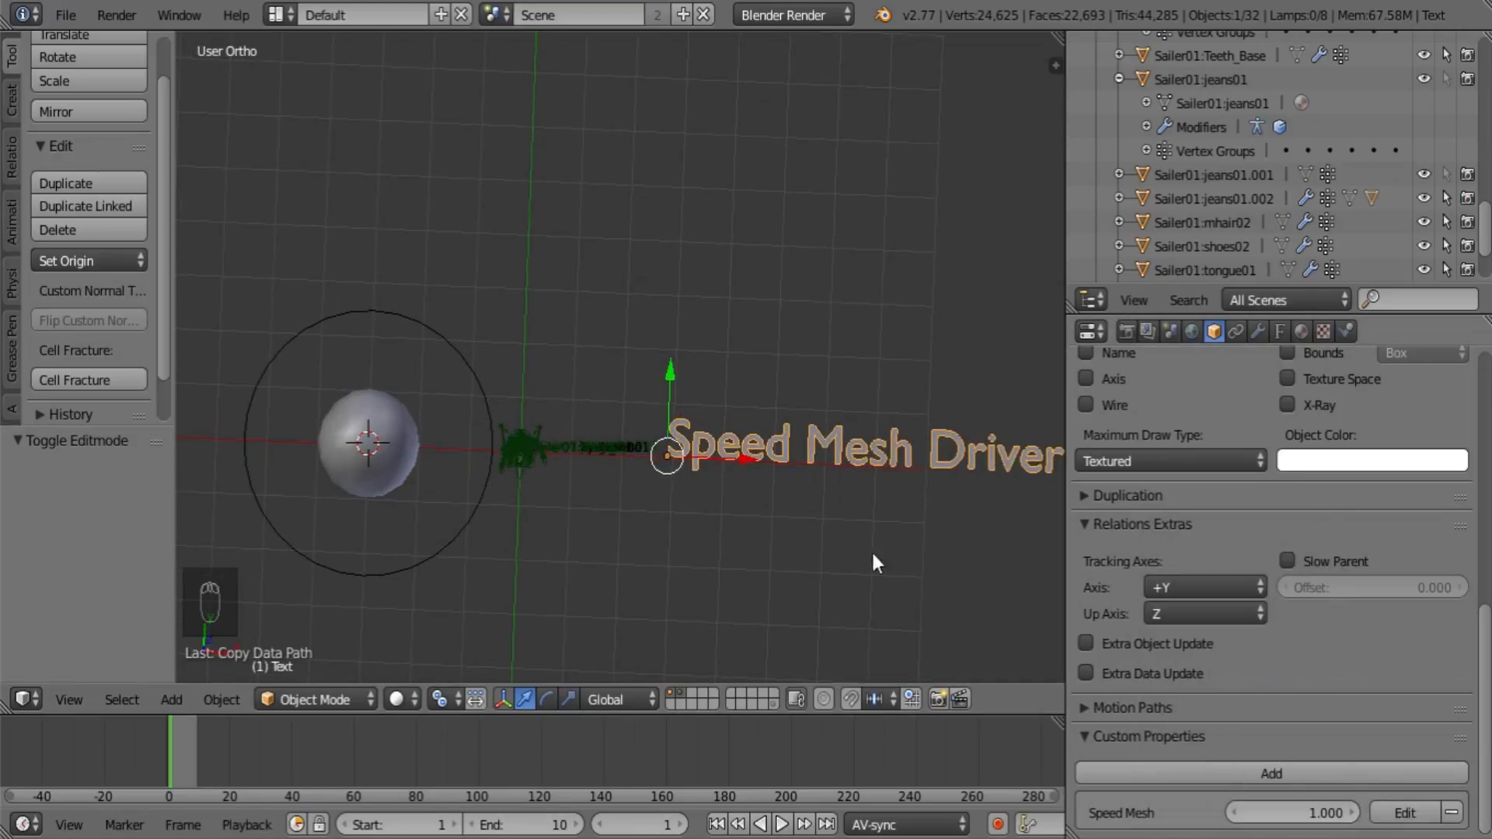
pyautogui.moveTo(1303, 820); pyautogui.dragTo(349, 455)
pyautogui.moveTo(395, 425); pyautogui.dragTo(985, 48)
pyautogui.moveTo(440, 282); pyautogui.dragTo(339, 345)
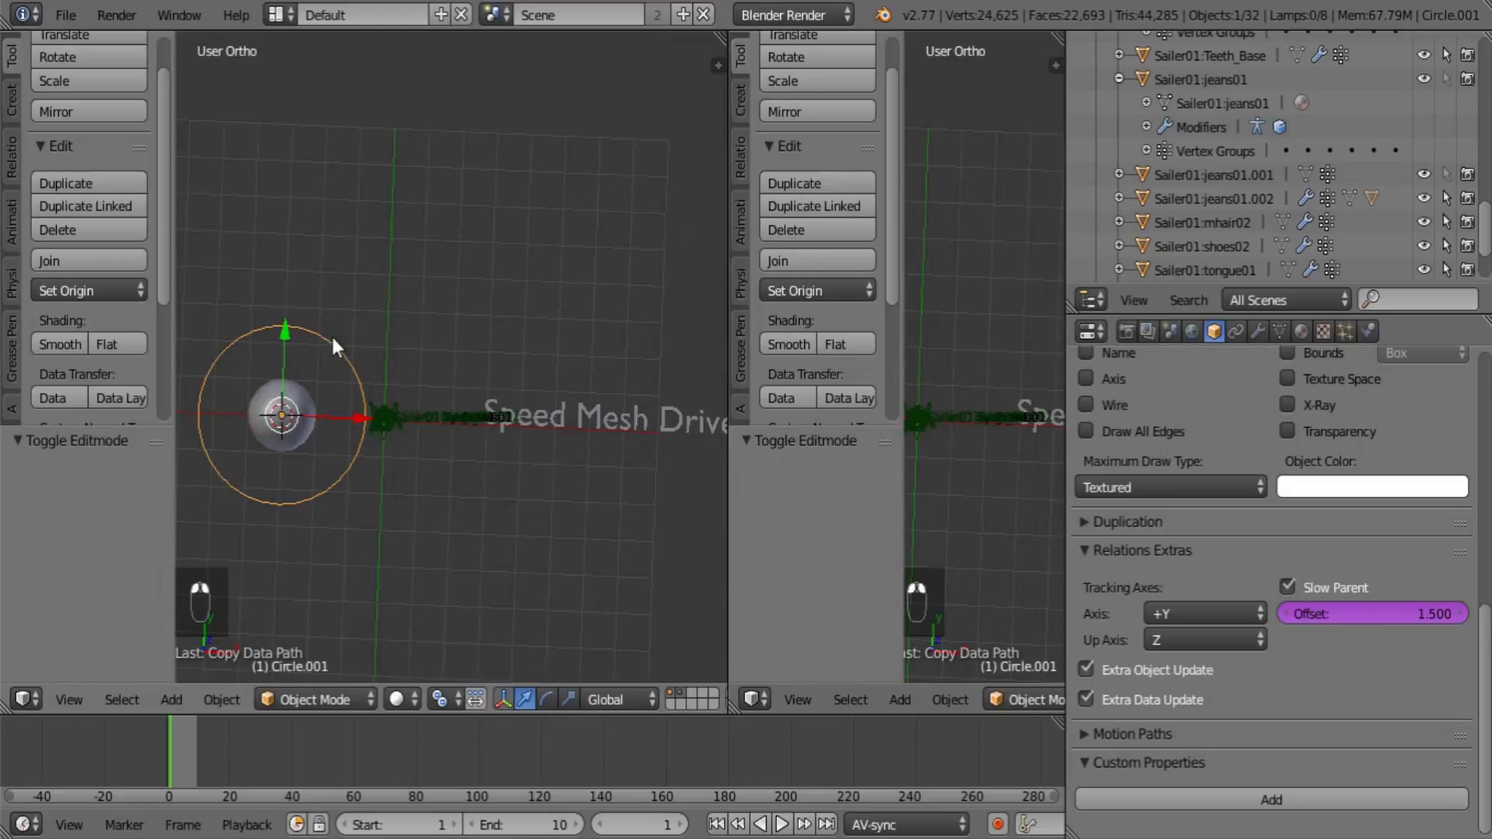
# In the Drivers editor set the circle's offset variable to Single Property, Prop Text, path ["Speed Mesh"], expression var
pyautogui.rightClick(1375, 621)
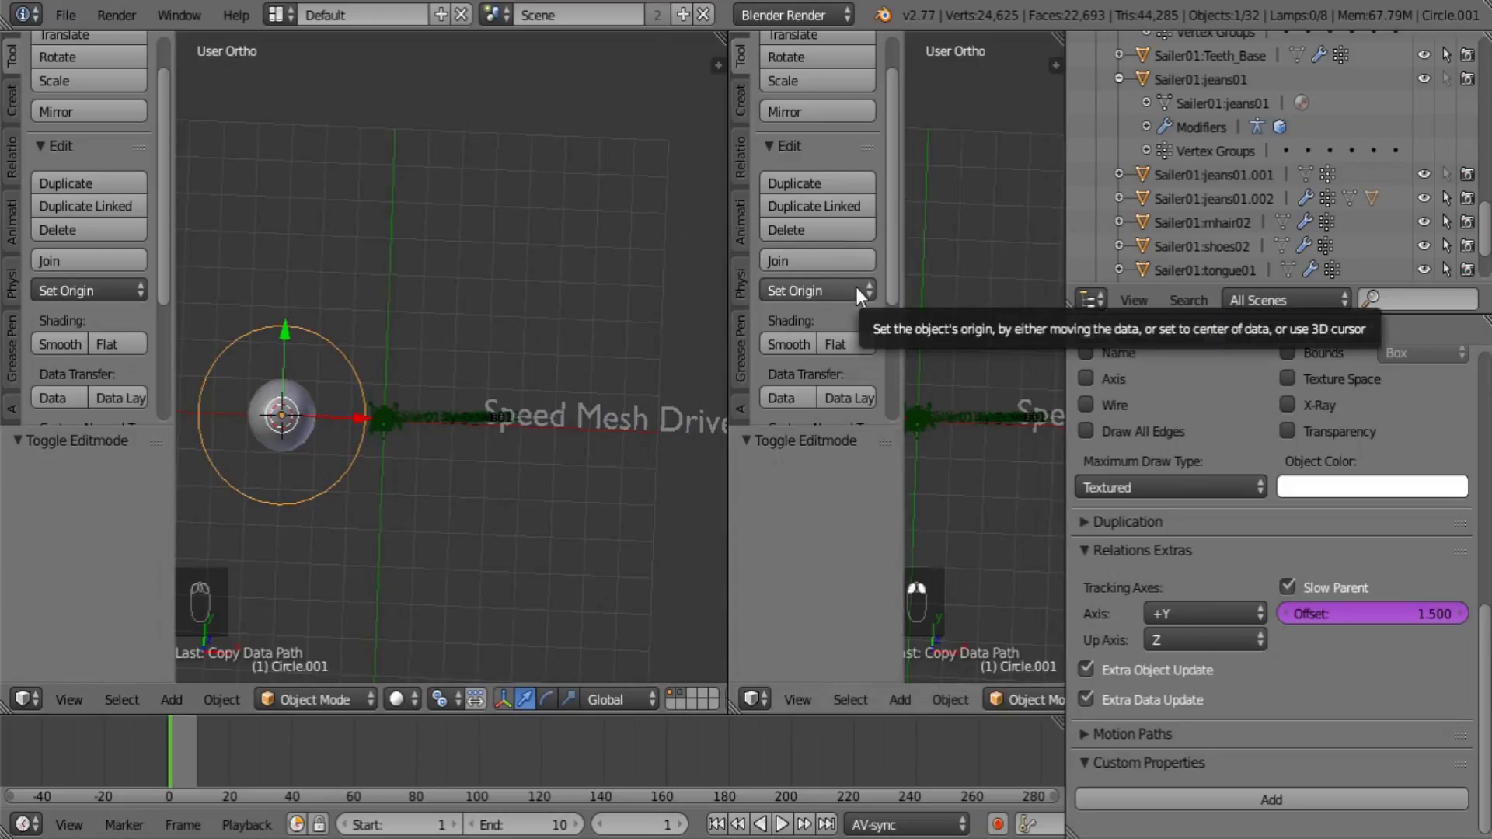
pyautogui.press('t')
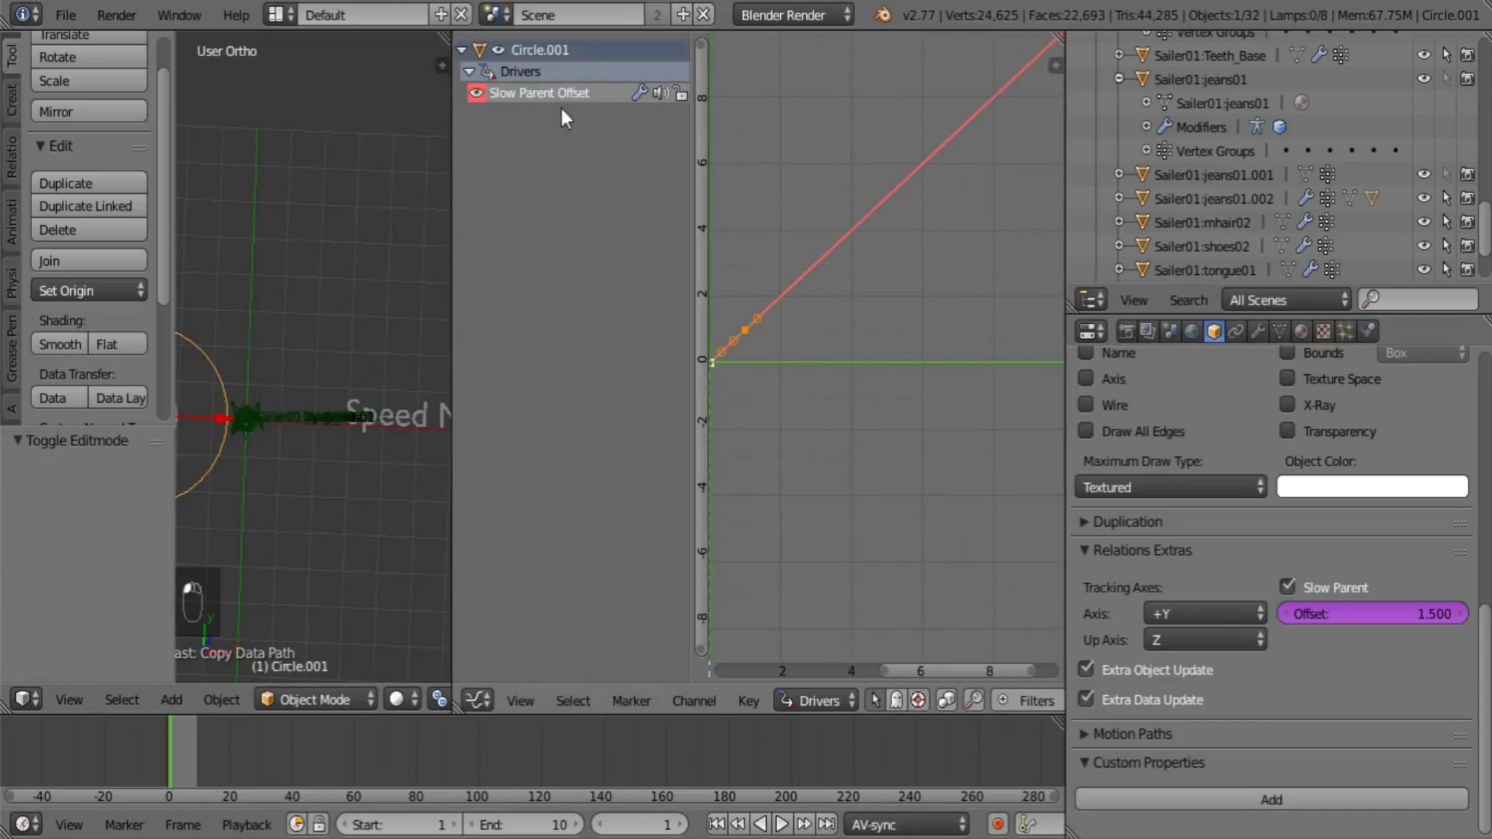
pyautogui.press('n')
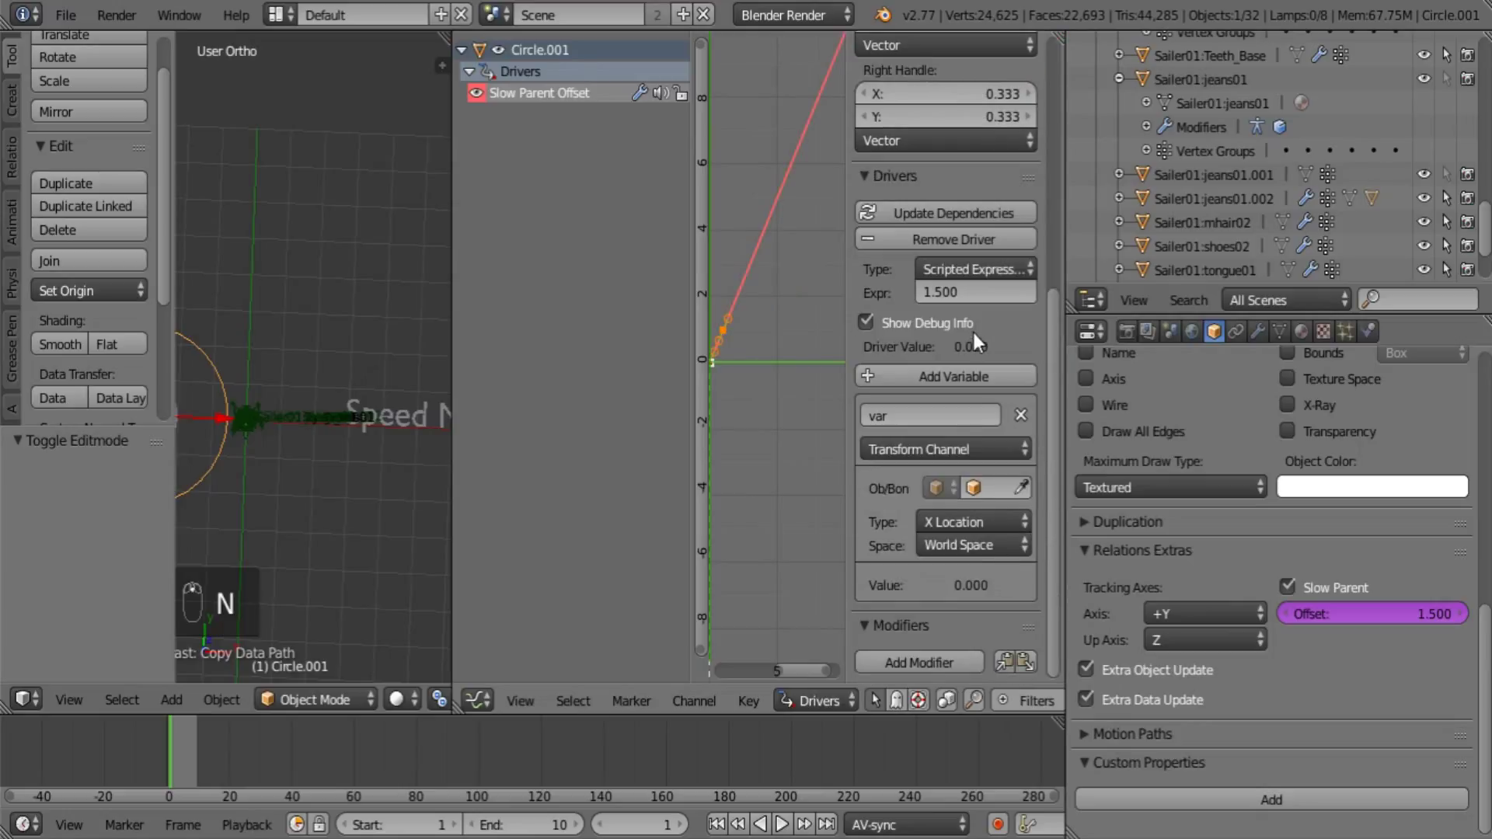
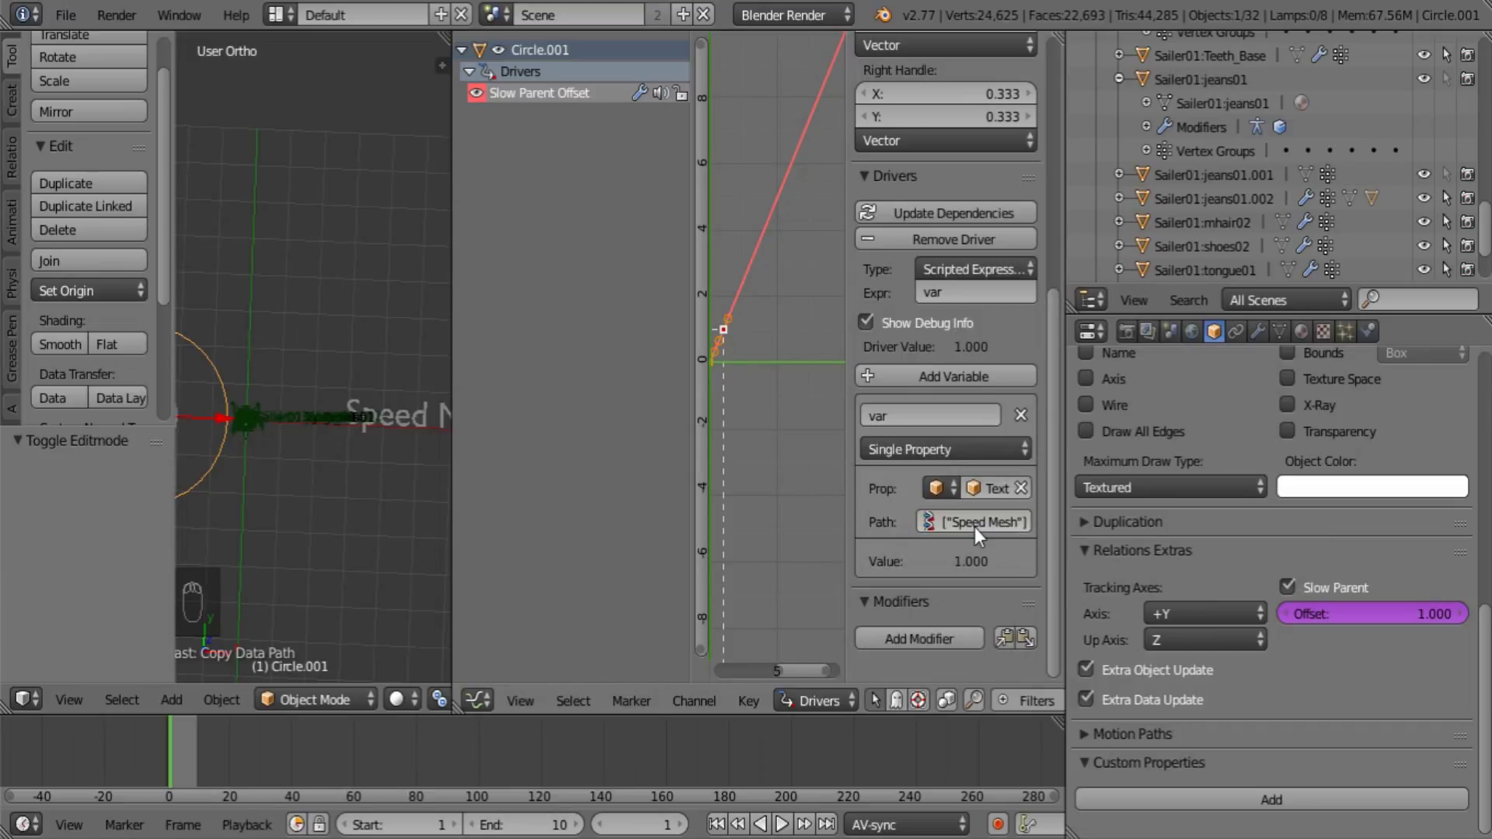
pyautogui.moveTo(342, 485); pyautogui.dragTo(384, 476)
pyautogui.moveTo(384, 475); pyautogui.dragTo(1424, 620)
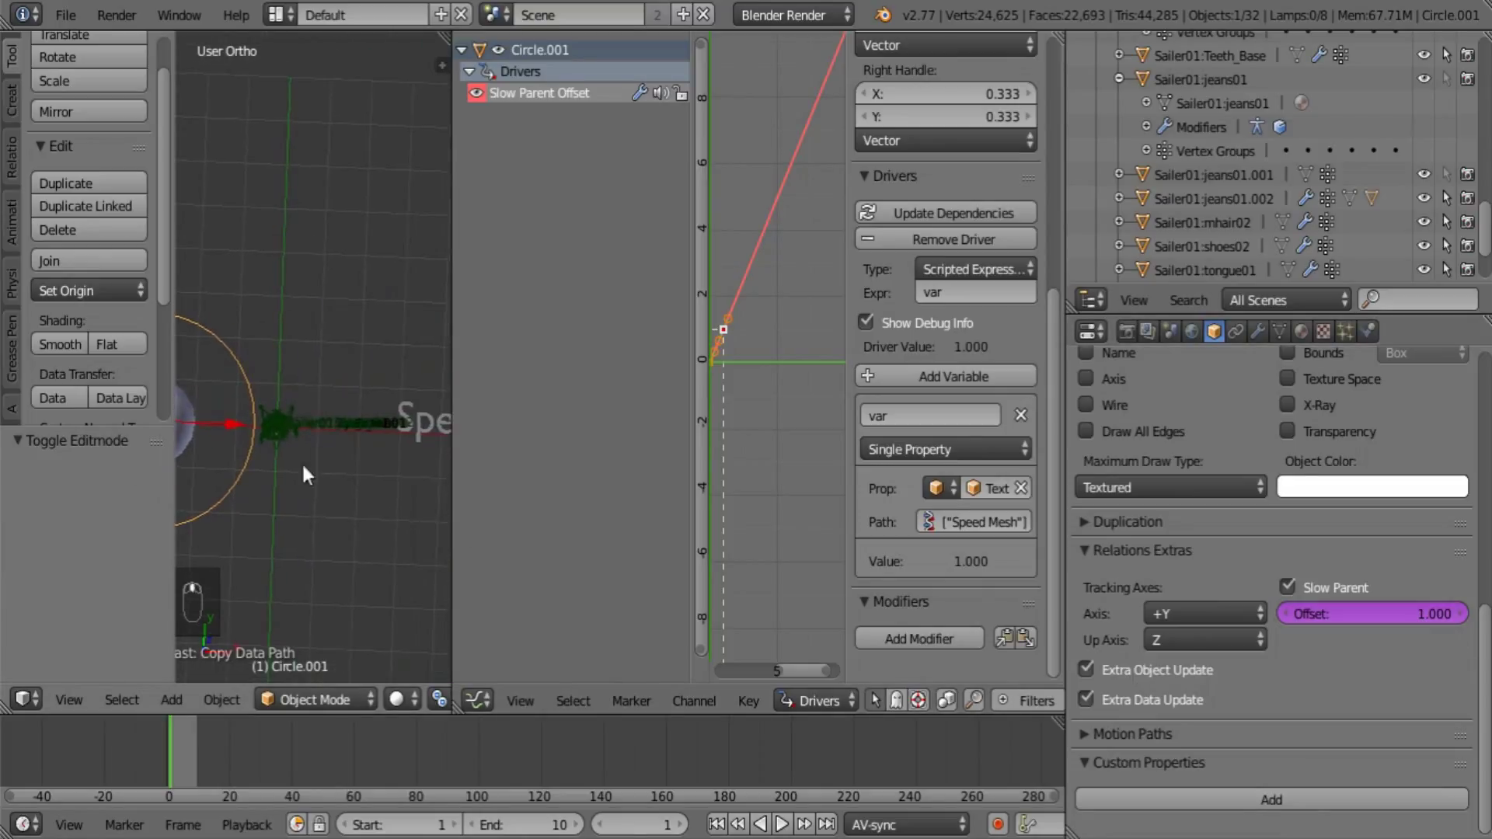
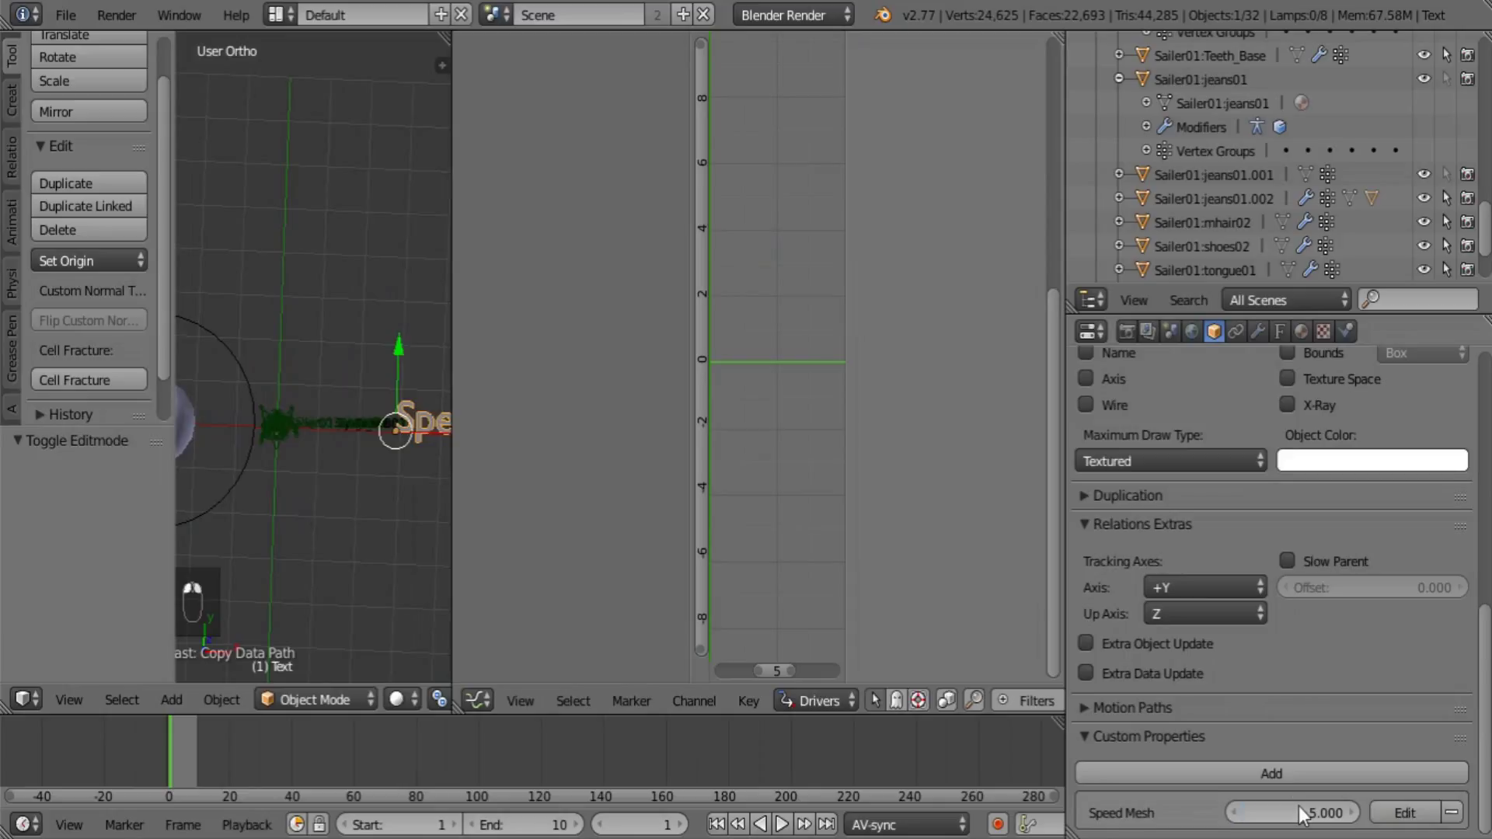
# Check the driven offset, merge the editor back and set the text's Speed Mesh value to 5
pyautogui.click(1307, 812)
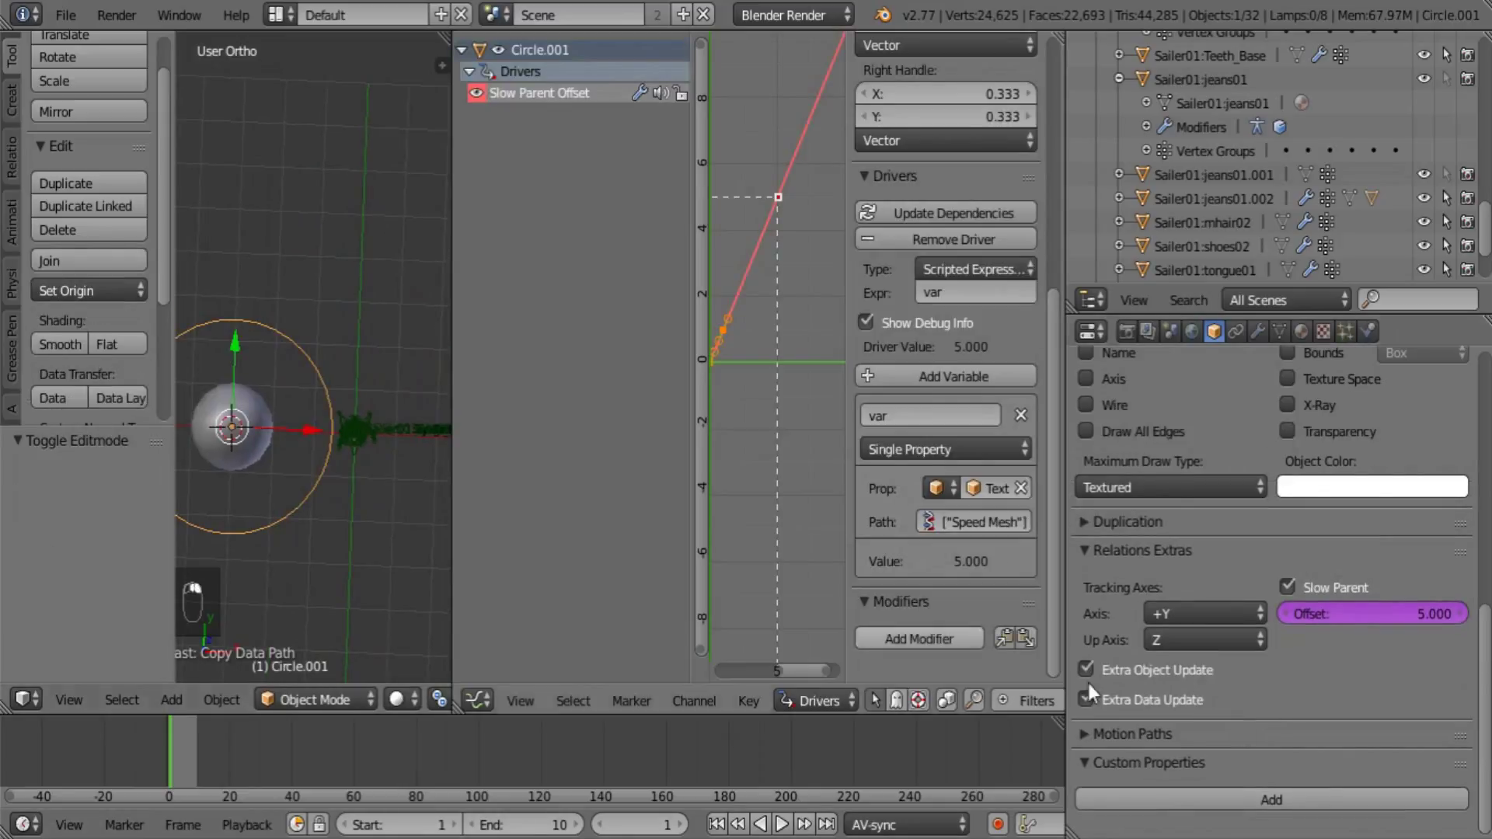
pyautogui.rightClick(910, 647)
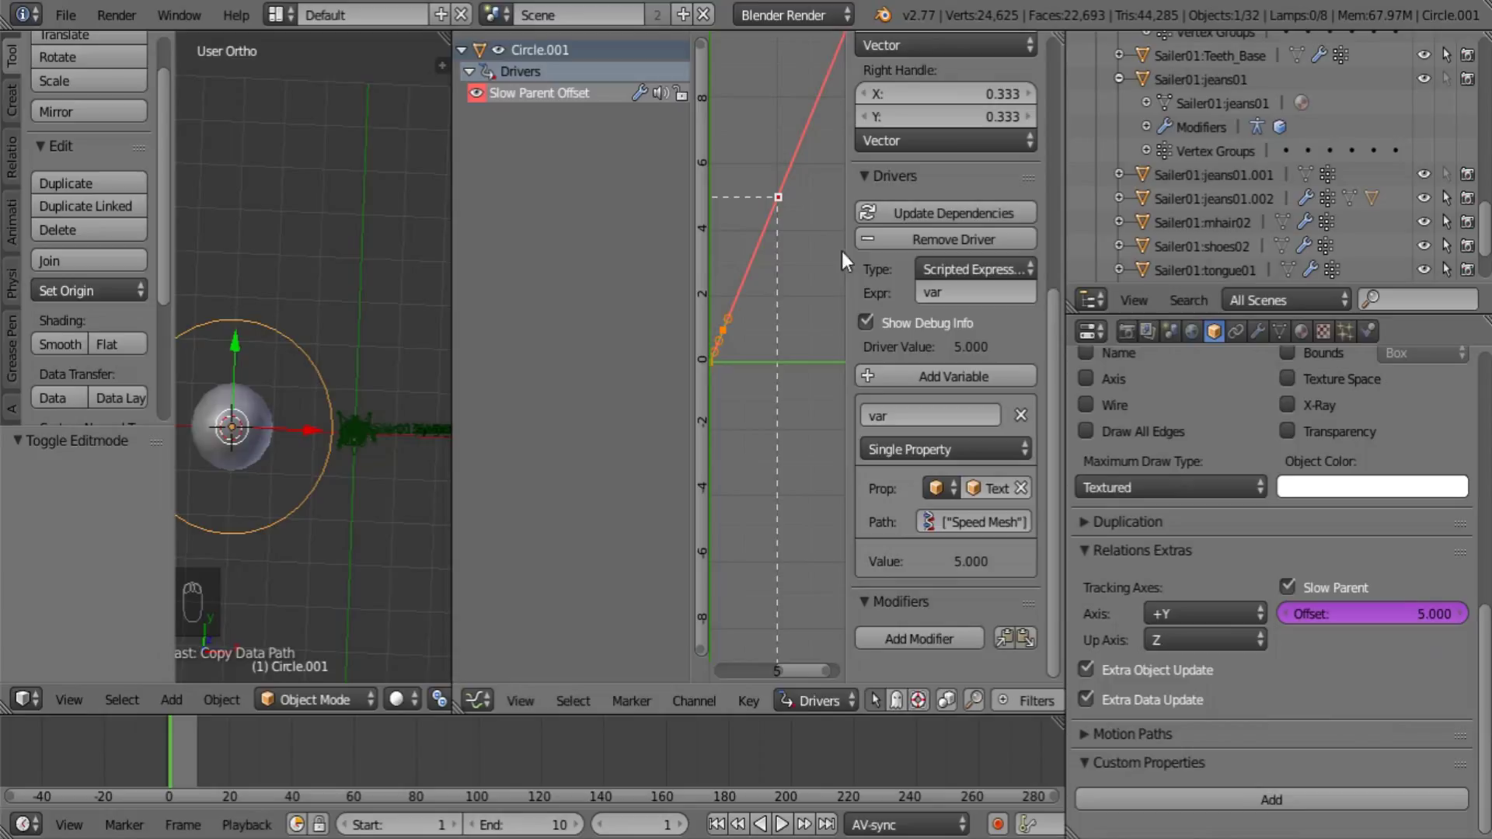
pyautogui.press('n')
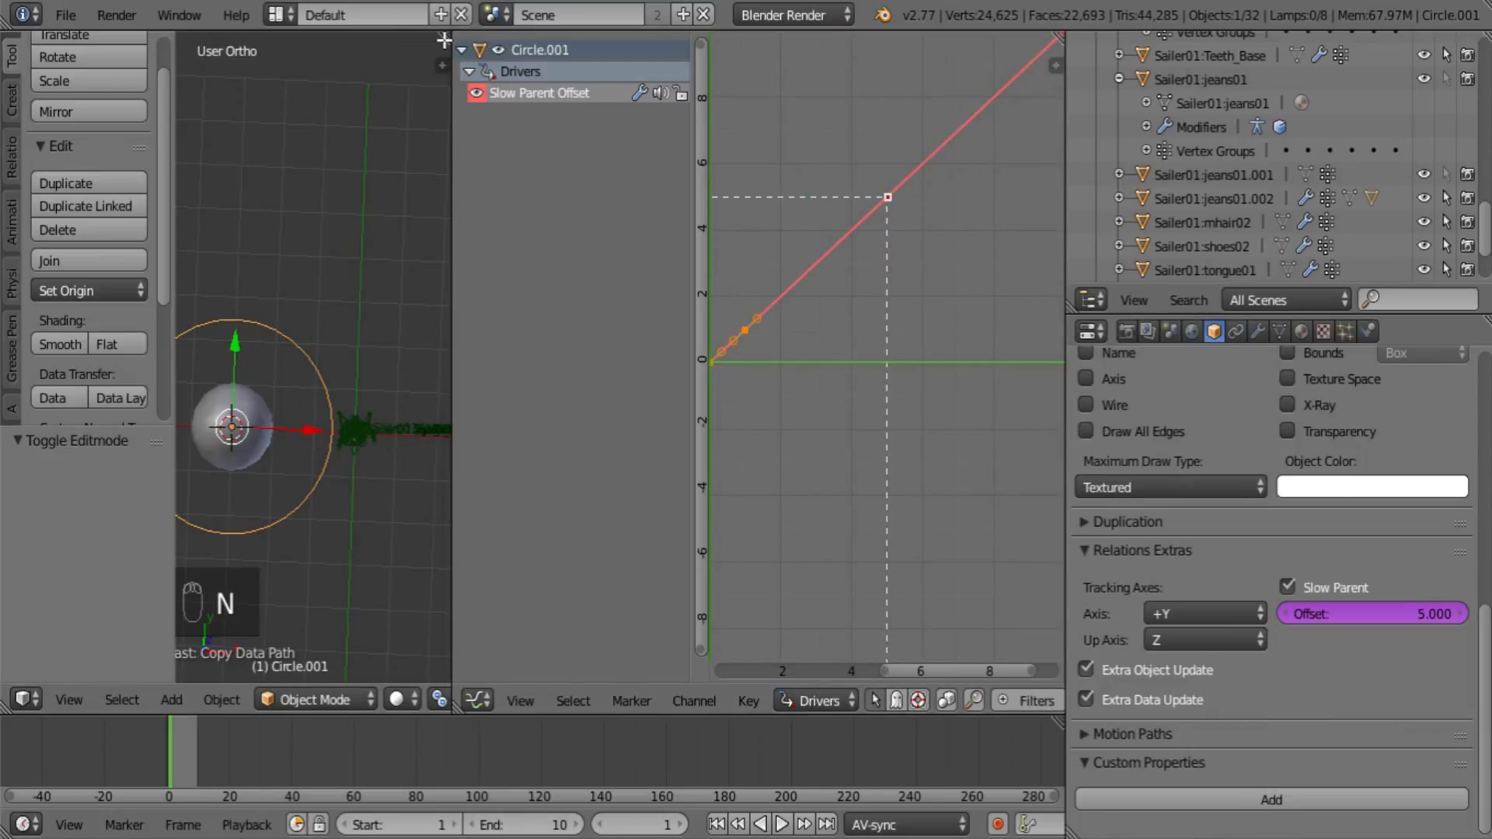
pyautogui.moveTo(464, 13); pyautogui.dragTo(537, 49)
pyautogui.moveTo(1224, 546); pyautogui.dragTo(464, 13)
pyautogui.click(464, 13)
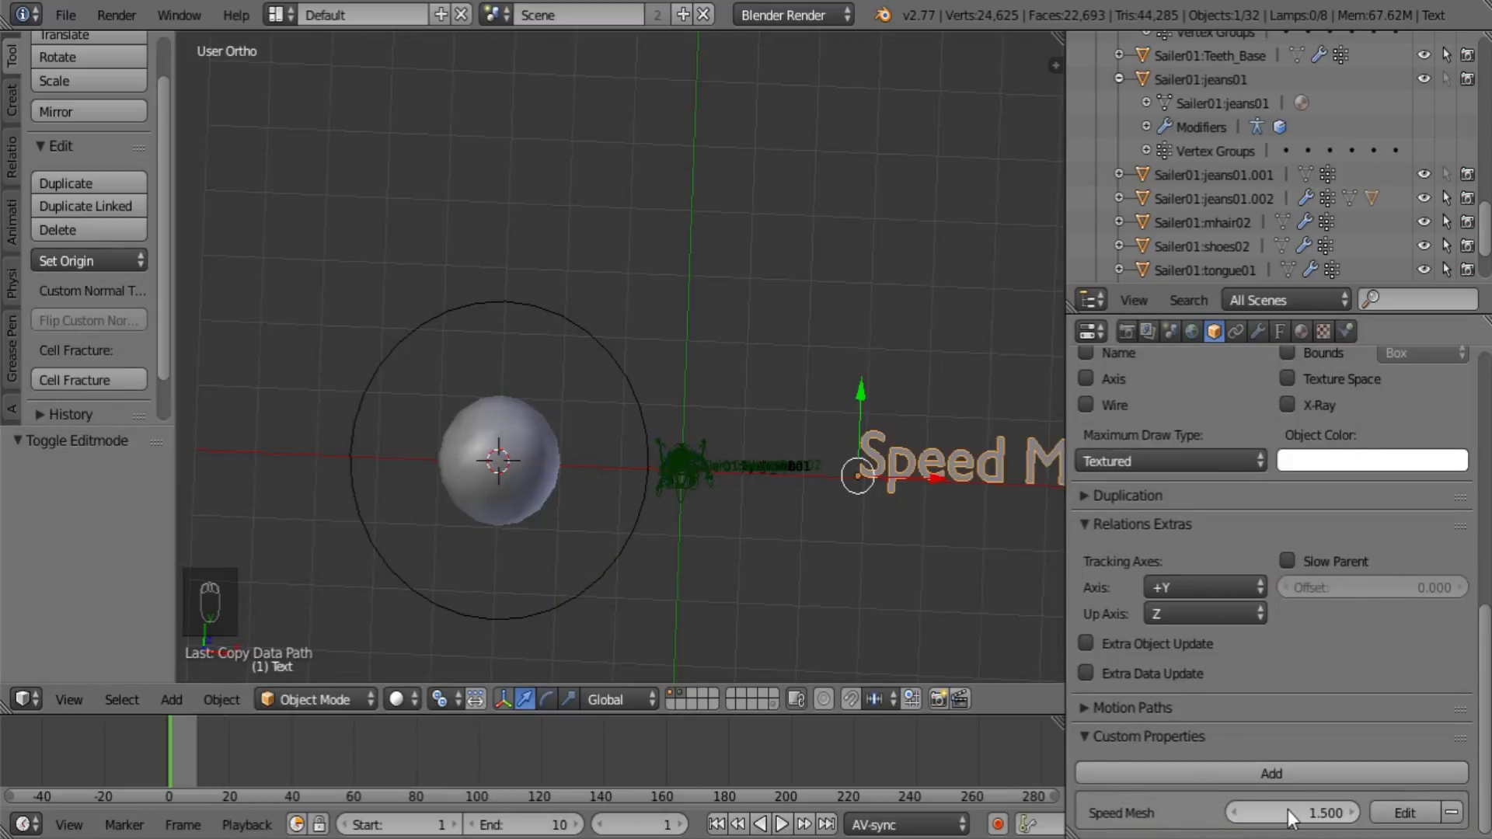
# Select all the sphere's vertices and assign them to a Motion vertex group
pyautogui.moveTo(616, 516); pyautogui.dragTo(521, 431)
pyautogui.rightClick(521, 431)
pyautogui.moveTo(614, 521); pyautogui.dragTo(742, 493)
pyautogui.press('Tab')
pyautogui.press('a')
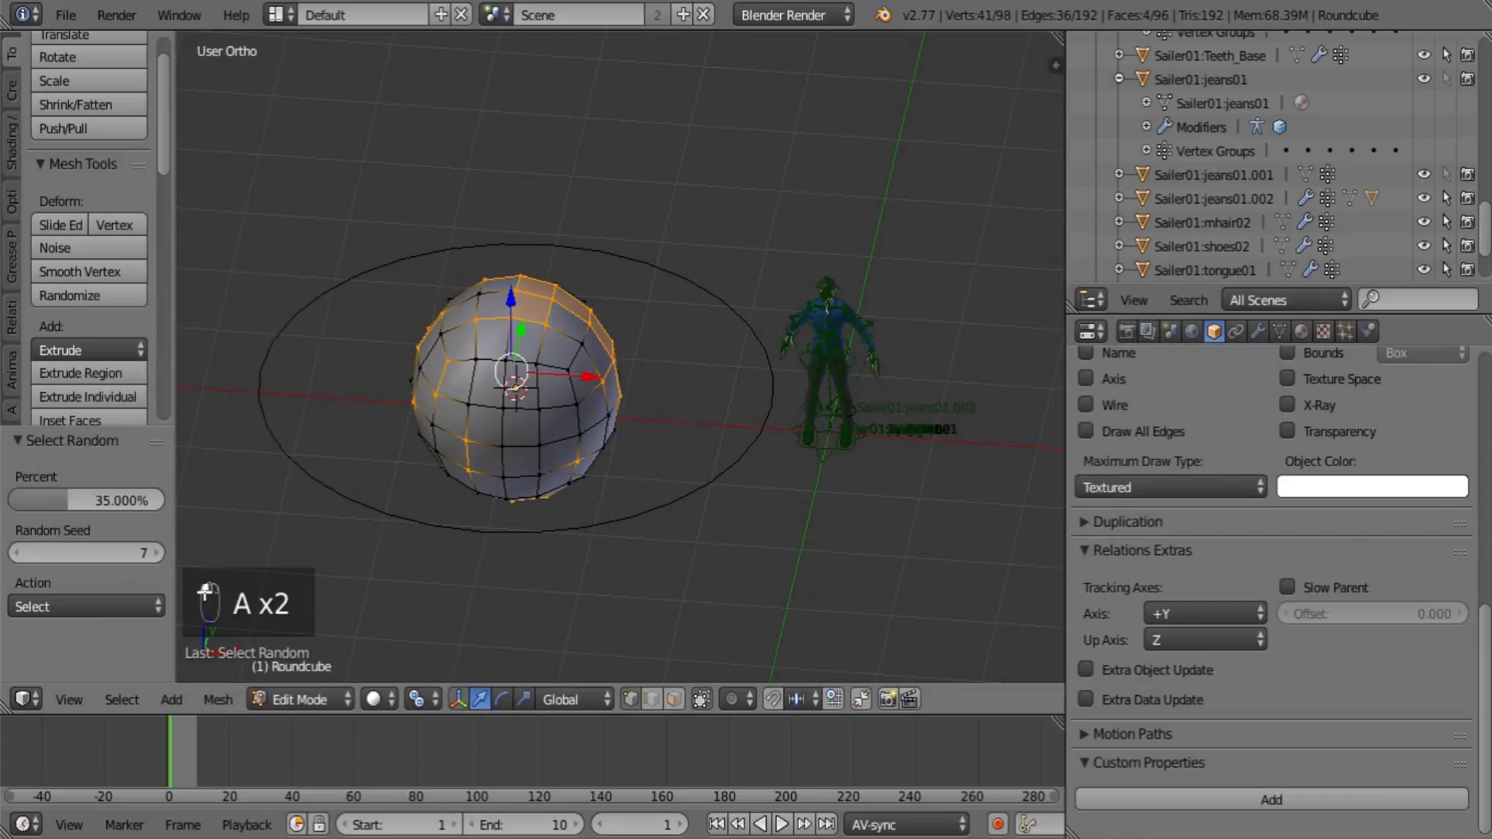
pyautogui.moveTo(1294, 338); pyautogui.dragTo(1142, 745)
pyautogui.moveTo(1148, 746); pyautogui.dragTo(606, 526)
pyautogui.press('Tab')
# Add a Hook modifier to Circle.001 via the Motion group and give the sphere the Sailer01:Skin material
pyautogui.click(577, 431)
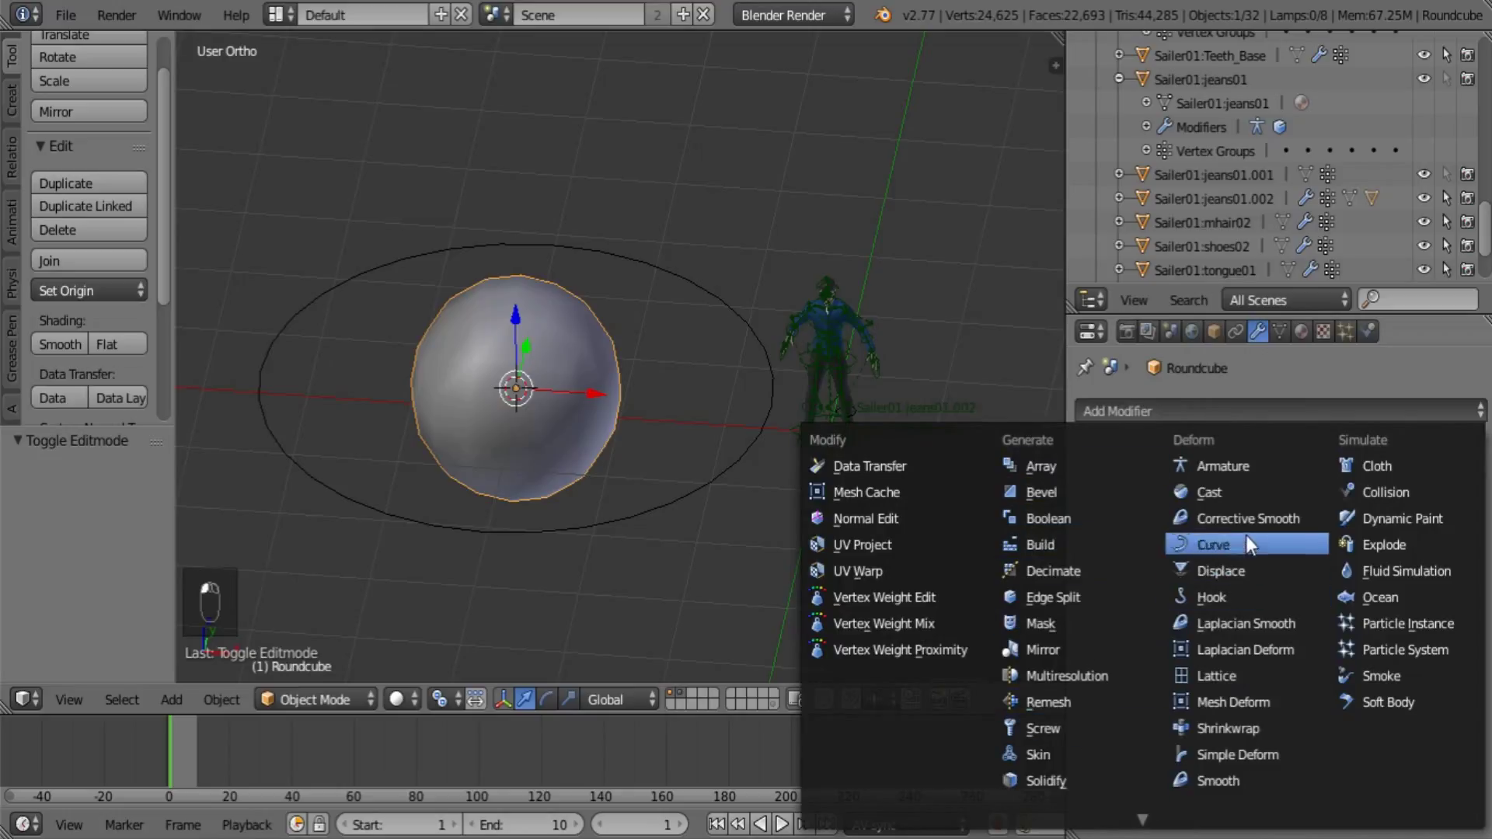
pyautogui.moveTo(1279, 558); pyautogui.dragTo(1364, 591)
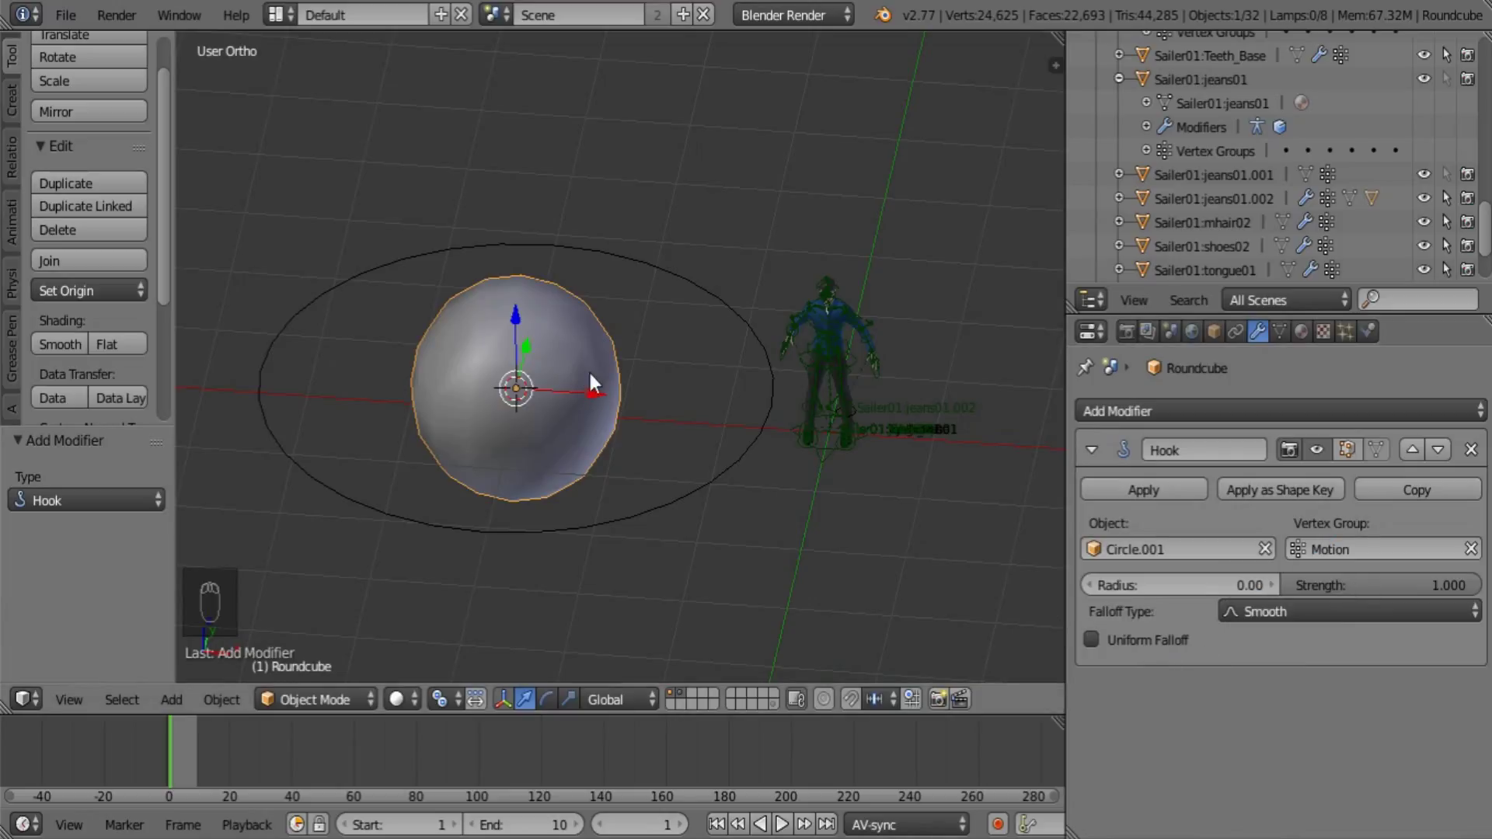
pyautogui.moveTo(591, 425); pyautogui.dragTo(597, 403)
pyautogui.middleClick(598, 402)
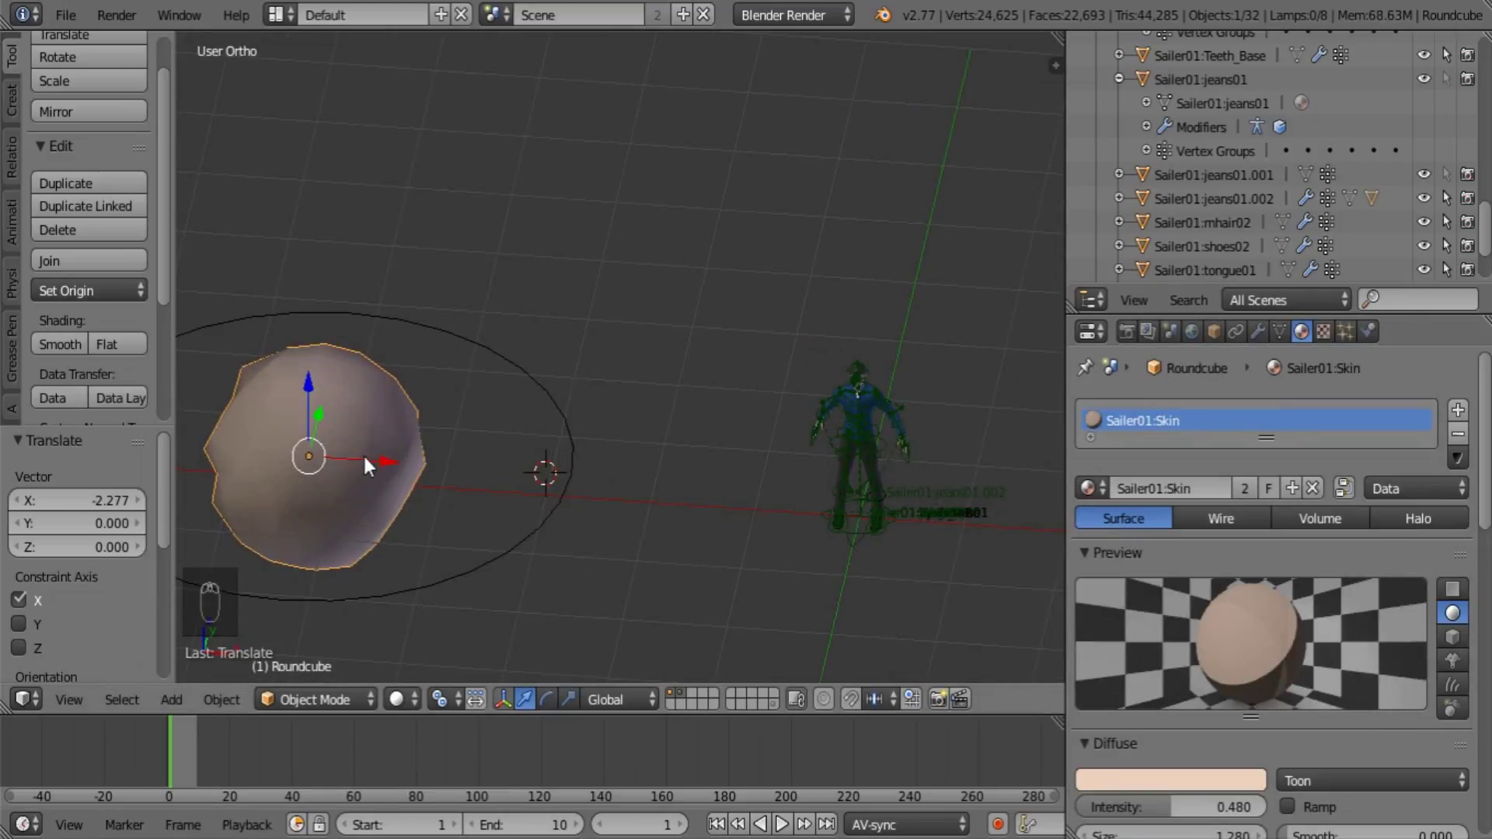
# Shrink, stretch, rotate and move the sphere onto the character's fingertip
pyautogui.moveTo(400, 467); pyautogui.dragTo(826, 399)
pyautogui.moveTo(827, 398); pyautogui.dragTo(730, 488)
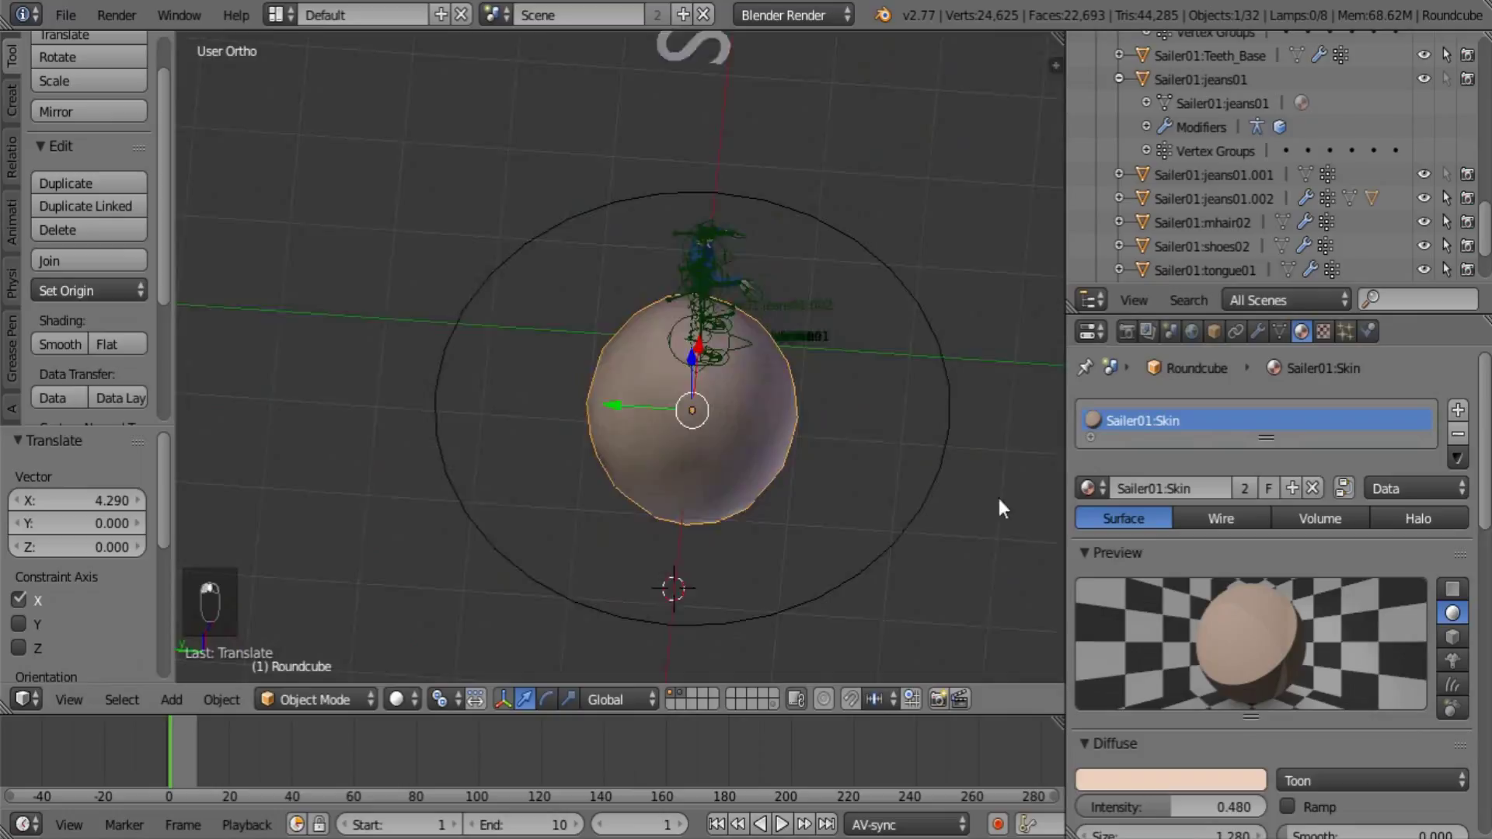
pyautogui.press('s')
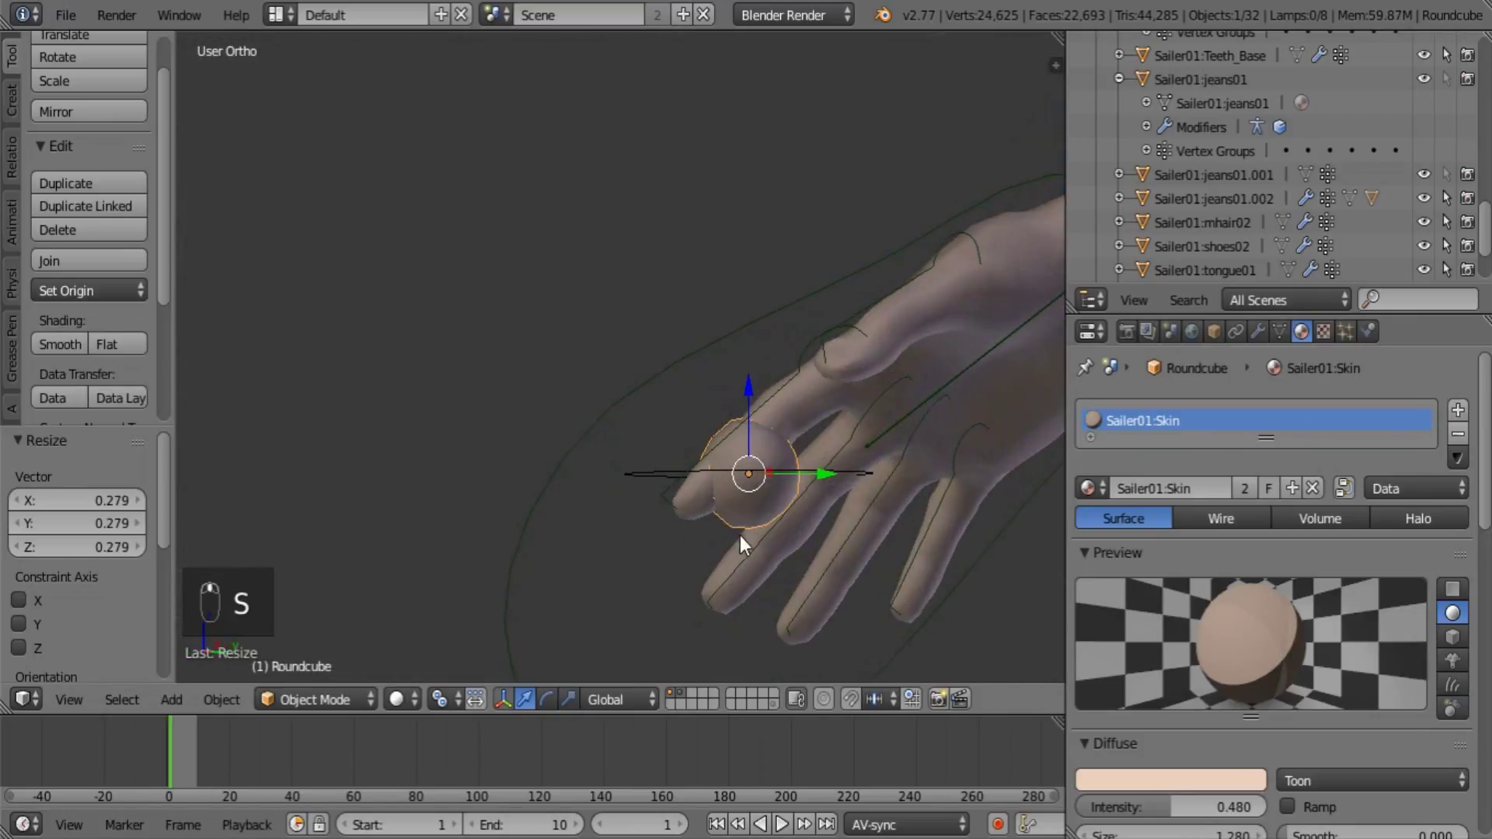
pyautogui.press('s')
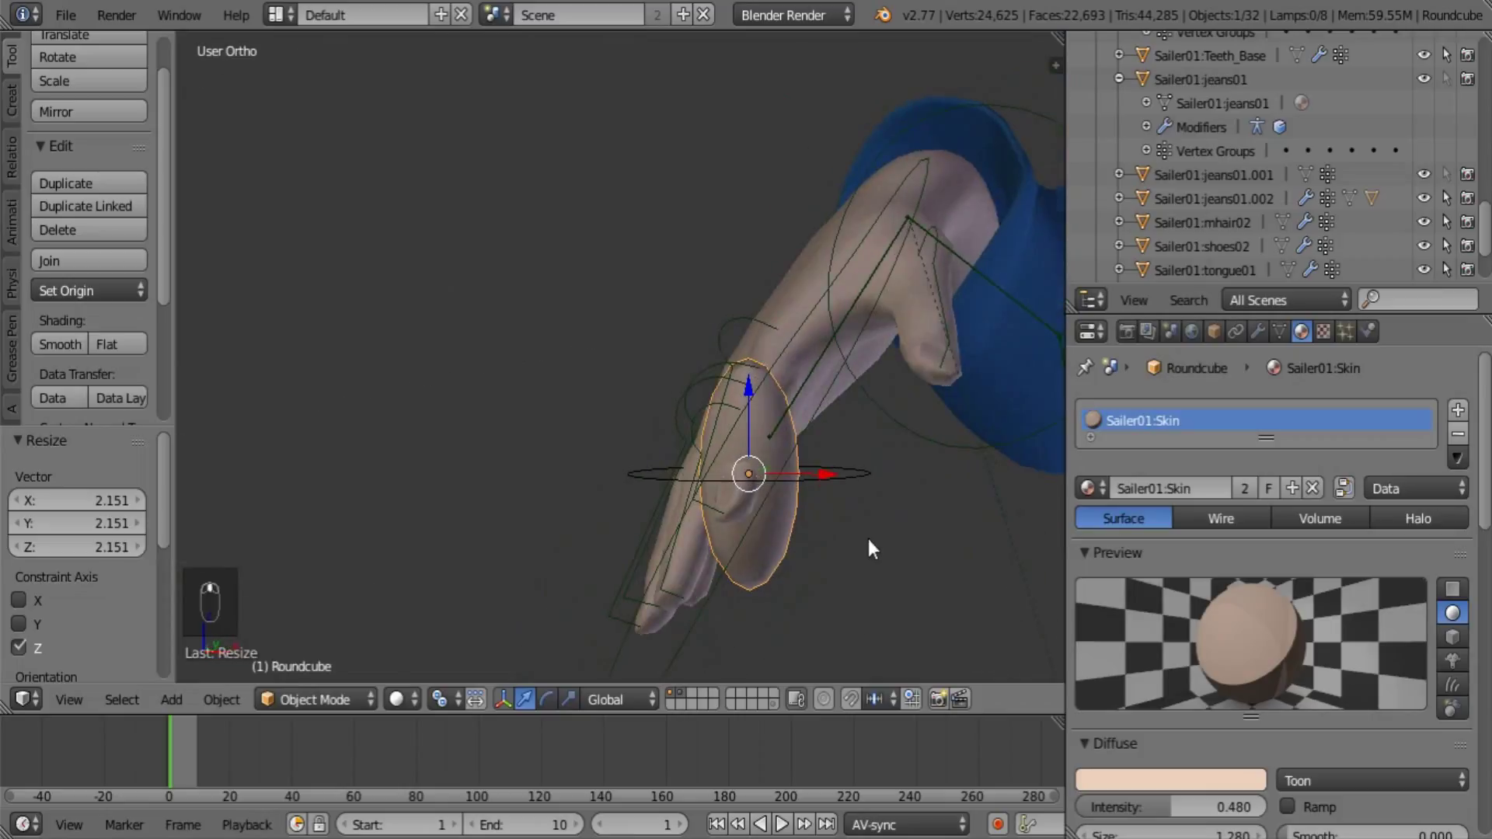
pyautogui.moveTo(740, 436); pyautogui.dragTo(818, 535)
pyautogui.press('r')
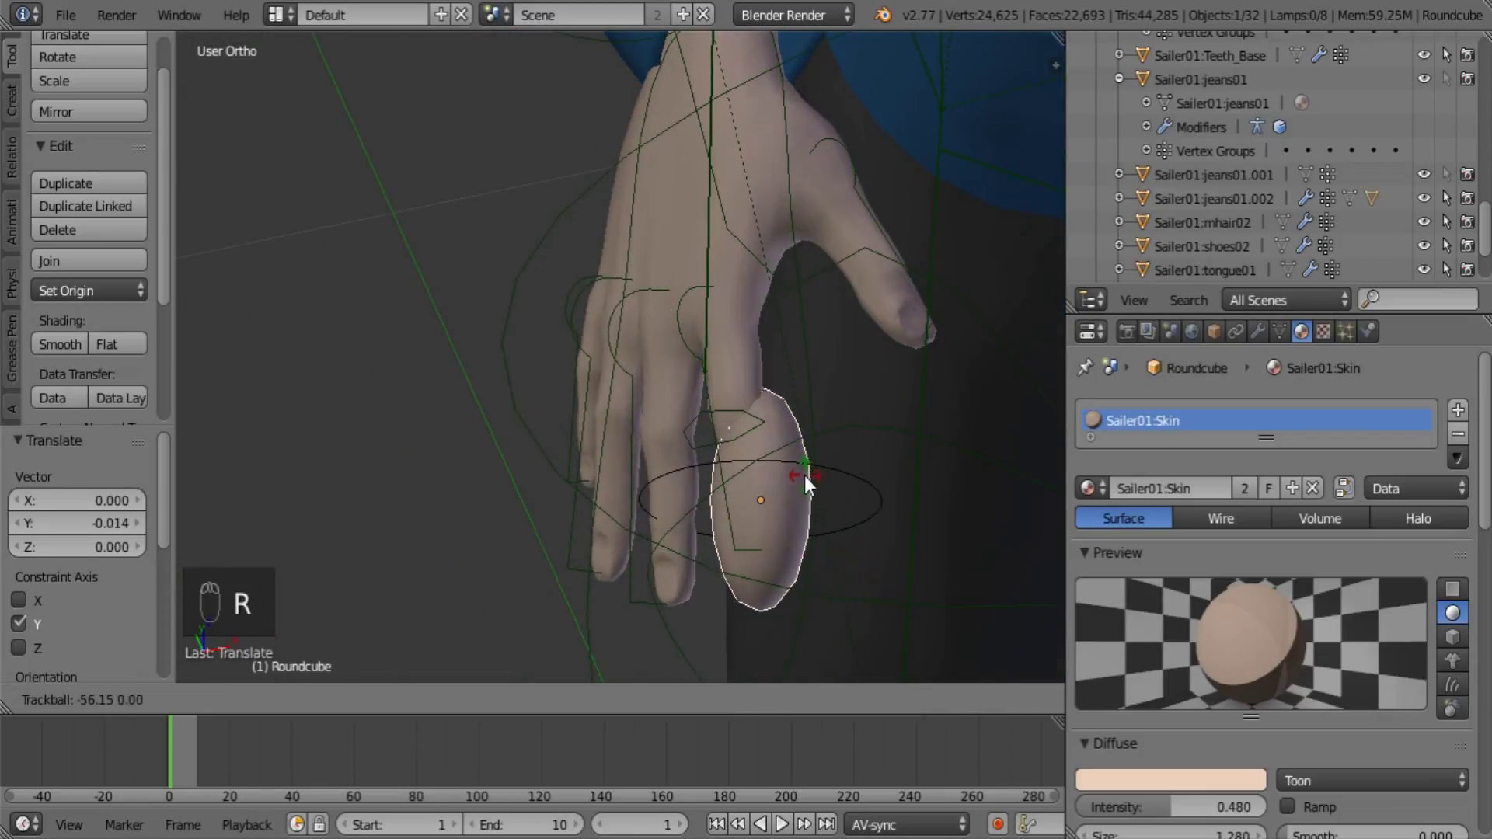
pyautogui.press('r')
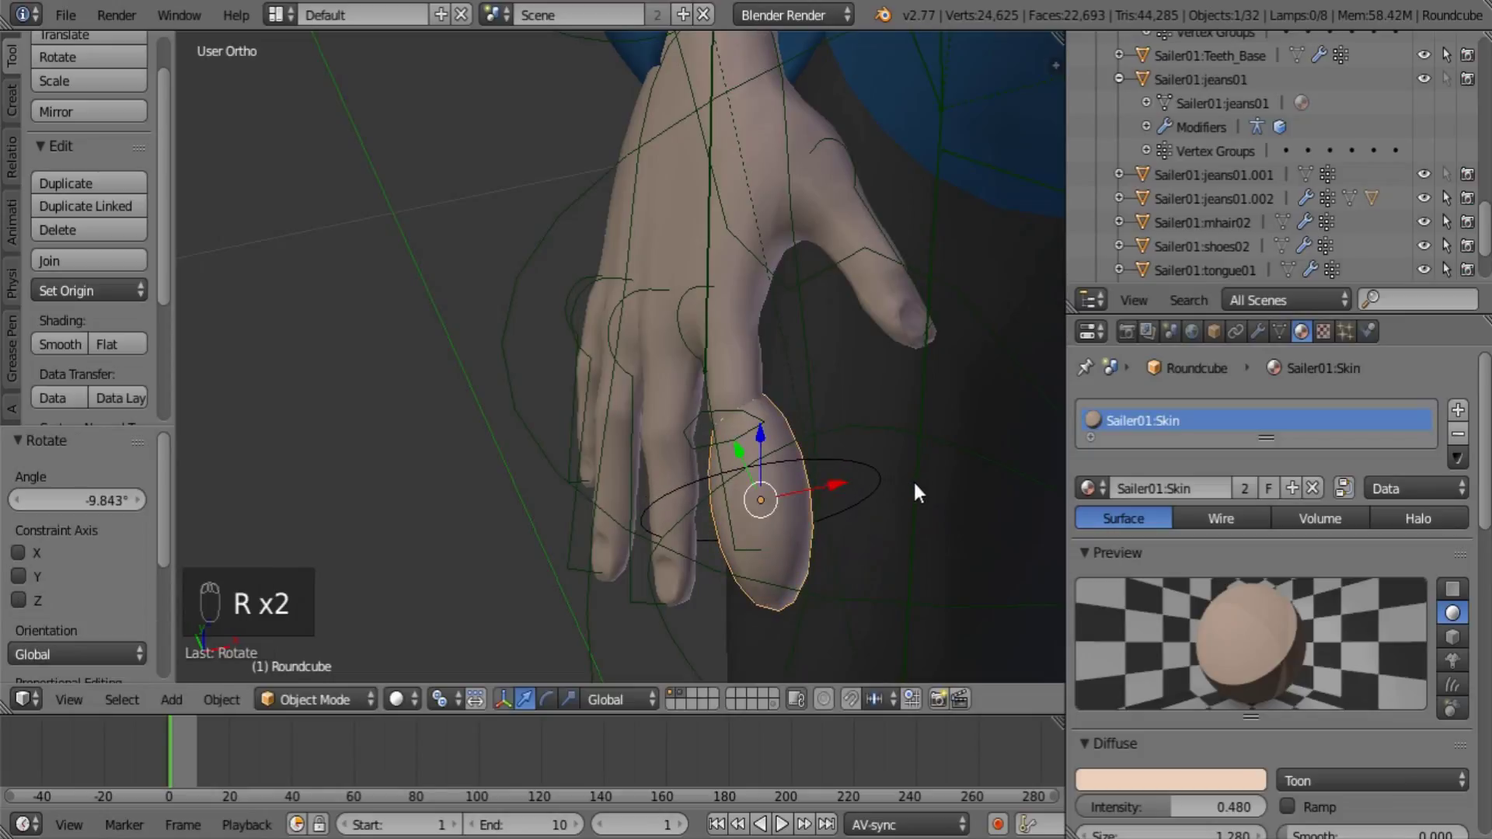
pyautogui.press('s')
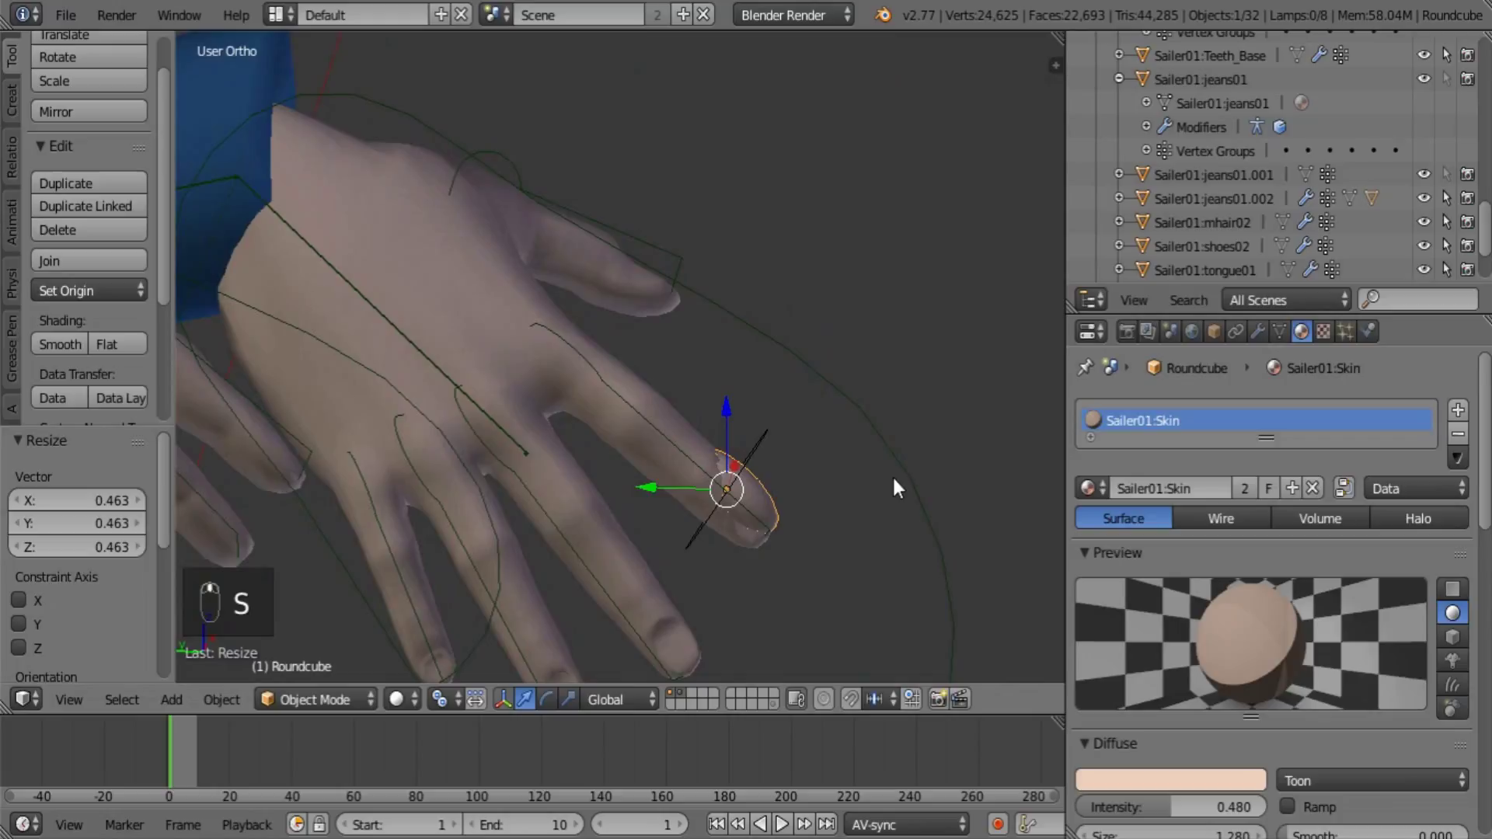
pyautogui.press('g')
# Fine-tune the sphere's placement from several angles and resize its circle around the fingertip
pyautogui.moveTo(856, 498); pyautogui.dragTo(831, 558)
pyautogui.middleClick(794, 573)
pyautogui.moveTo(637, 403); pyautogui.dragTo(631, 356)
pyautogui.moveTo(756, 511); pyautogui.dragTo(717, 571)
pyautogui.moveTo(717, 570); pyautogui.dragTo(766, 606)
pyautogui.click(816, 617)
pyautogui.middleClick(774, 553)
pyautogui.moveTo(775, 554); pyautogui.dragTo(714, 547)
pyautogui.middleClick(714, 546)
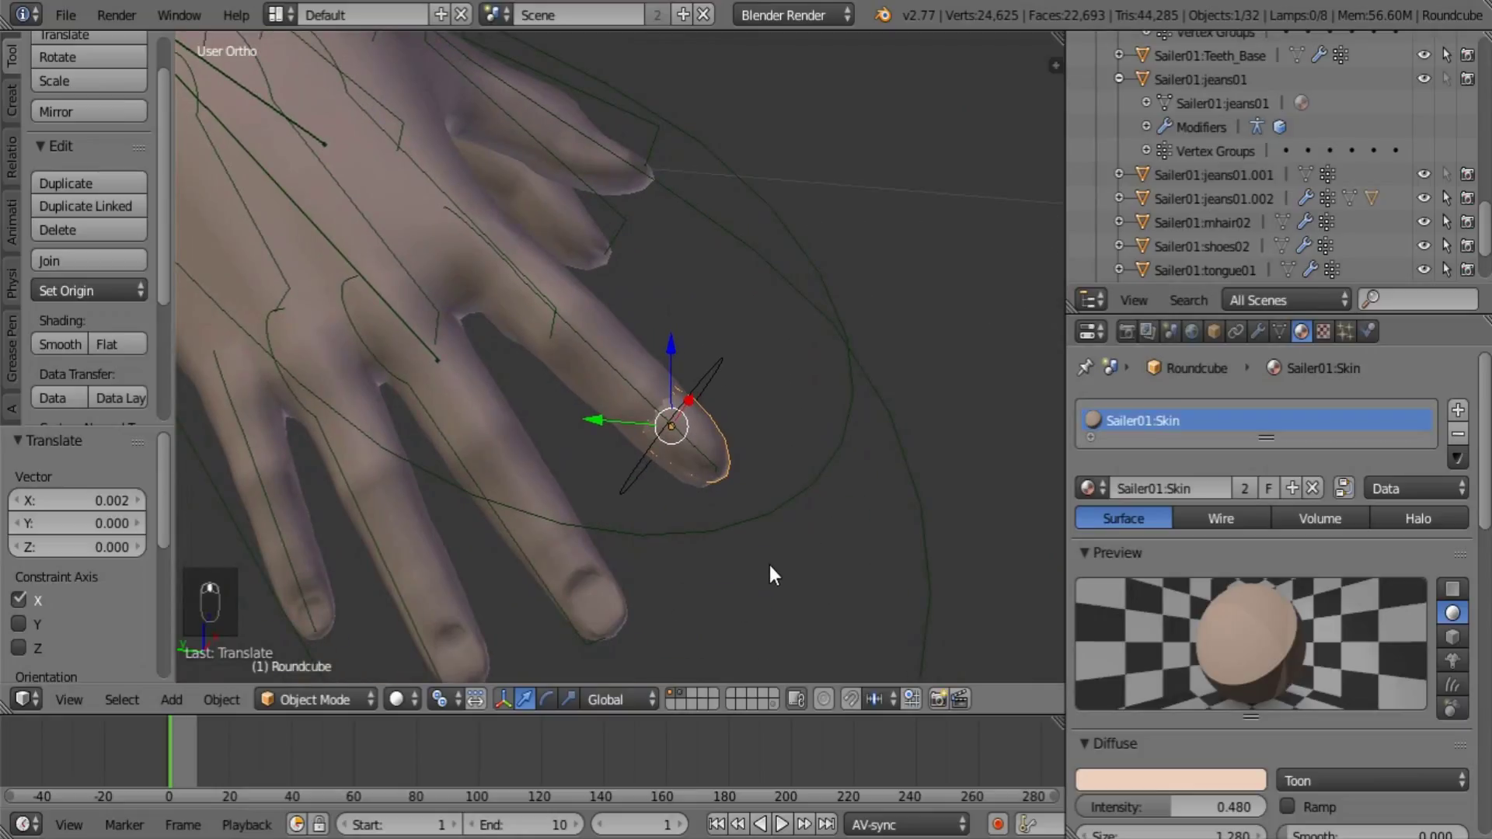
pyautogui.press('s')
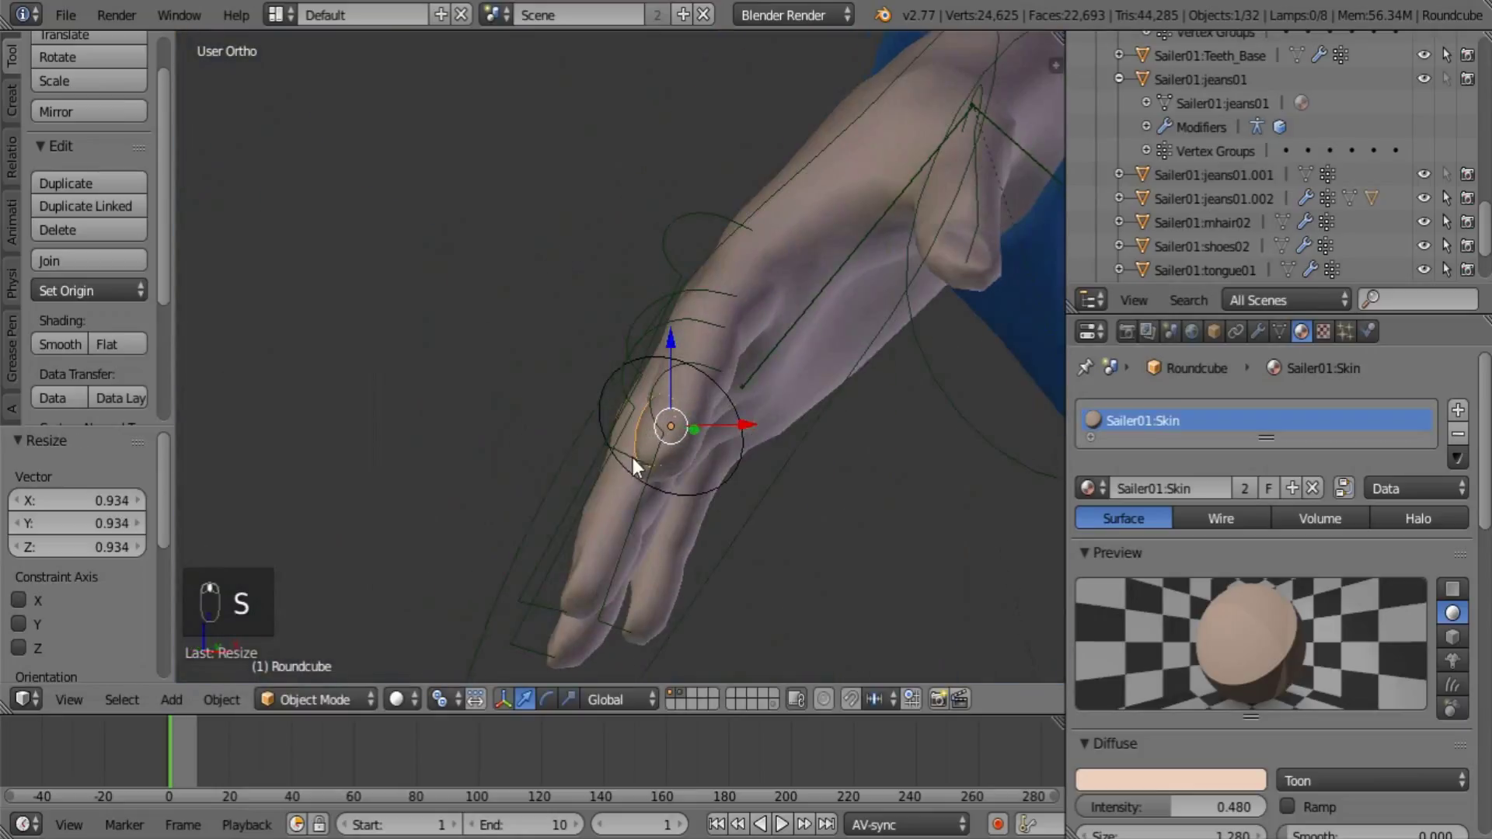
pyautogui.middleClick(752, 427)
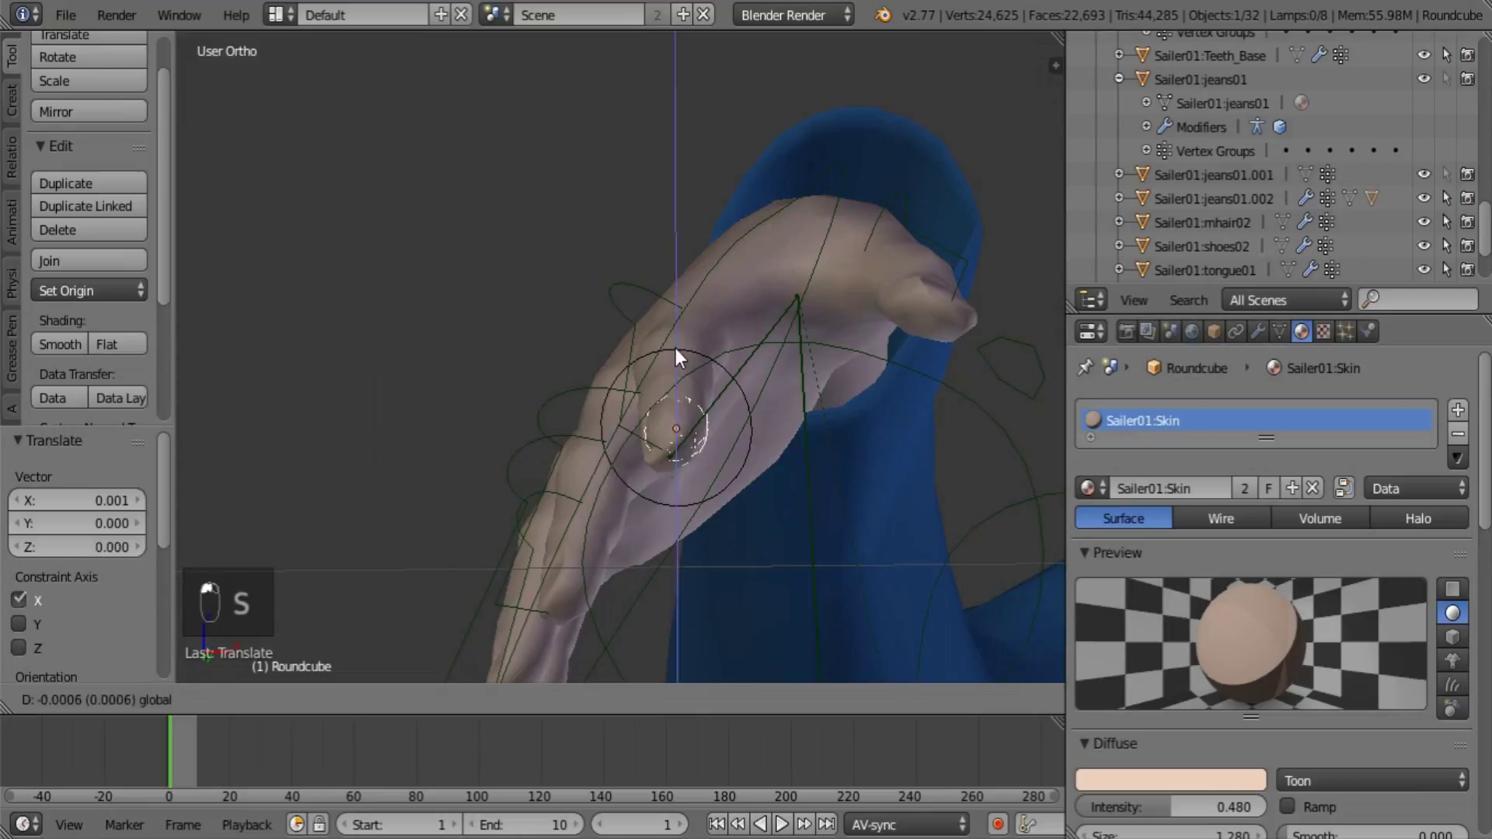
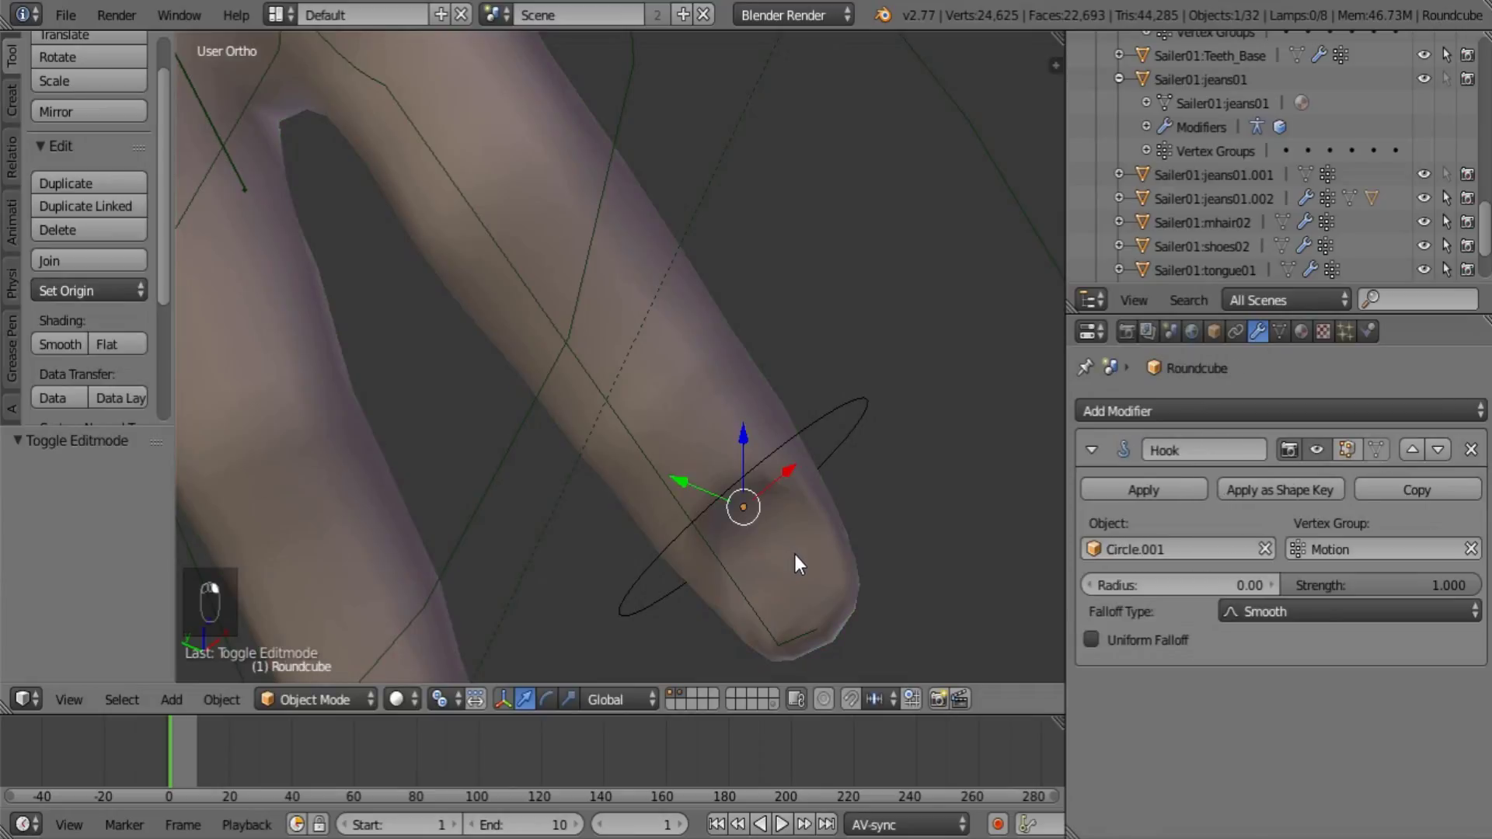
# Enter Edit Mode on the body mesh and view the fingertip in see-through wireframe
pyautogui.press('Tab')
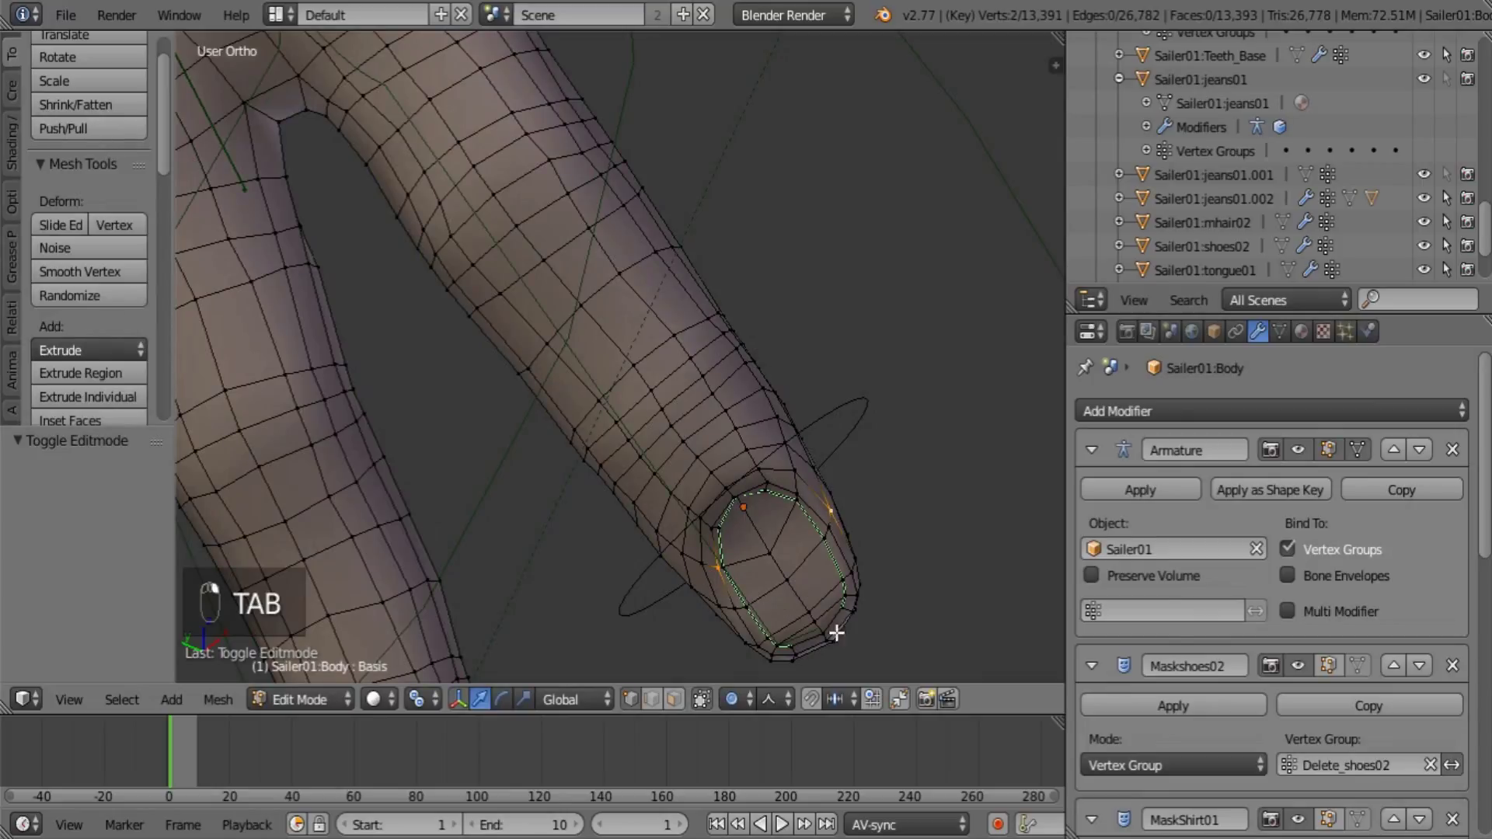
pyautogui.moveTo(823, 581); pyautogui.dragTo(842, 524)
pyautogui.middleClick(775, 286)
pyautogui.middleClick(745, 433)
pyautogui.moveTo(712, 515); pyautogui.dragTo(734, 629)
pyautogui.press('z')
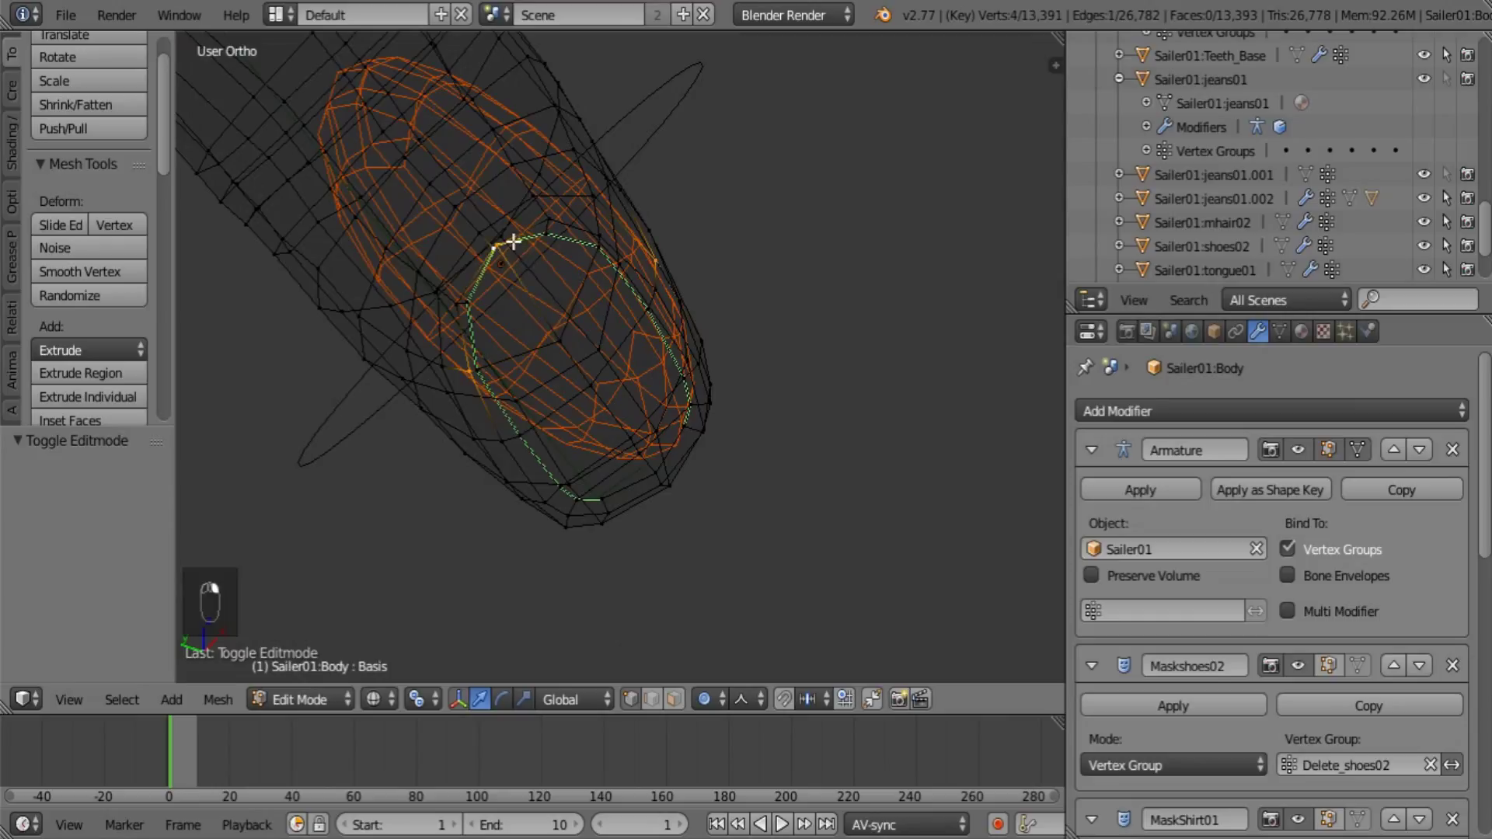
# Select the fingertip vertices, fit them to the proxy sphere and return to Object Mode
pyautogui.press('c')
pyautogui.middleClick(493, 230)
pyautogui.moveTo(601, 291); pyautogui.dragTo(628, 424)
pyautogui.click(630, 430)
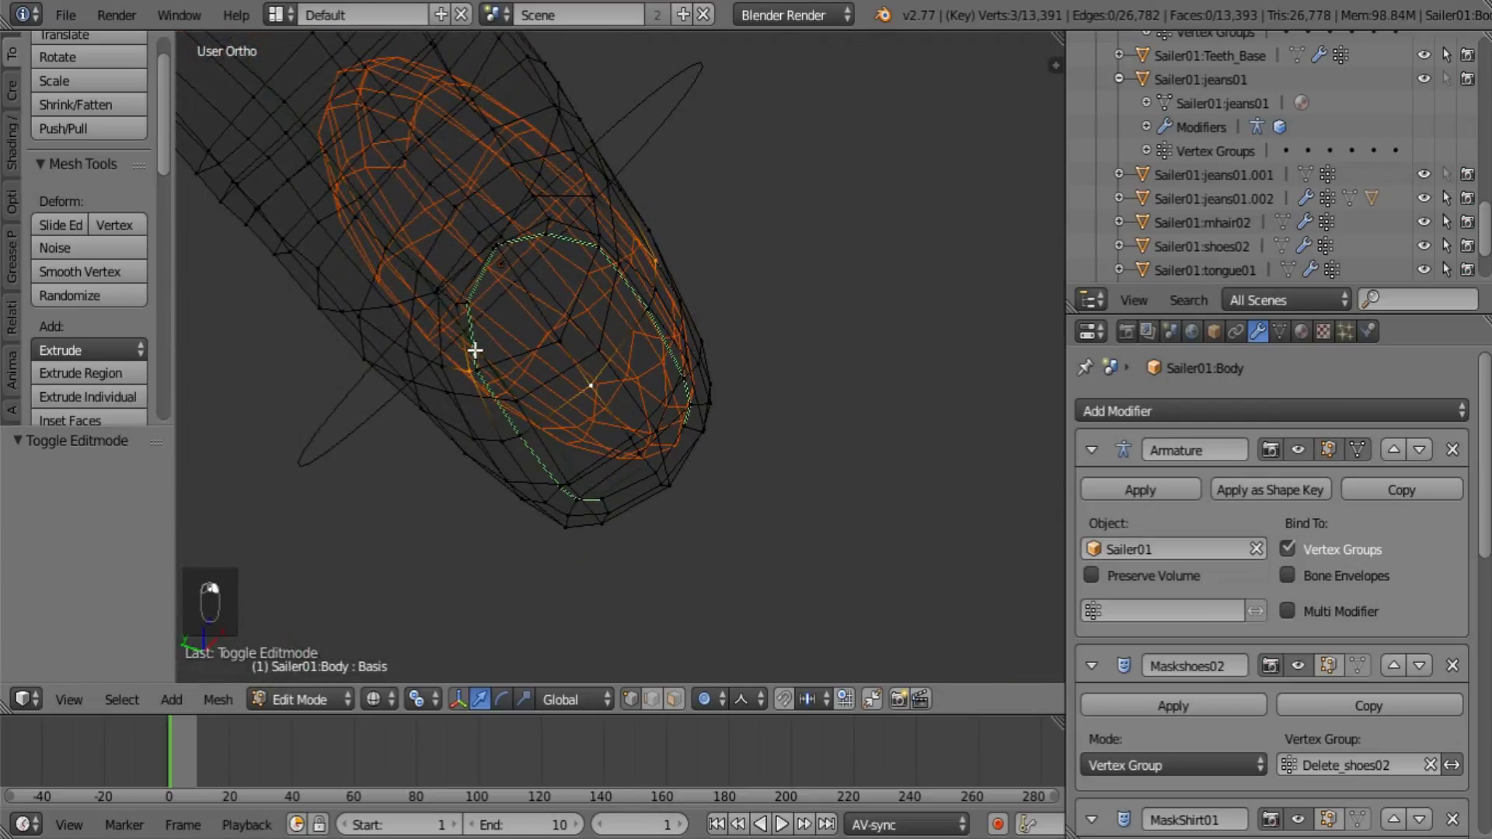
pyautogui.press('ctrl+p')
pyautogui.press('Tab')
# Play the animation and orbit around the character to watch the fingertip sphere trail the swinging hand
pyautogui.press('z')
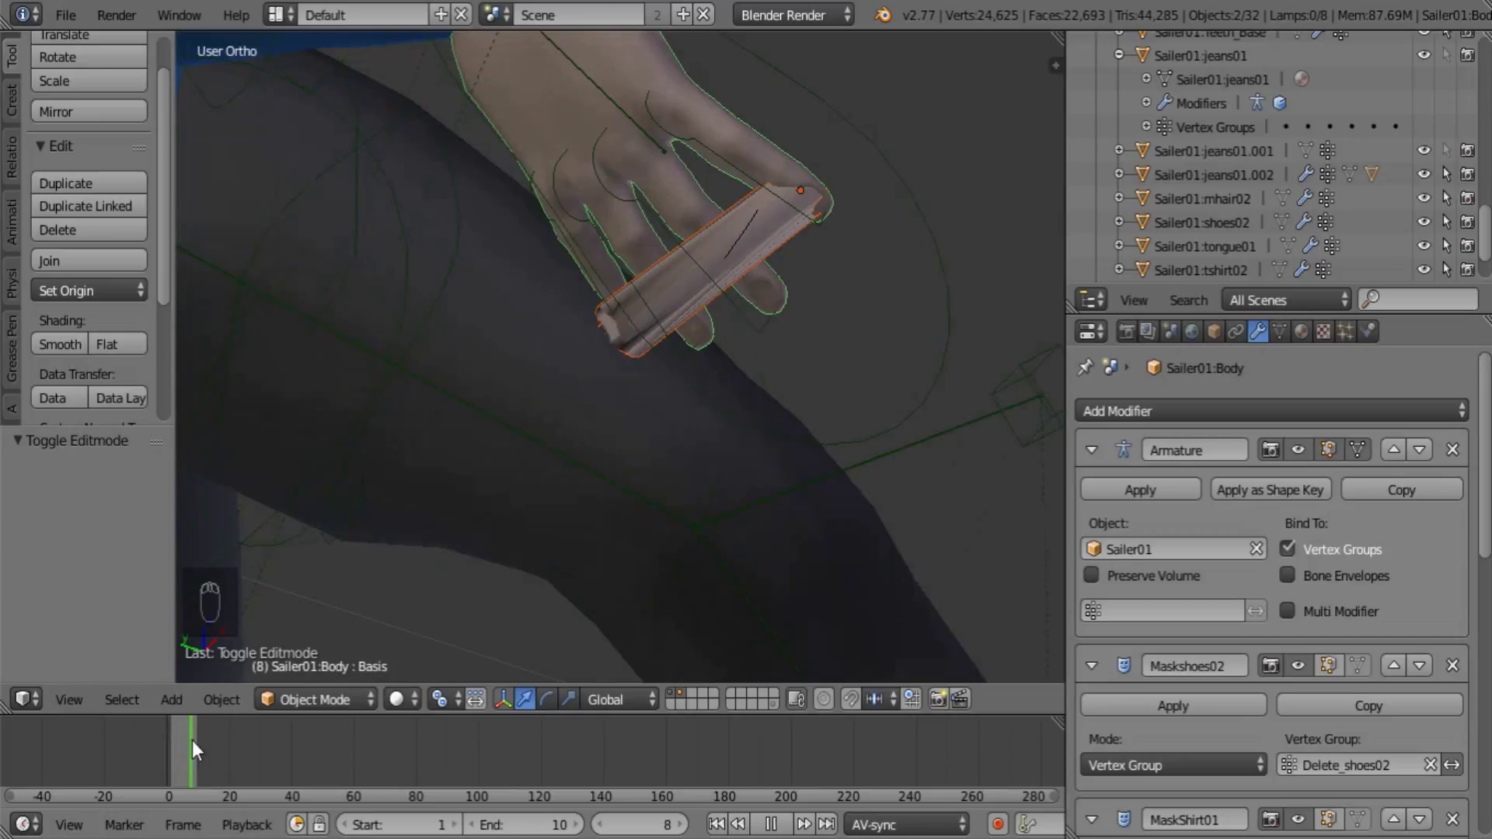
pyautogui.moveTo(454, 385); pyautogui.dragTo(577, 531)
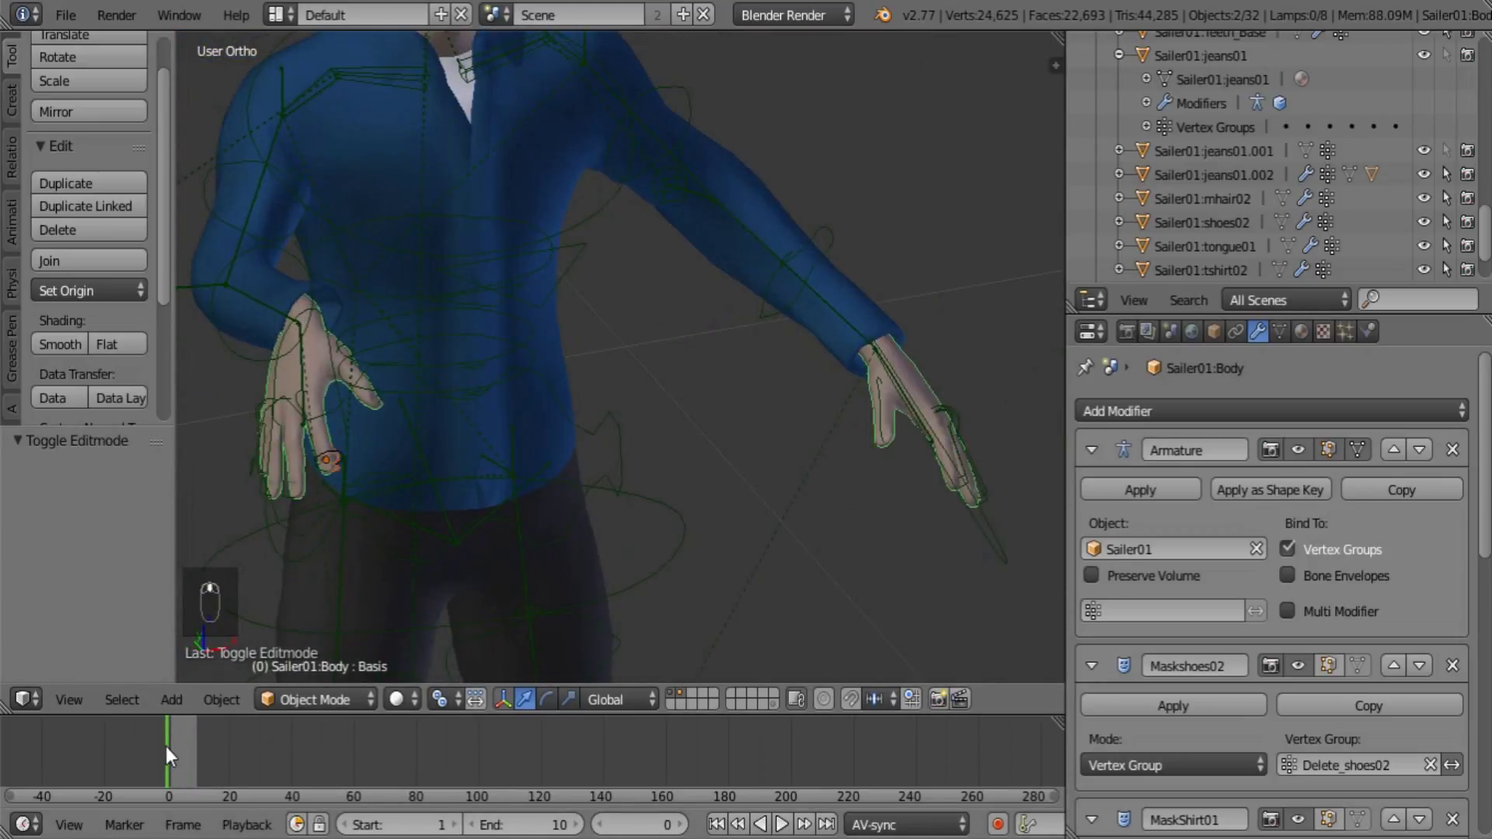
pyautogui.moveTo(179, 755); pyautogui.dragTo(171, 757)
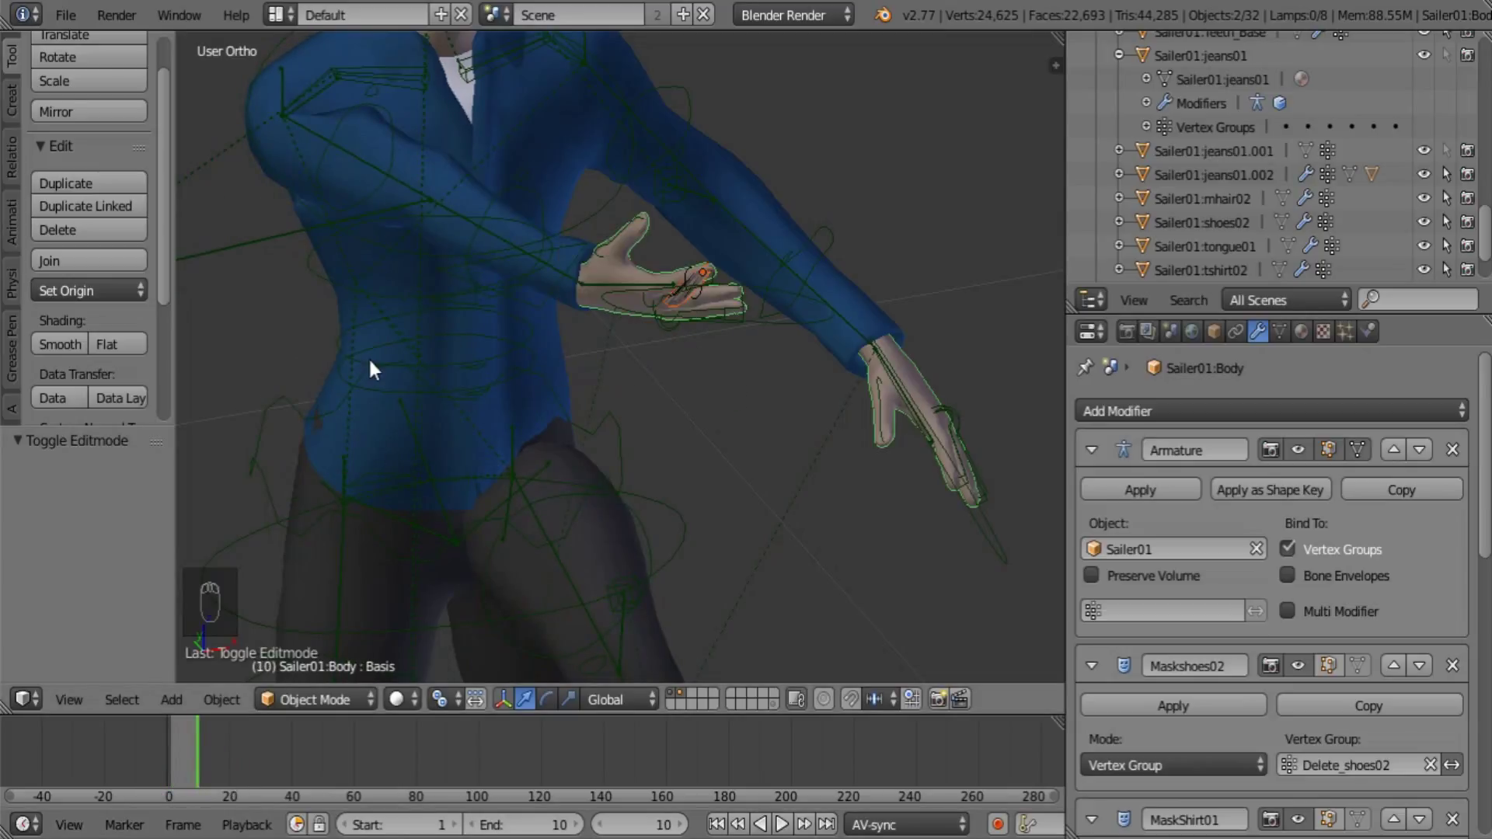
pyautogui.moveTo(182, 754); pyautogui.dragTo(205, 750)
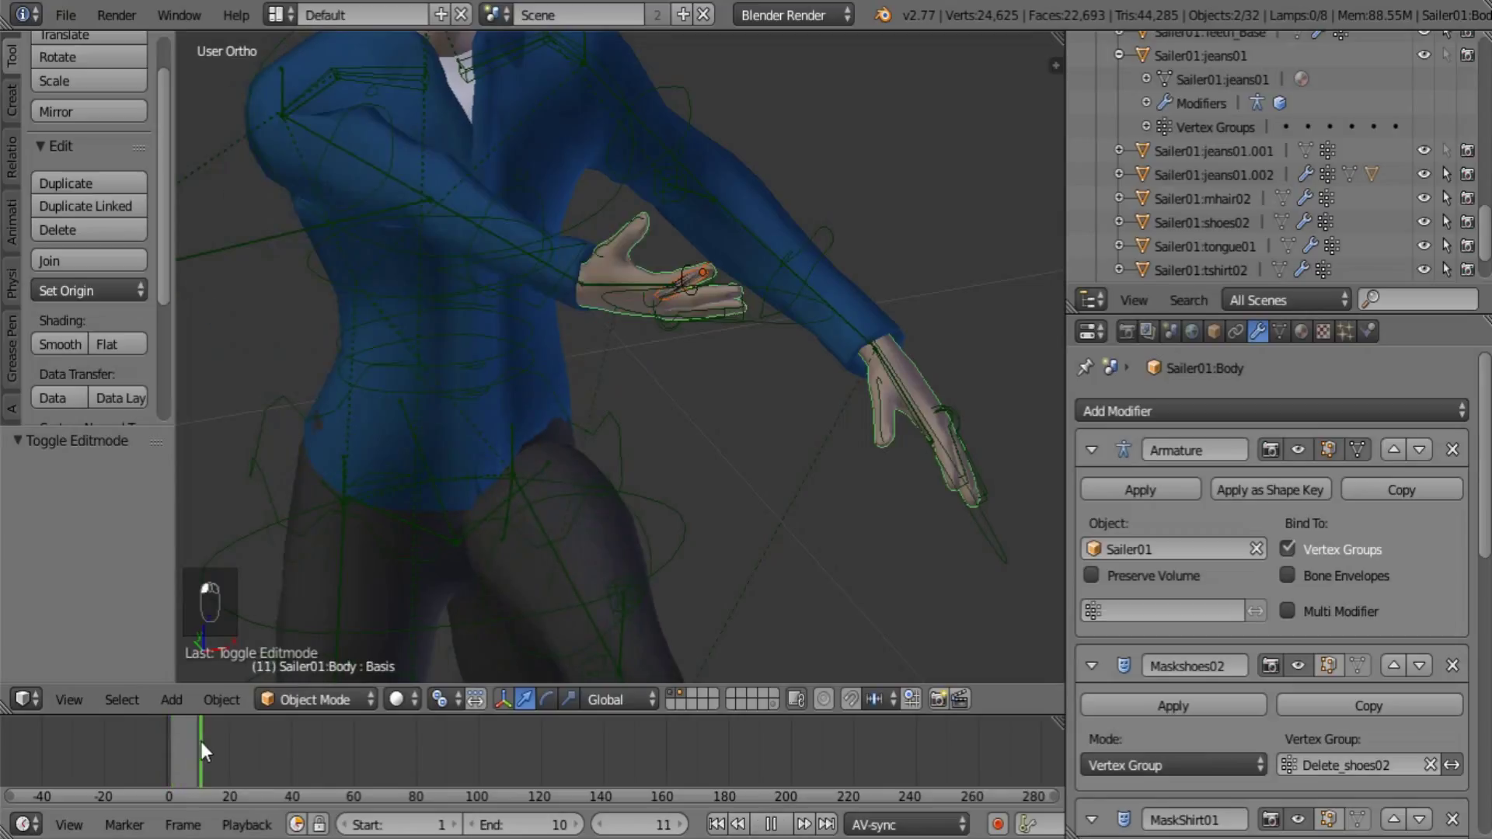
pyautogui.moveTo(194, 757); pyautogui.dragTo(159, 770)
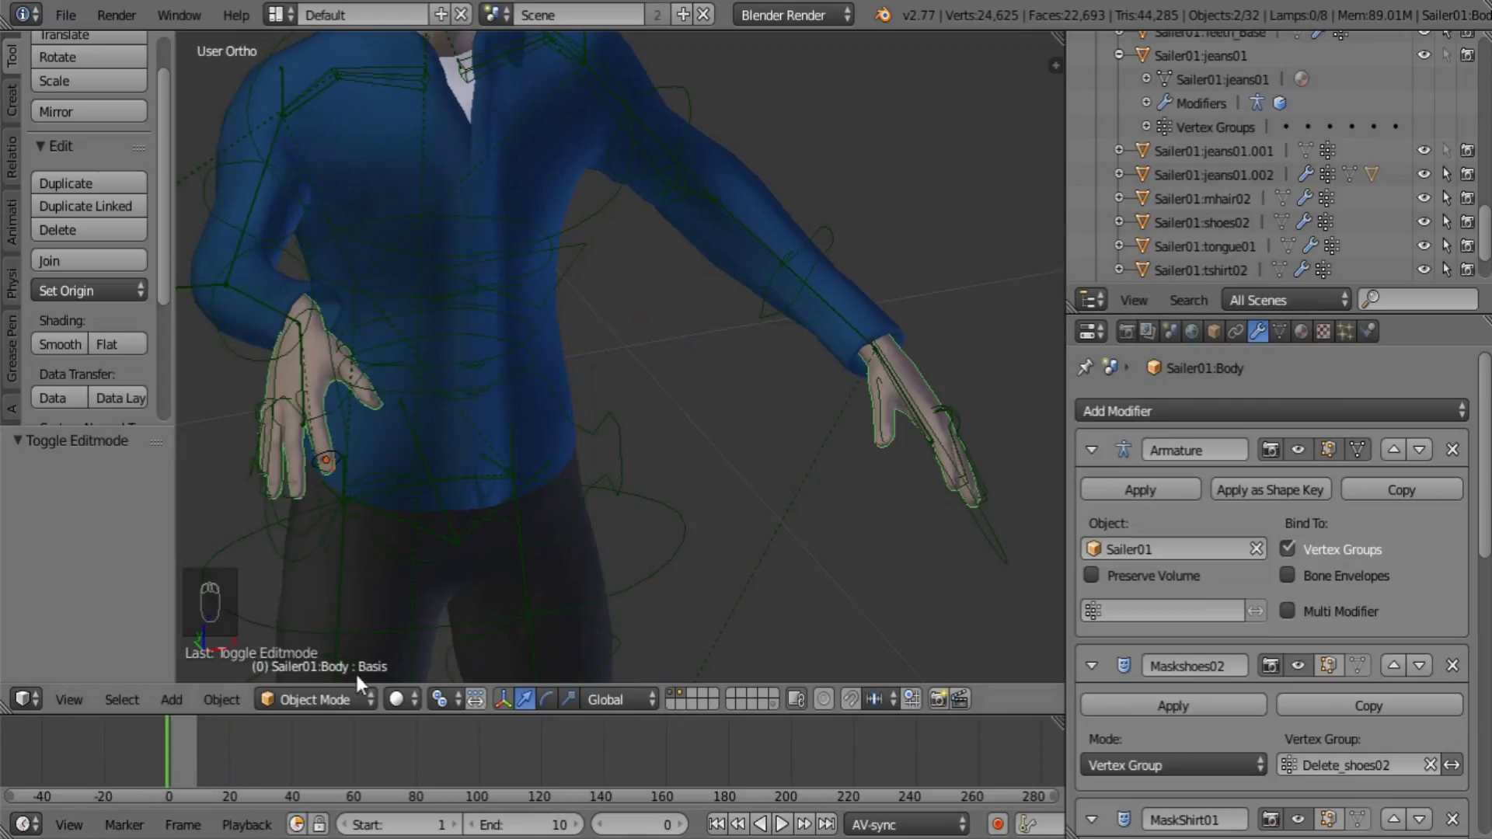
pyautogui.moveTo(524, 480); pyautogui.dragTo(635, 408)
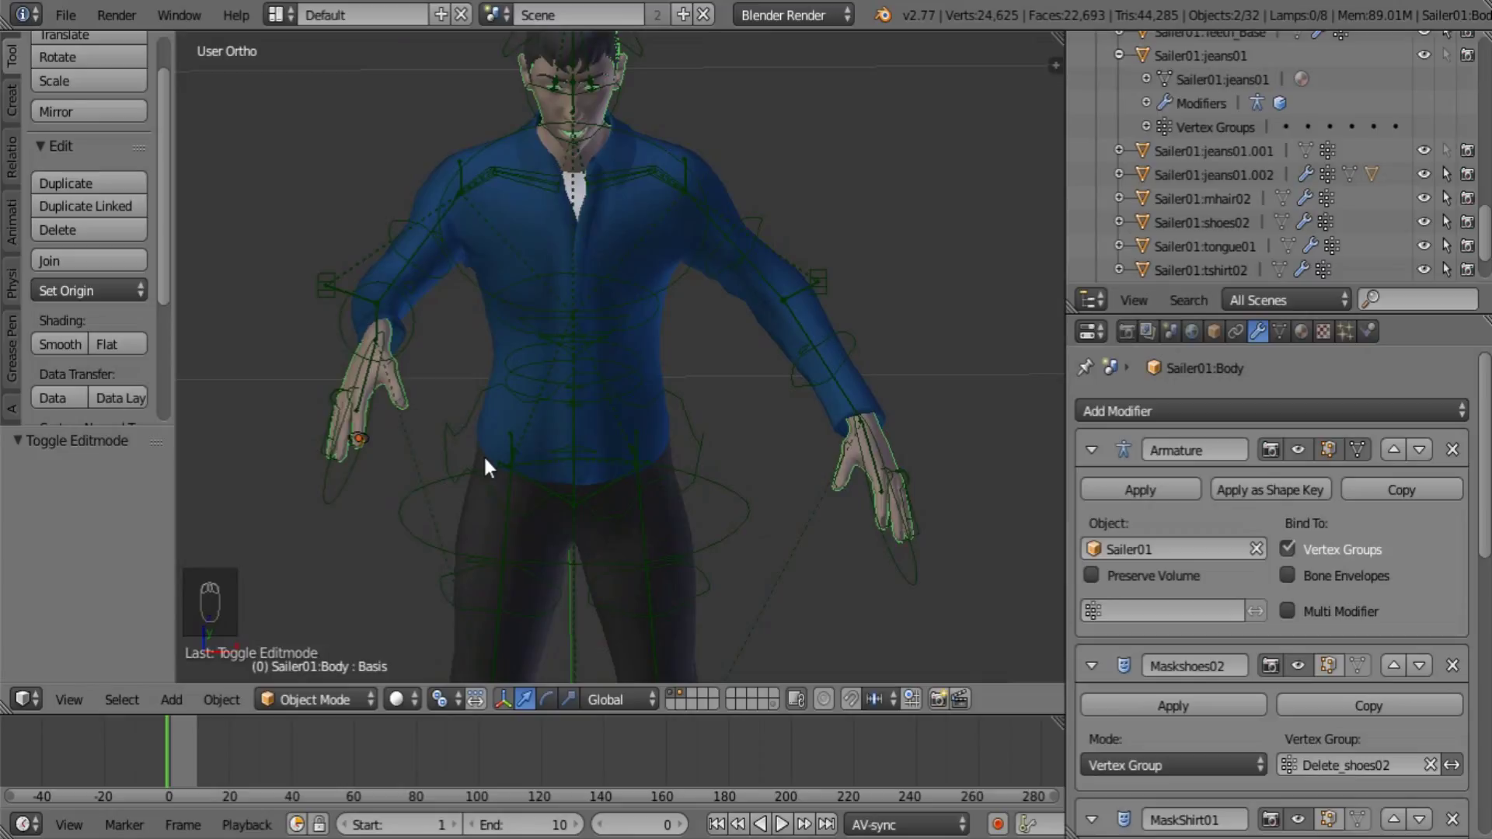
pyautogui.moveTo(180, 766); pyautogui.dragTo(188, 775)
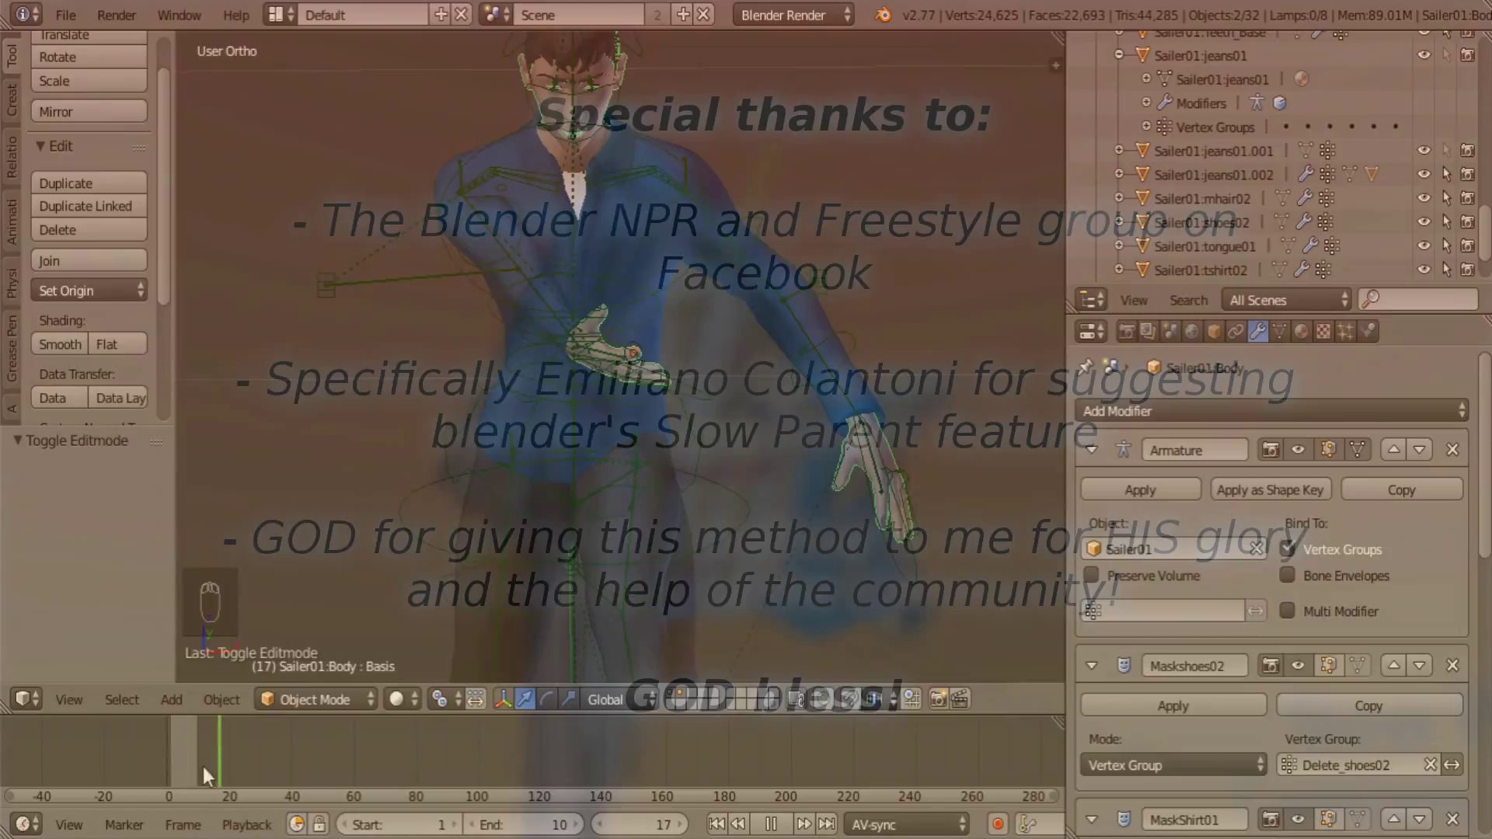